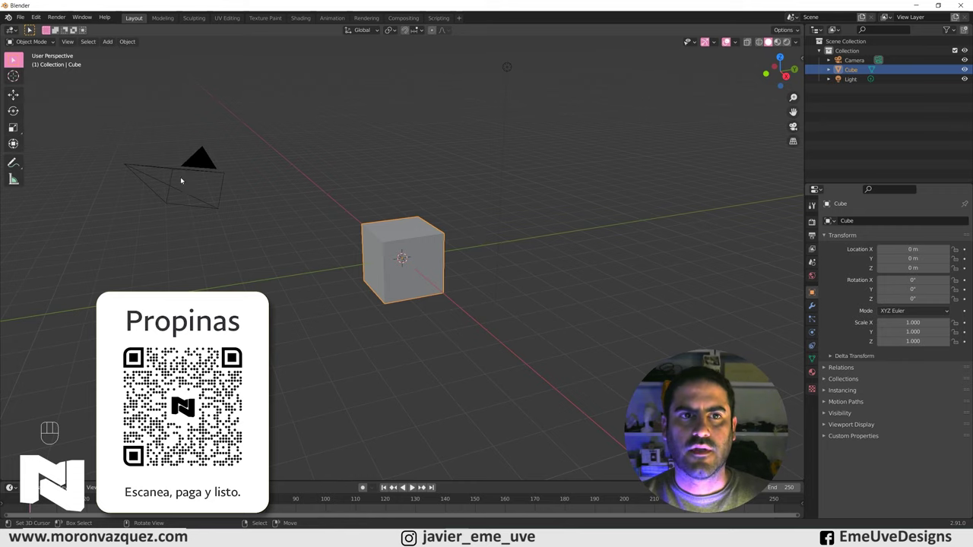
# Delete the default camera and light, leaving only the cube, and zoom in on it.
pyautogui.click(31, 28)
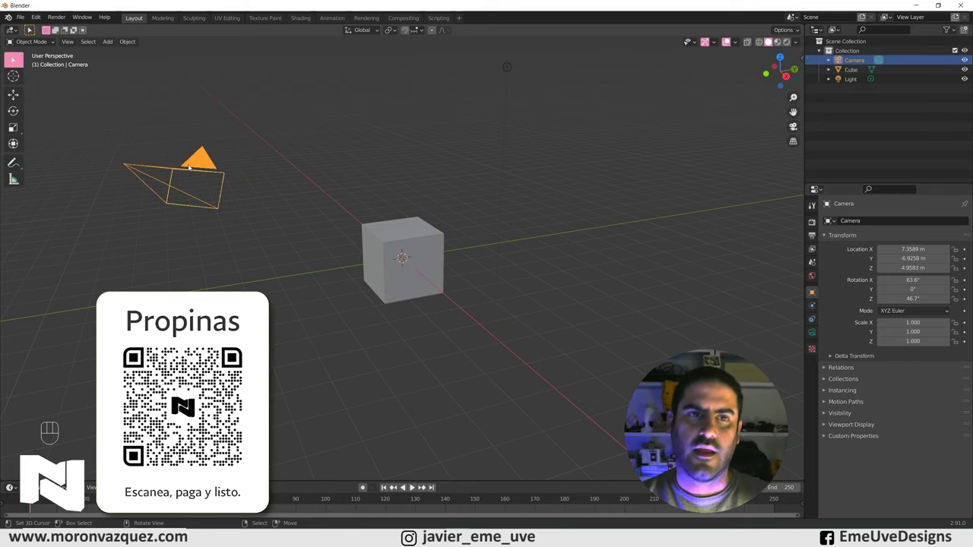
pyautogui.press('Delete')
pyautogui.moveTo(31, 28); pyautogui.dragTo(420, 293)
pyautogui.moveTo(420, 293); pyautogui.dragTo(421, 292)
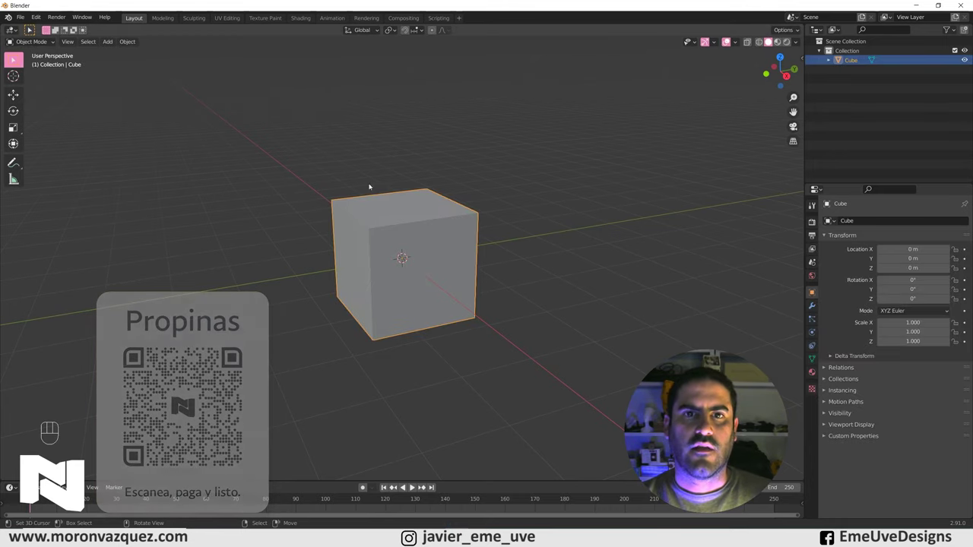
# Enter mesh editing in face-select mode and select the cube's front face.
pyautogui.moveTo(35, 42); pyautogui.dragTo(30, 29)
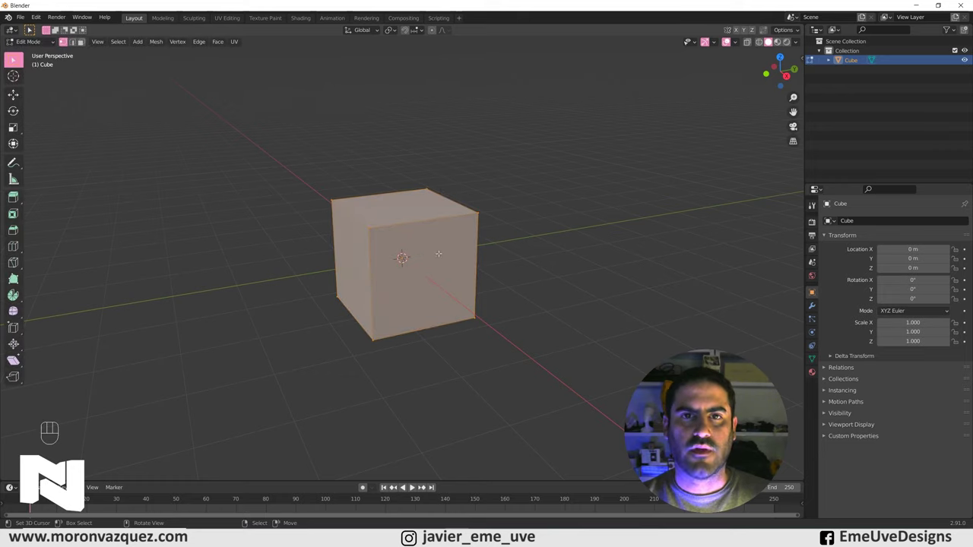
pyautogui.press('Tab')
pyautogui.press('Tab')
pyautogui.press('Tab')
pyautogui.press('Tab')
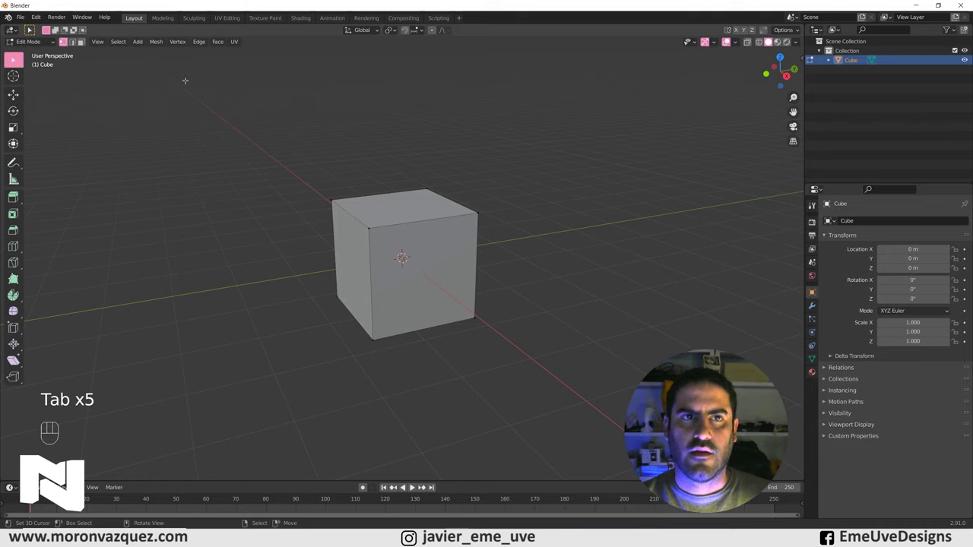
pyautogui.click(87, 44)
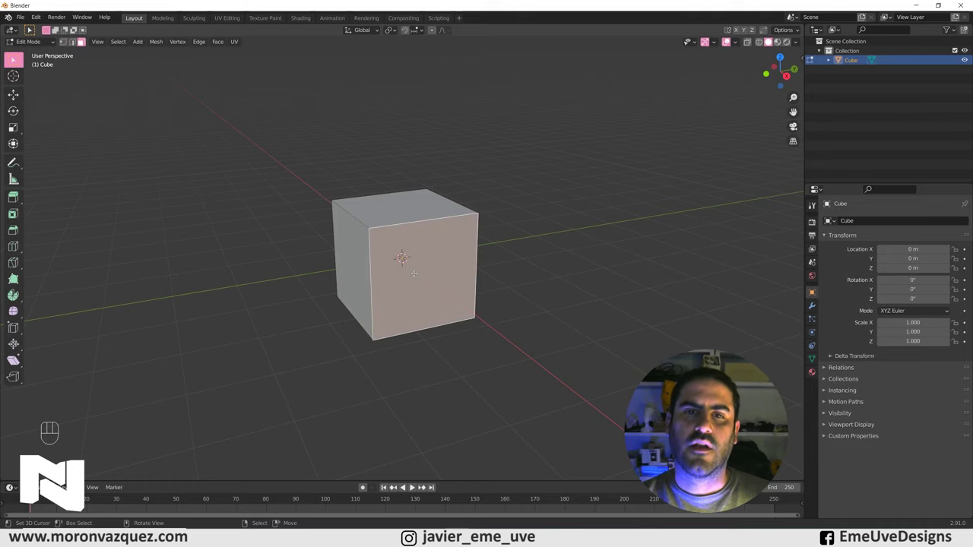
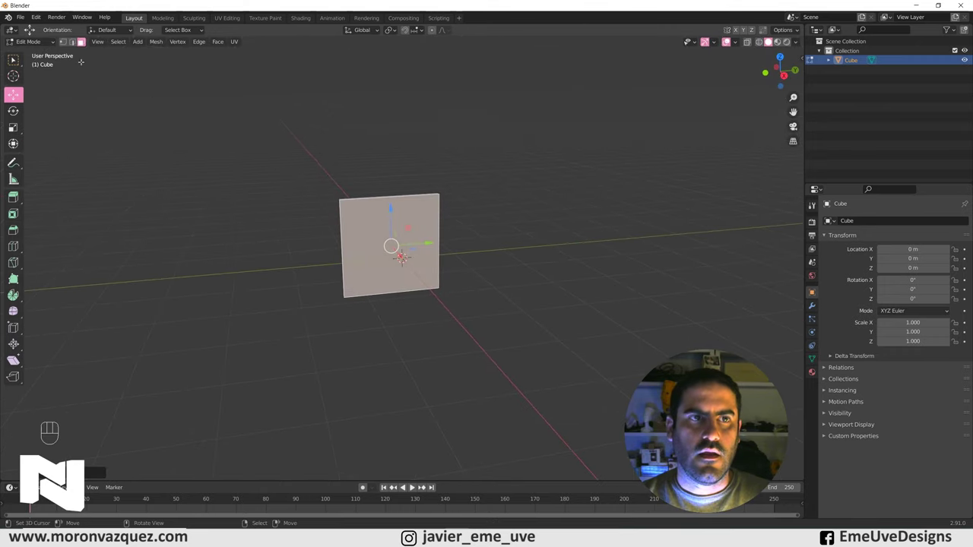
# Flatten the cube into a thin square panel and return to object mode.
pyautogui.press('Tab')
pyautogui.moveTo(399, 220); pyautogui.dragTo(409, 230)
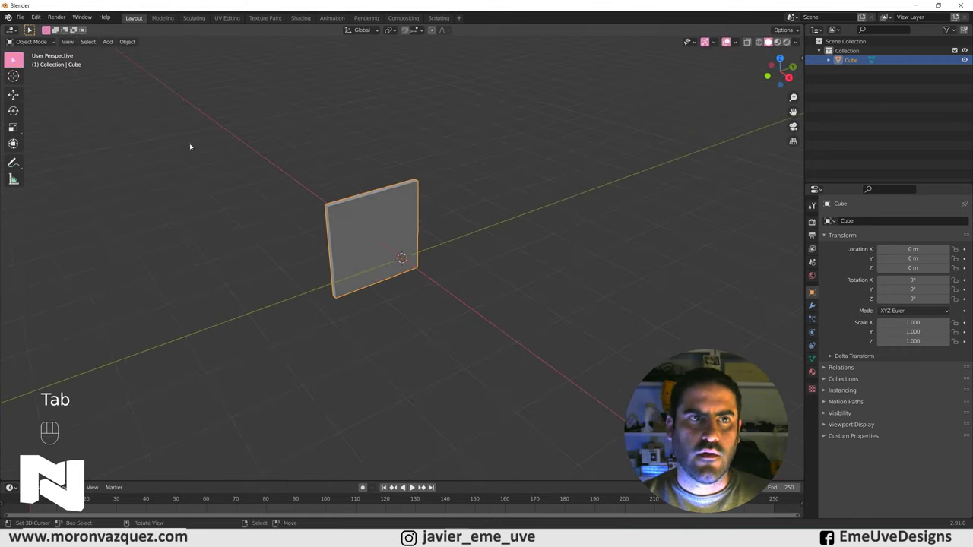
# Stretch the panel into a wide screen-proportioned rectangle and begin offsetting its front face.
pyautogui.click(22, 109)
pyautogui.moveTo(430, 229); pyautogui.dragTo(405, 219)
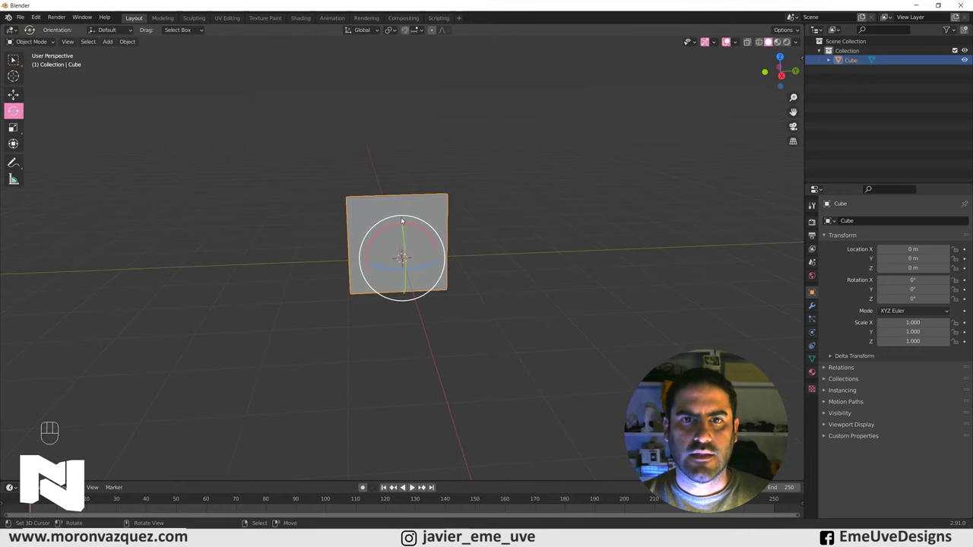
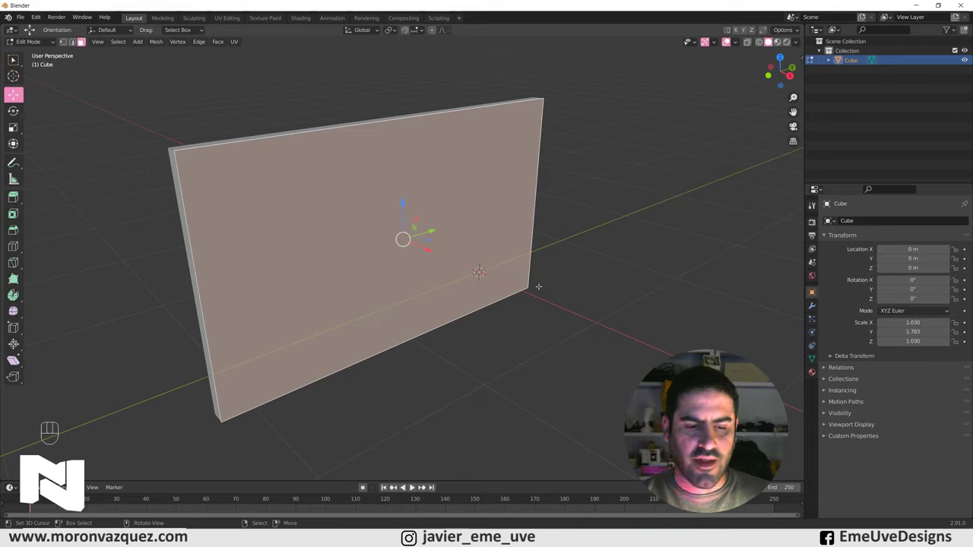
pyautogui.press('e')
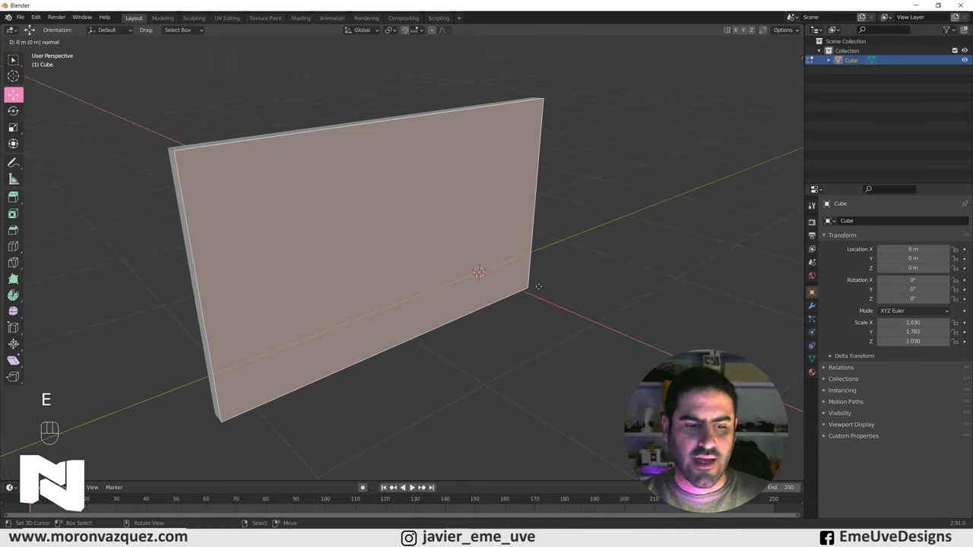
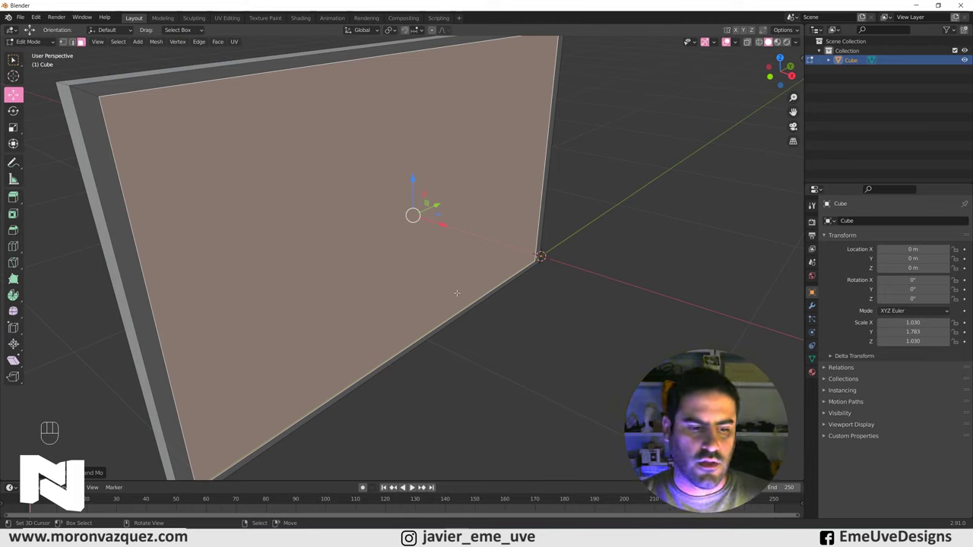
# Push the inset screen face back into the frame so a raised bezel surrounds a sunken screen.
pyautogui.press('e')
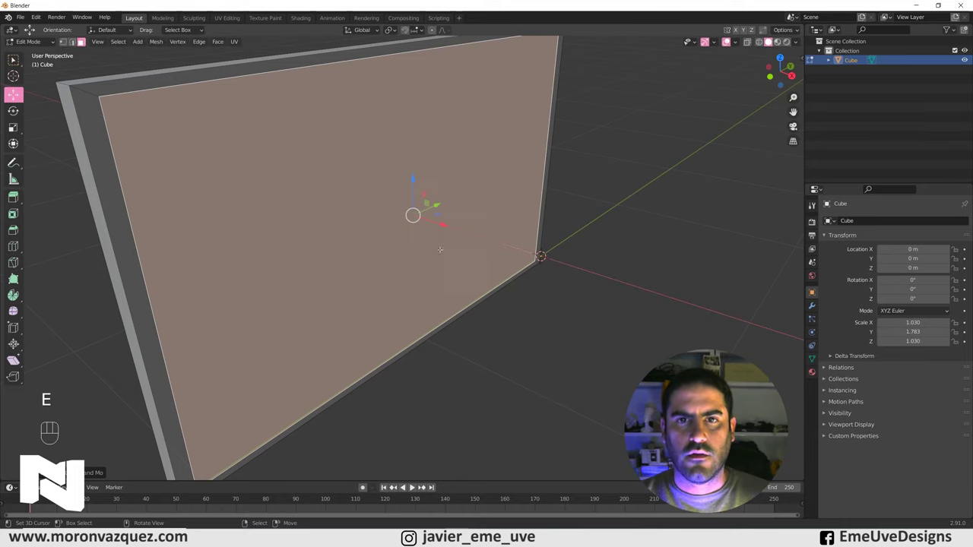
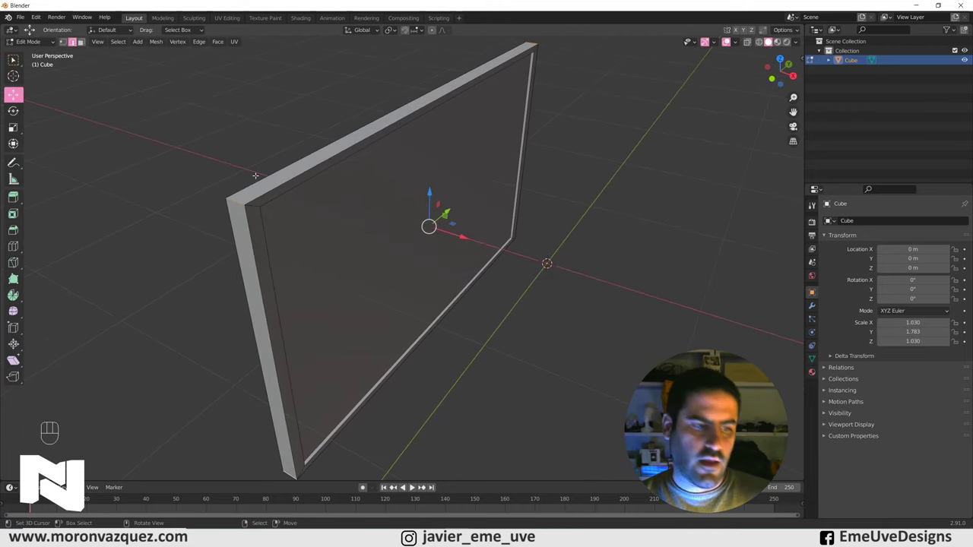
# Bevel the panel's corner edges with Ctrl+B into rounded corners and inspect the result.
pyautogui.press('ctrl+b')
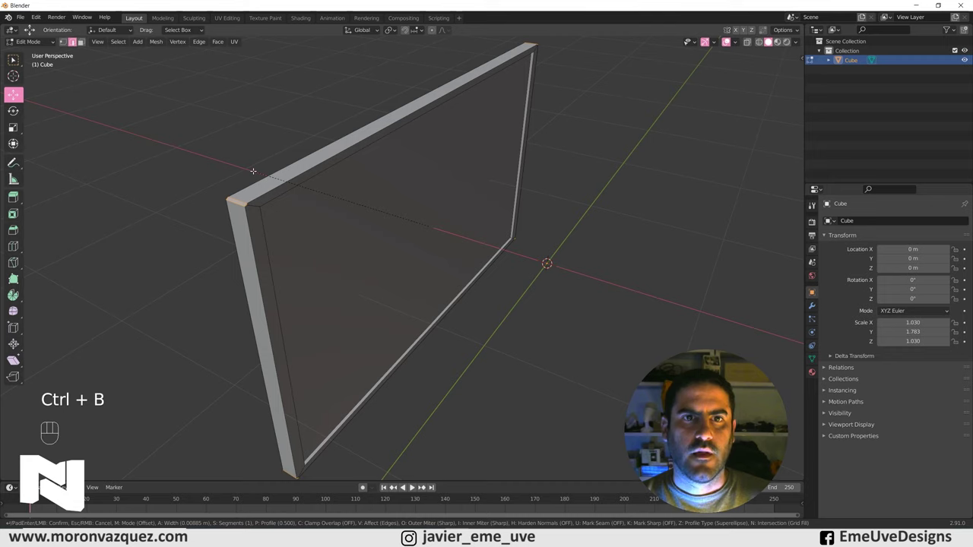
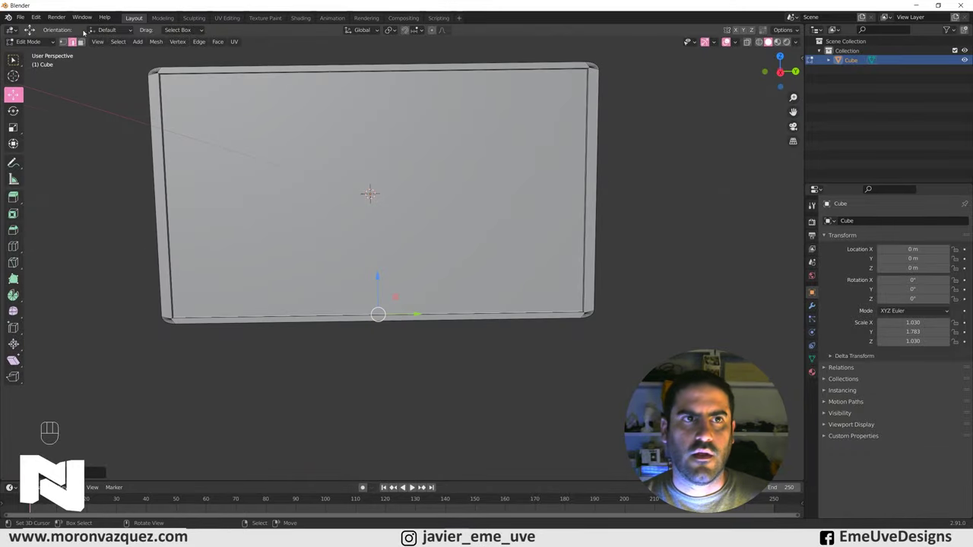
pyautogui.moveTo(47, 45); pyautogui.dragTo(49, 57)
pyautogui.moveTo(380, 234); pyautogui.dragTo(461, 251)
pyautogui.moveTo(442, 244); pyautogui.dragTo(380, 239)
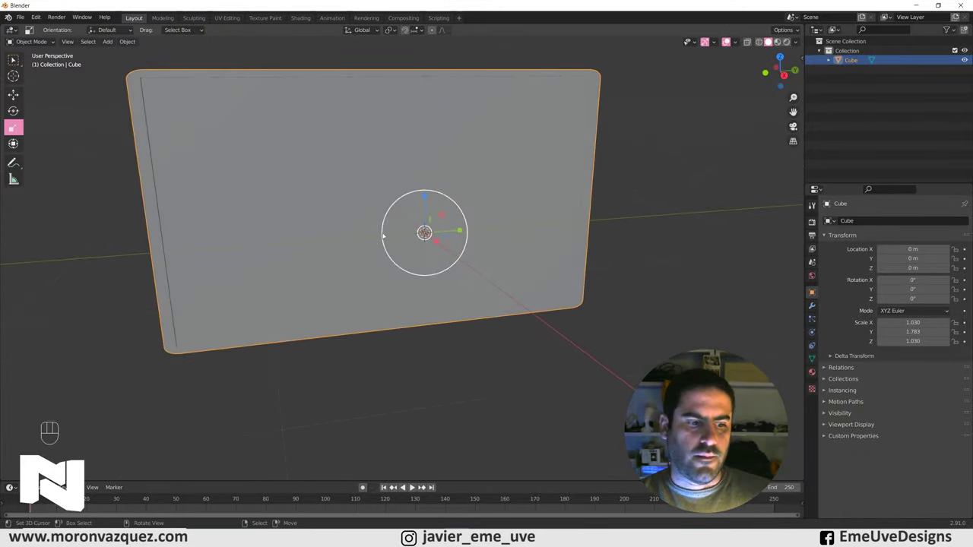
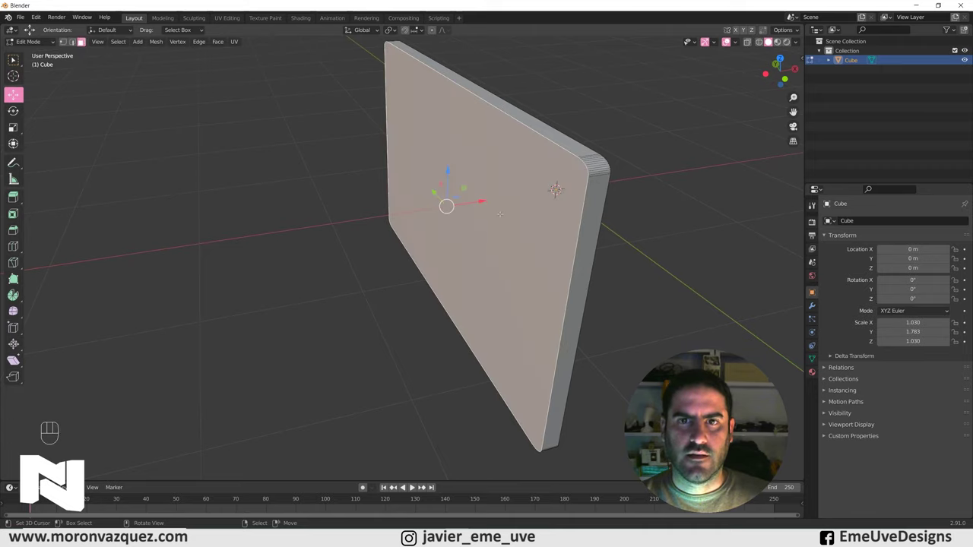
# Extrude the panel's back face and scale it to about 0.5 into a tapered rear housing.
pyautogui.press('e')
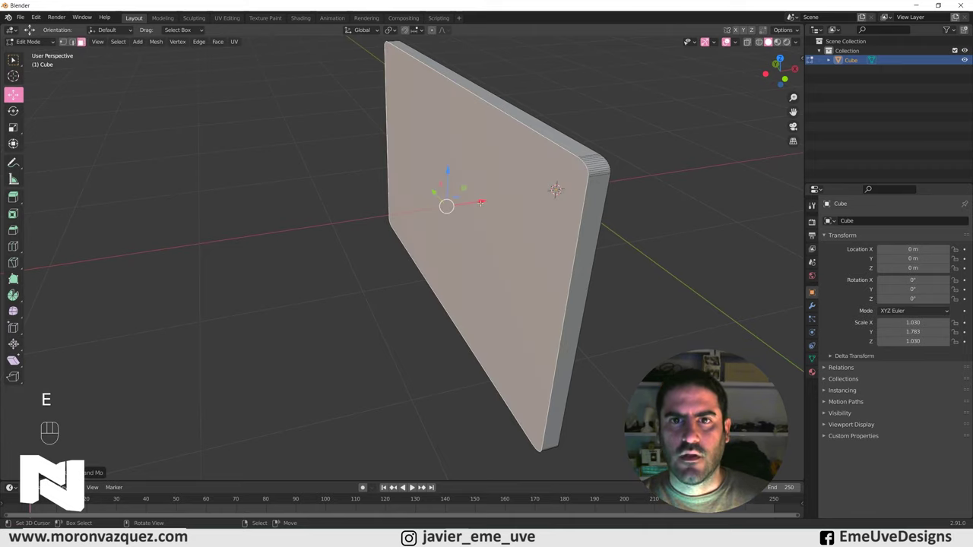
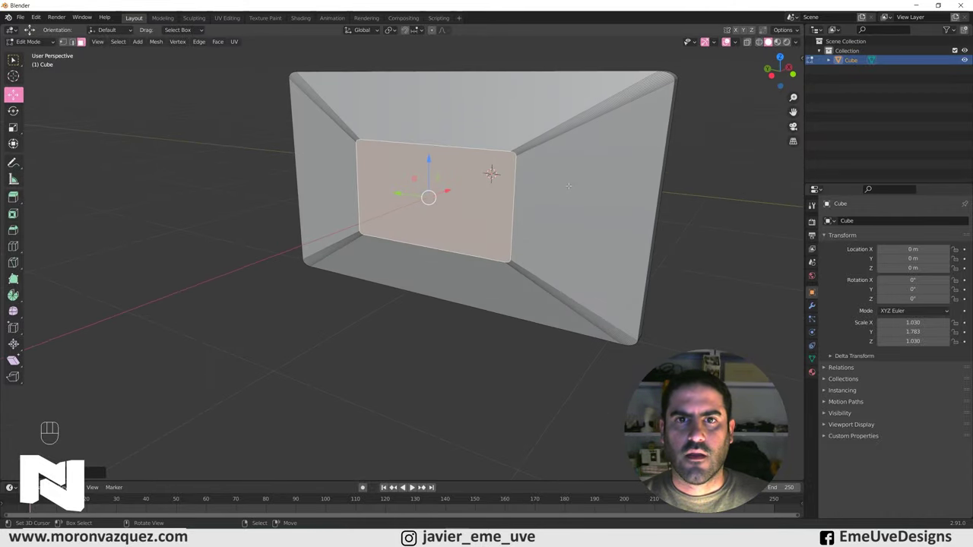
pyautogui.press('e')
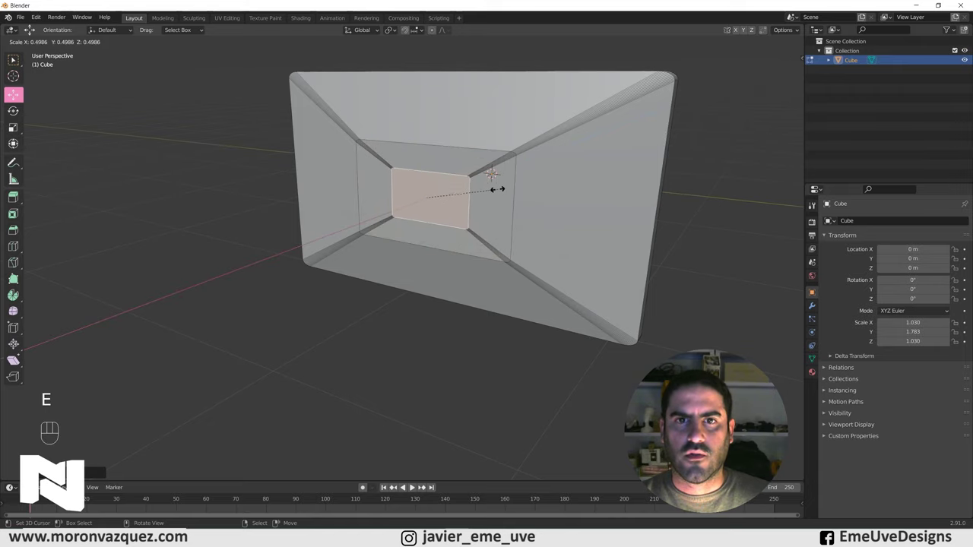
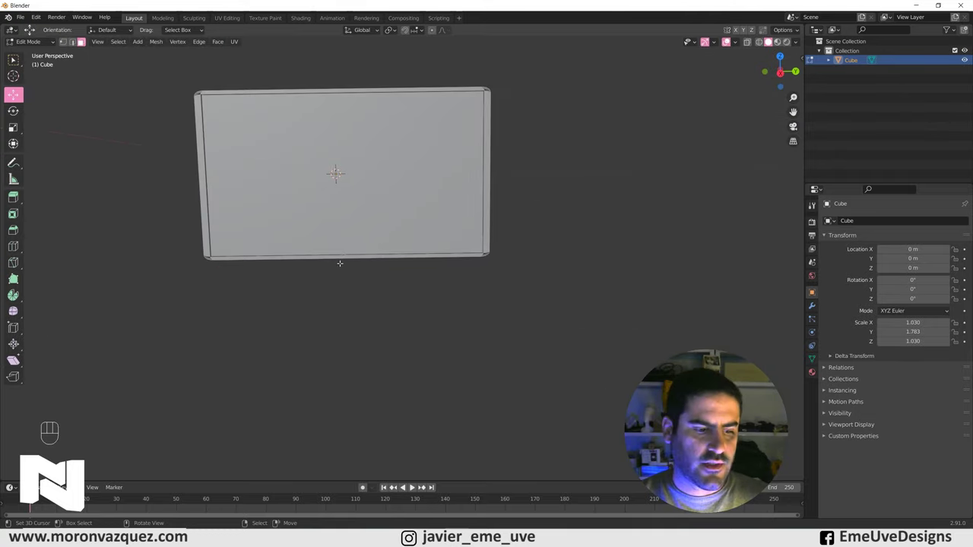
pyautogui.press('shift+a')
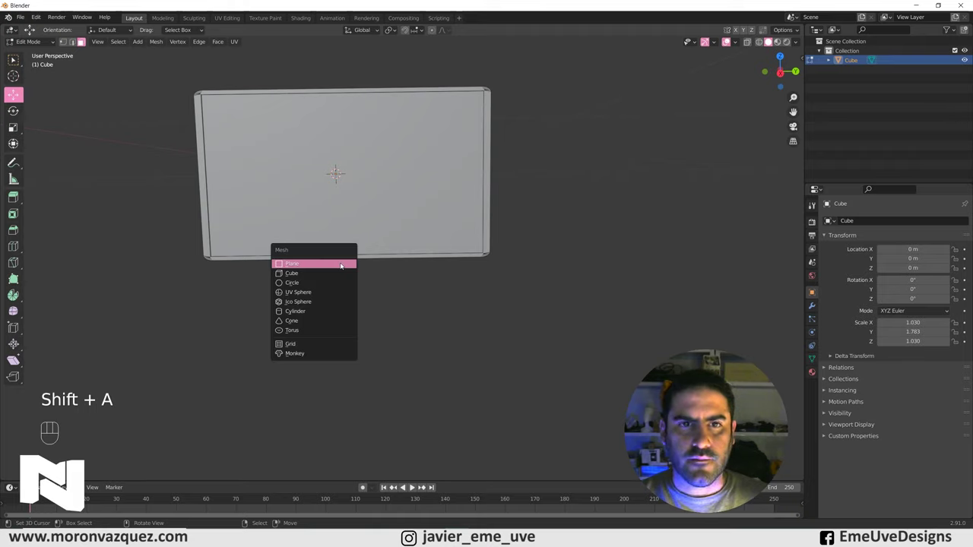
# Add a cone mesh as the TV stand and look it over against the screen.
pyautogui.moveTo(34, 42); pyautogui.dragTo(40, 54)
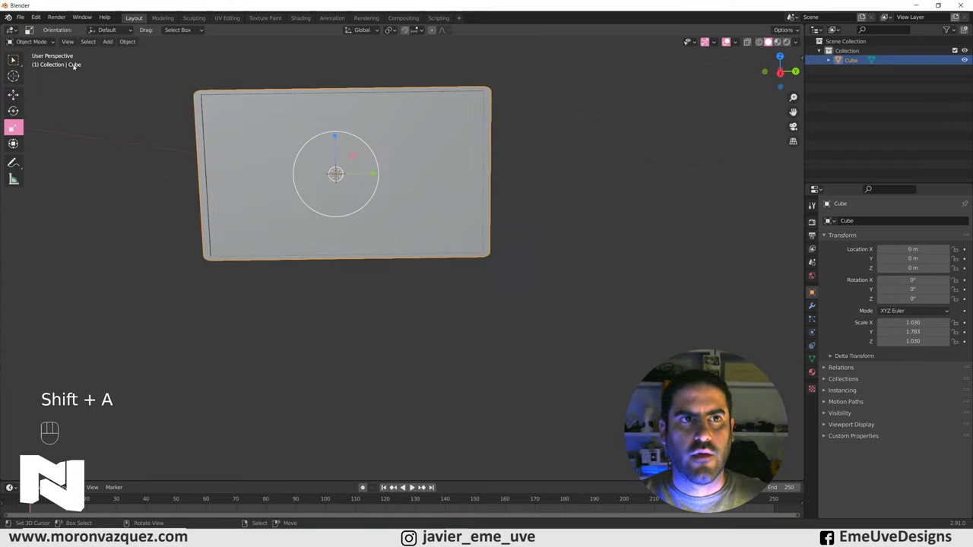
pyautogui.press('shift+a')
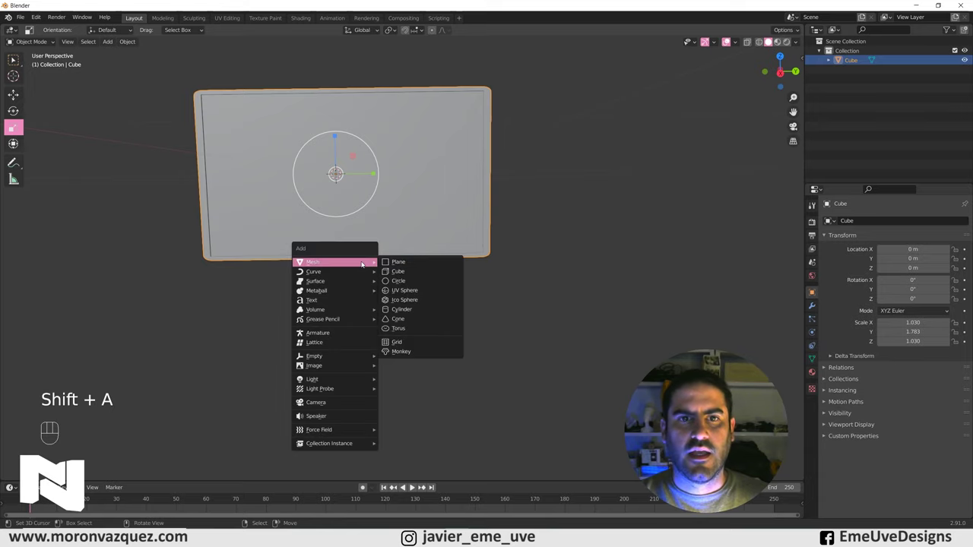
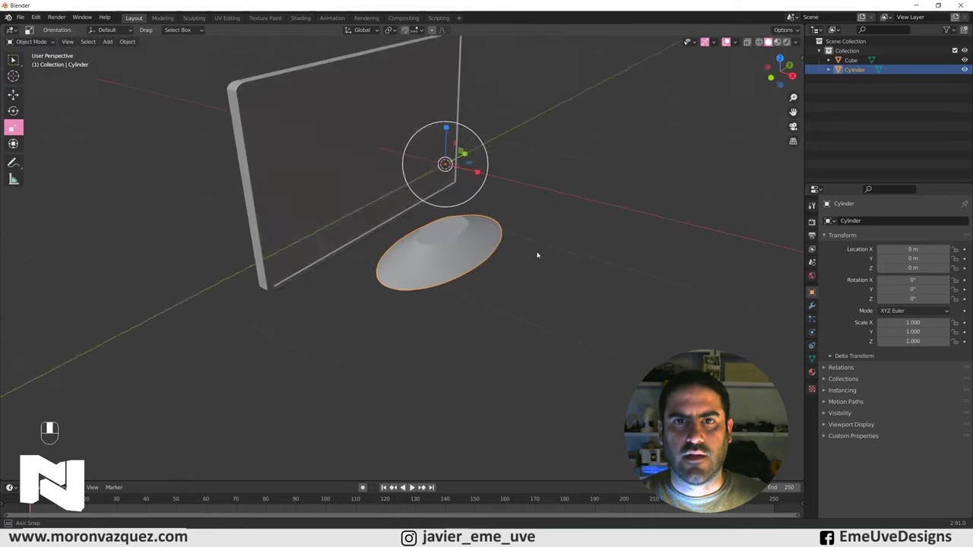
pyautogui.moveTo(507, 221); pyautogui.dragTo(524, 226)
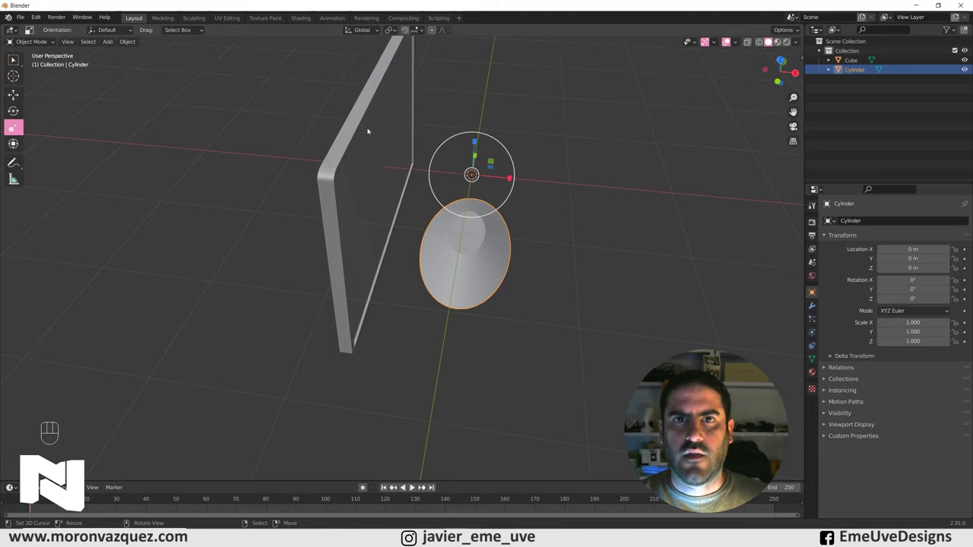
pyautogui.click(371, 129)
pyautogui.middleClick(483, 182)
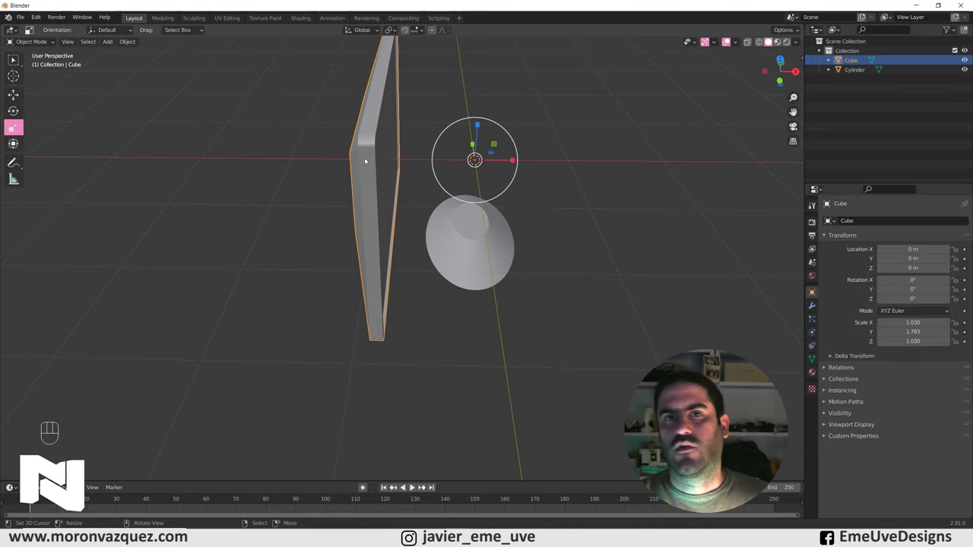
pyautogui.middleClick(411, 141)
# Move the screen sideways and lower the cone stand to just below it.
pyautogui.moveTo(131, 44); pyautogui.dragTo(263, 96)
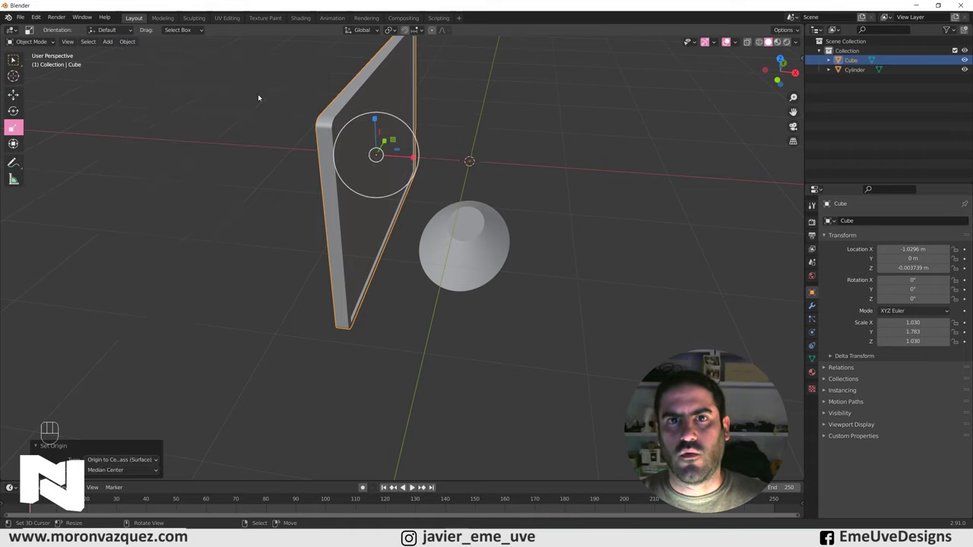
pyautogui.moveTo(467, 170); pyautogui.dragTo(474, 160)
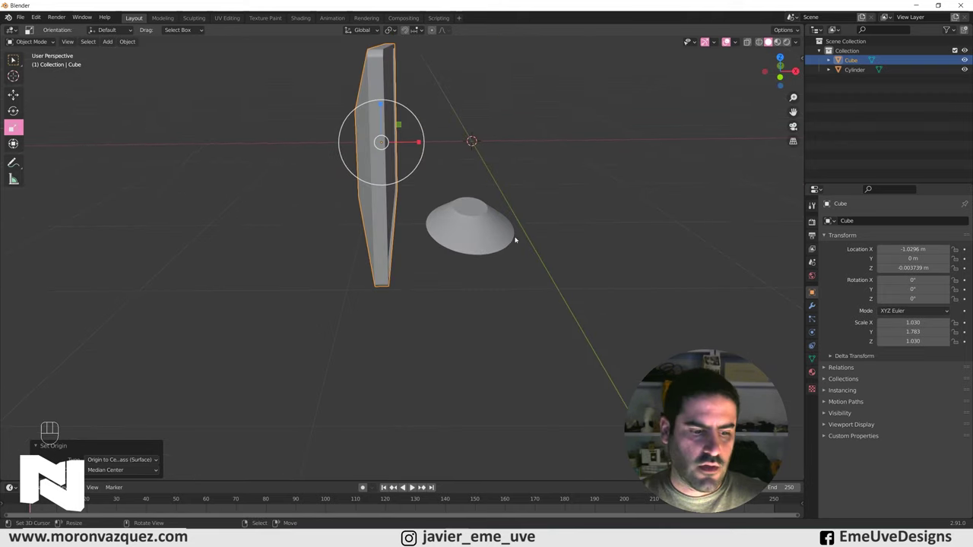
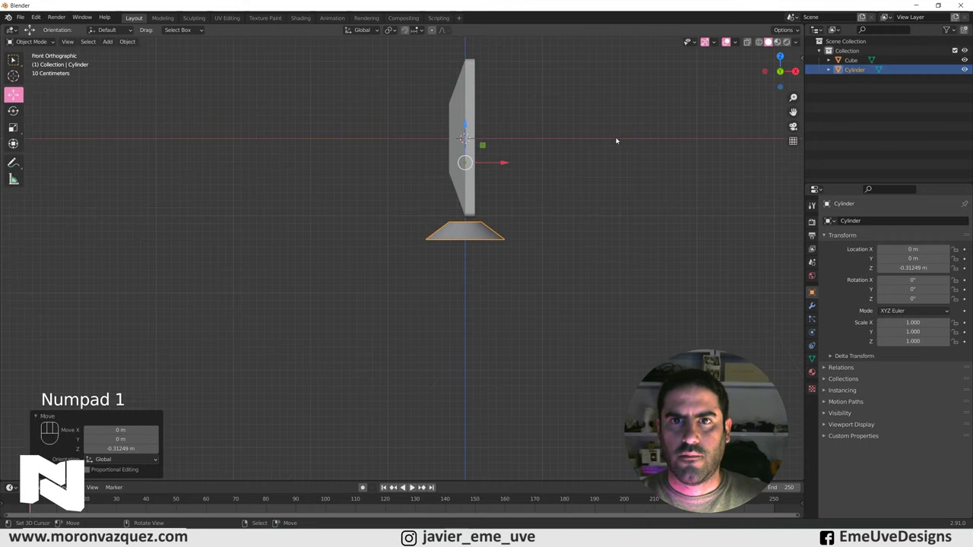
pyautogui.moveTo(481, 218); pyautogui.dragTo(342, 297)
pyautogui.click(381, 278)
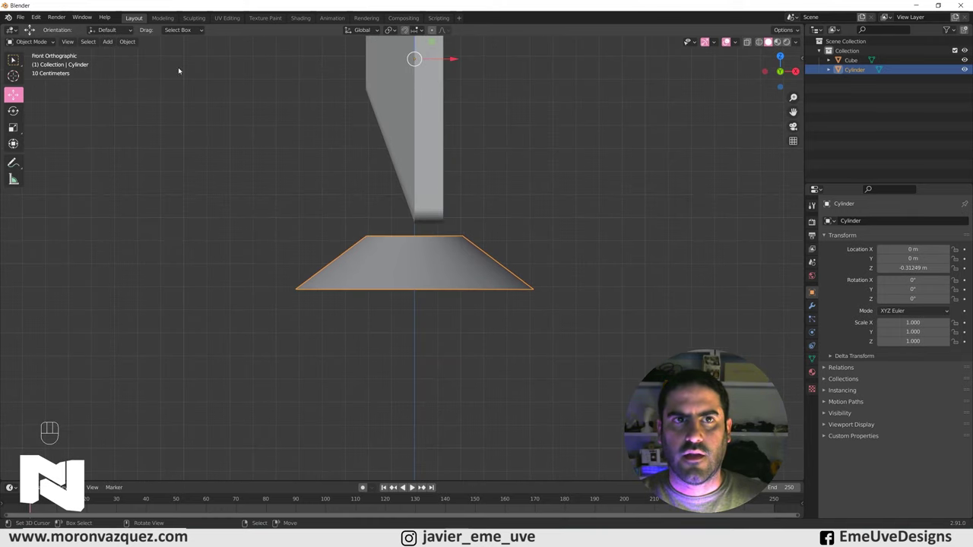
pyautogui.moveTo(133, 42); pyautogui.dragTo(258, 93)
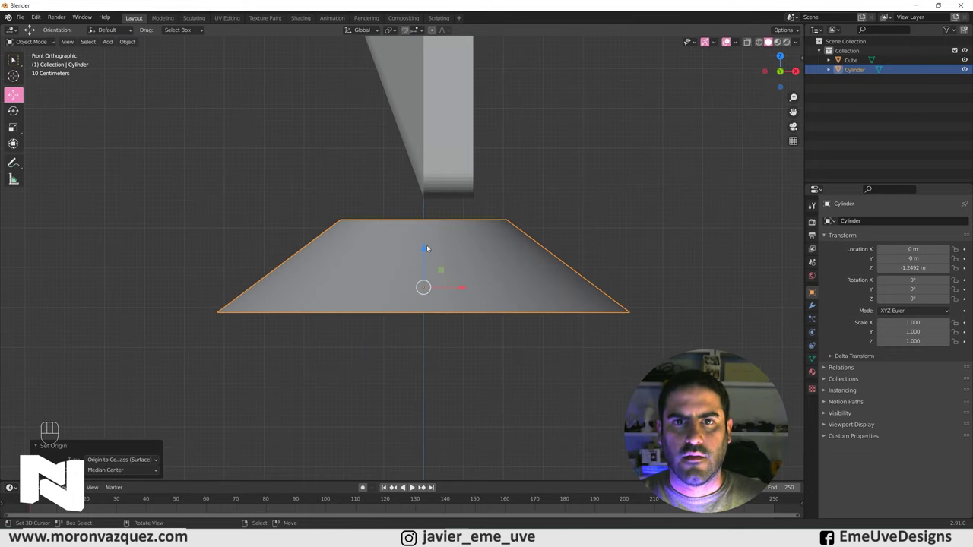
# Flatten and narrow the stand by scaling Z and X, then centre it under the screen along X.
pyautogui.click(16, 108)
pyautogui.click(22, 129)
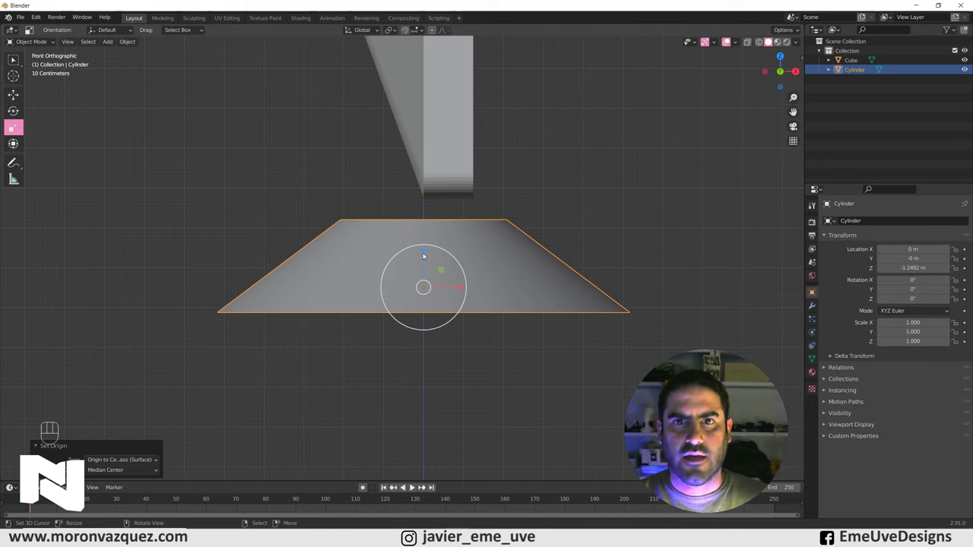
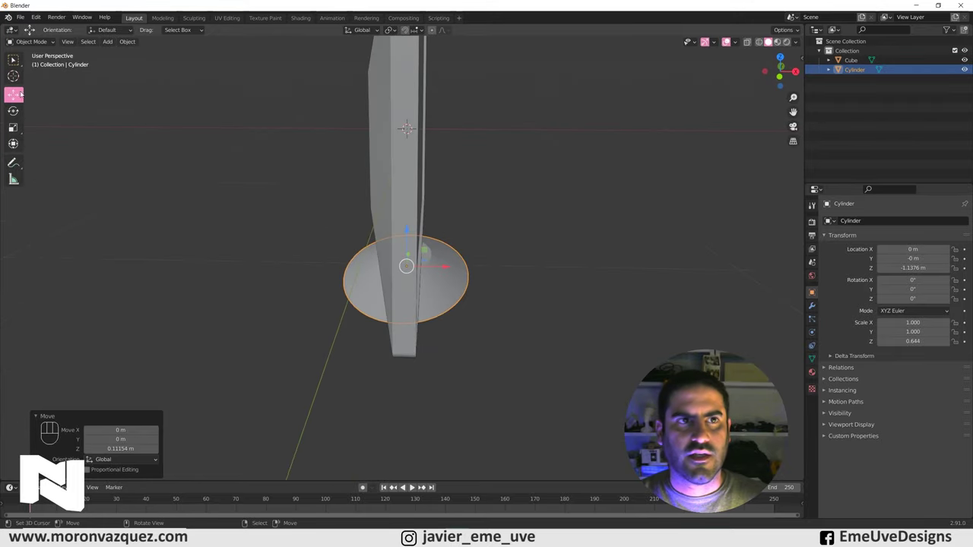
pyautogui.click(18, 128)
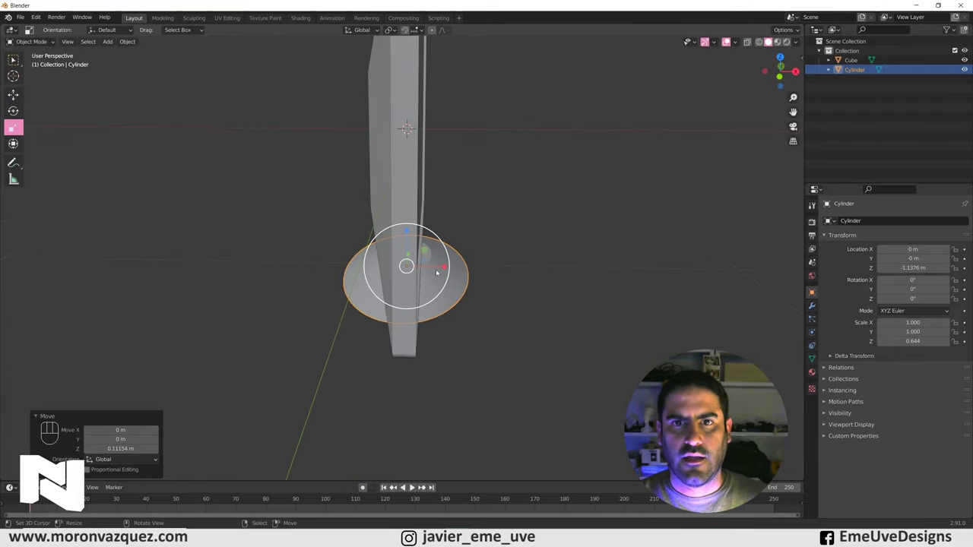
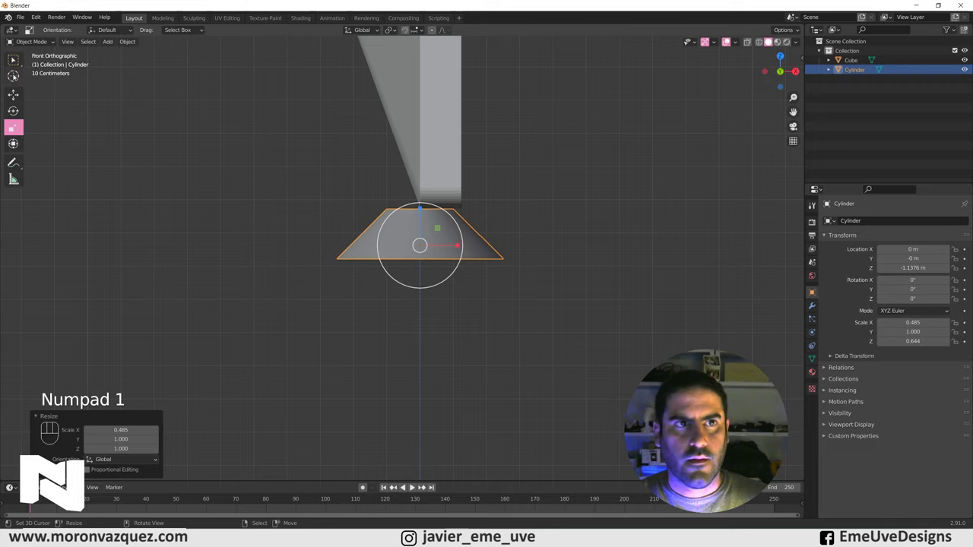
pyautogui.click(24, 92)
pyautogui.click(467, 244)
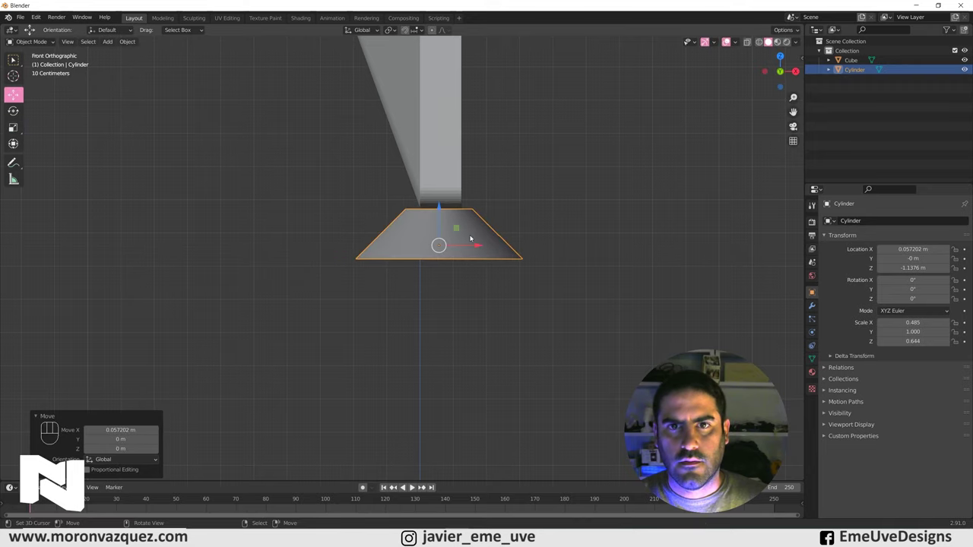
pyautogui.moveTo(487, 221); pyautogui.dragTo(448, 243)
pyautogui.moveTo(426, 262); pyautogui.dragTo(514, 228)
pyautogui.press('ctrl+z')
pyautogui.middleClick(482, 248)
pyautogui.click(454, 249)
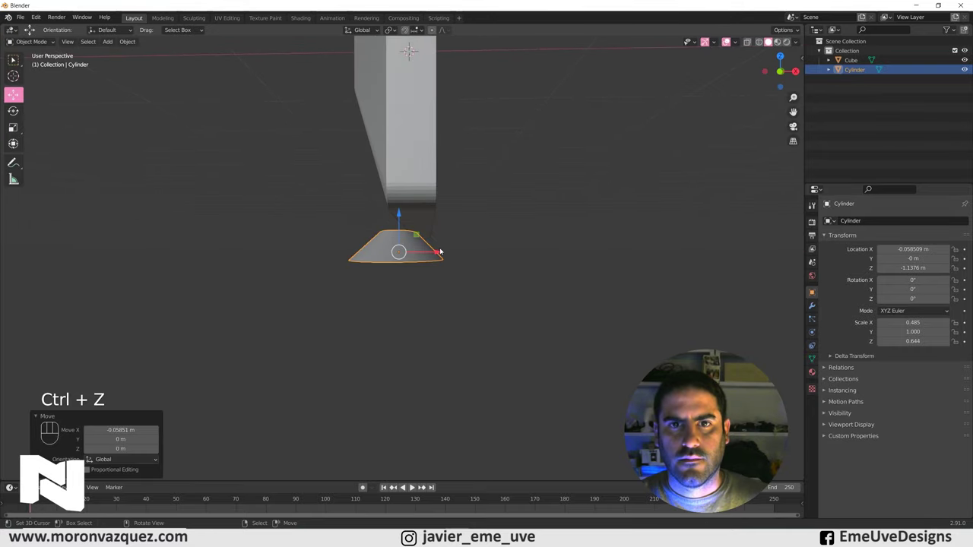
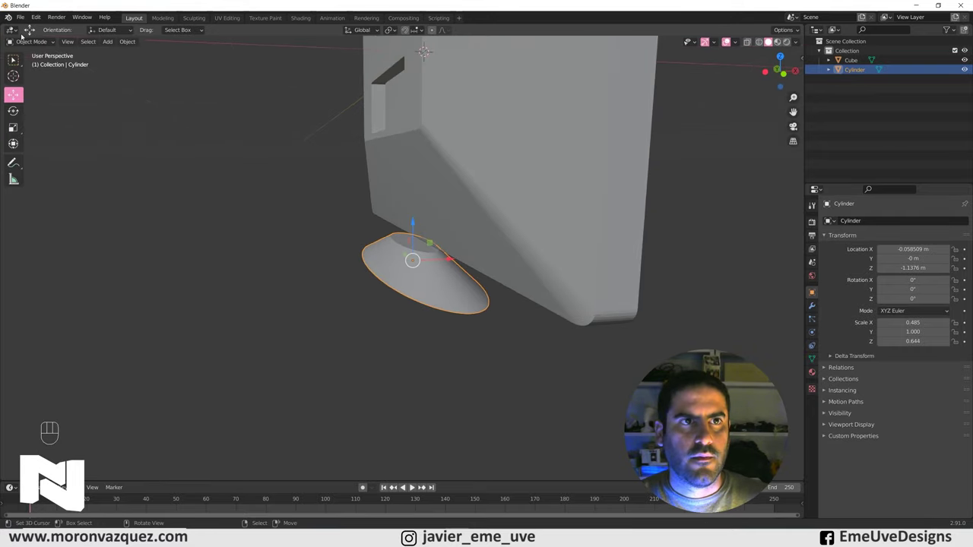
# Extrude the stand's top face up into a neck and its bottom face slightly to thicken the base.
pyautogui.moveTo(28, 38); pyautogui.dragTo(15, 58)
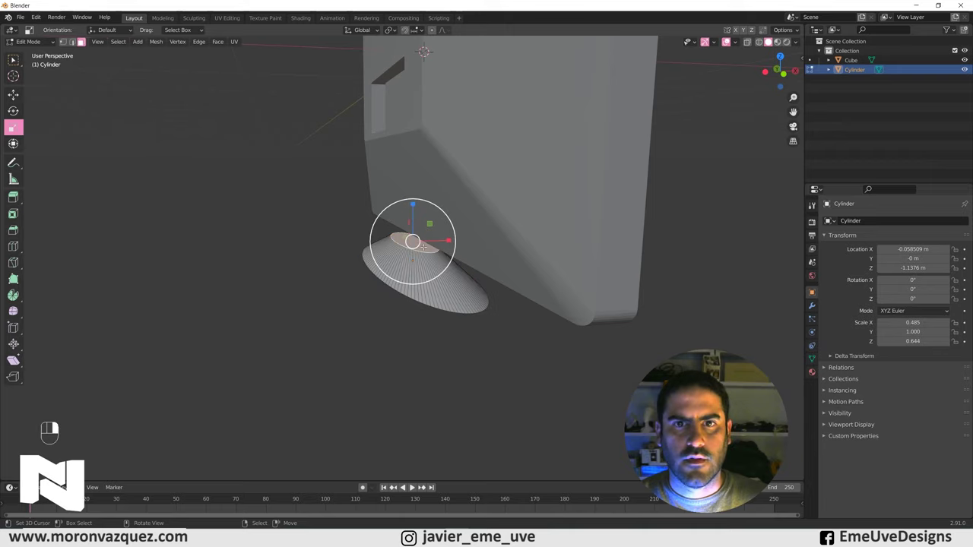
pyautogui.press('e')
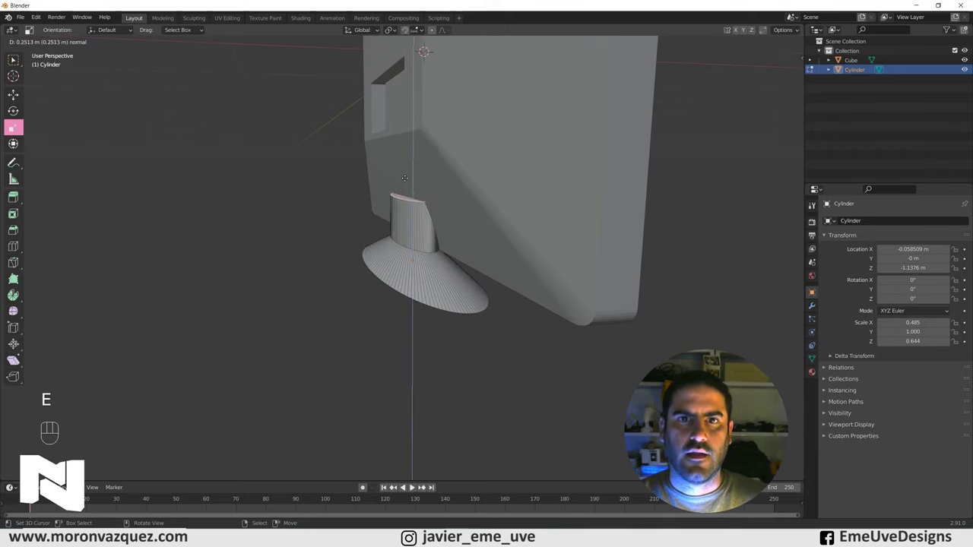
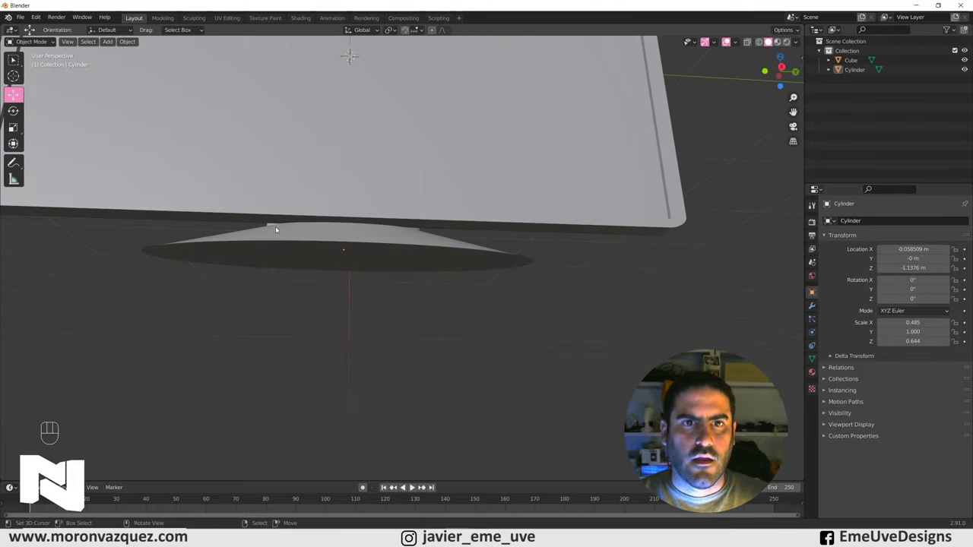
pyautogui.click(281, 238)
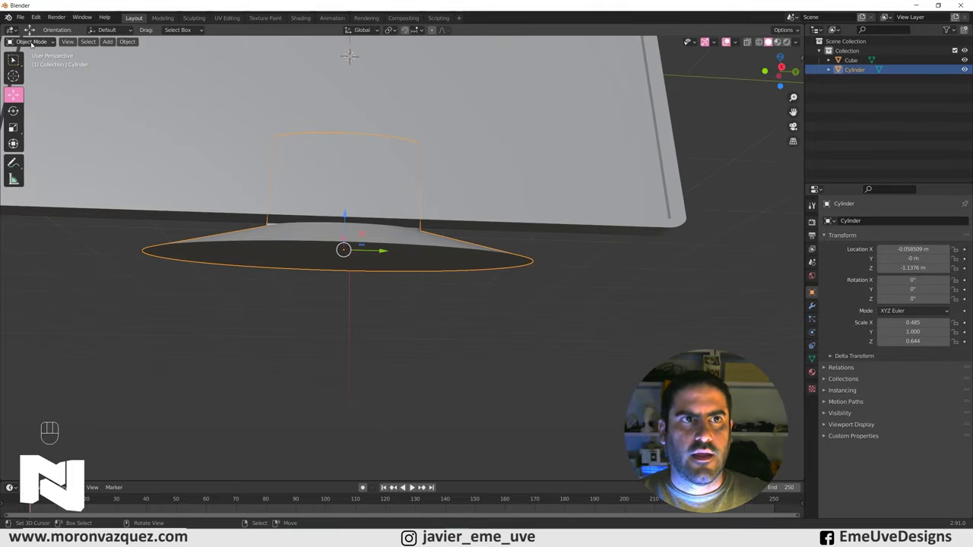
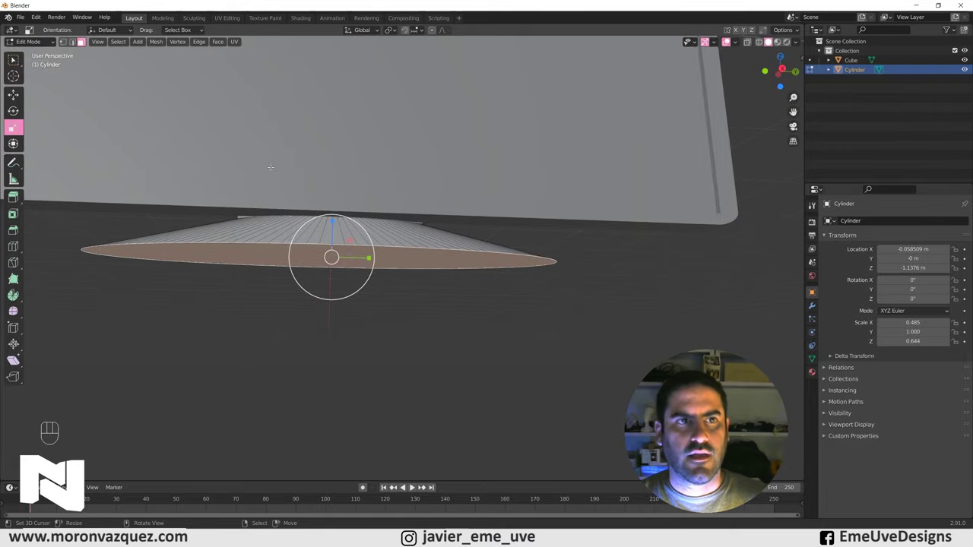
pyautogui.press('e')
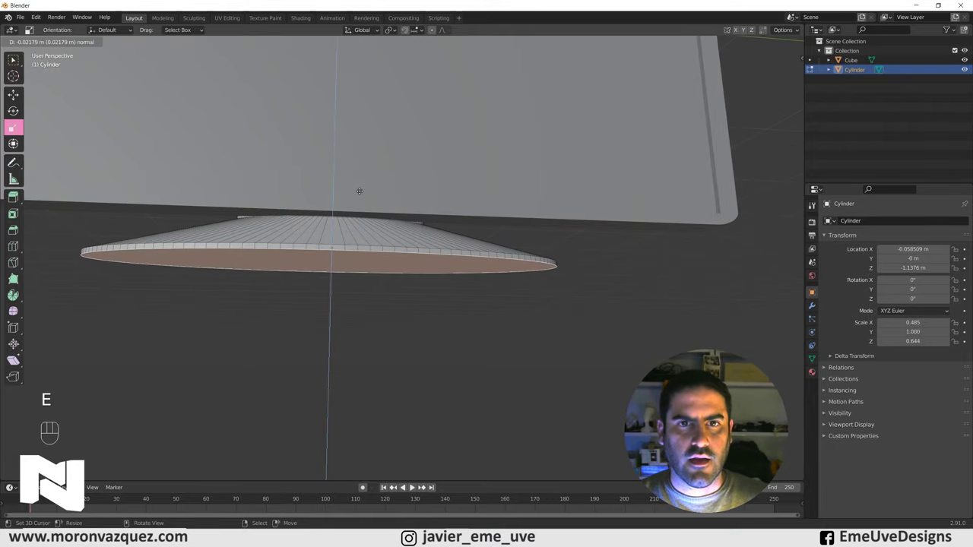
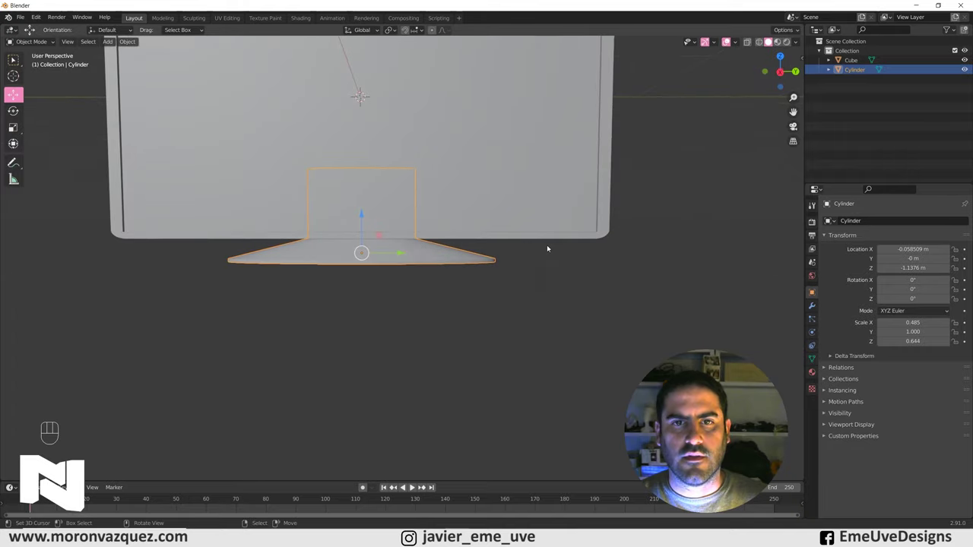
# Bring up File > Import to show the list of importable file formats.
pyautogui.moveTo(574, 300); pyautogui.dragTo(580, 314)
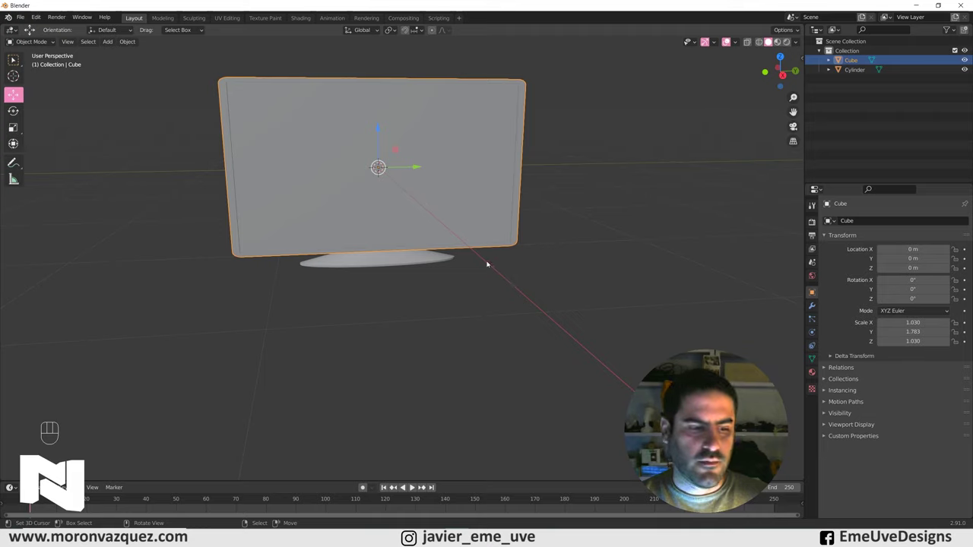
pyautogui.moveTo(21, 16); pyautogui.dragTo(36, 15)
pyautogui.moveTo(25, 17); pyautogui.dragTo(156, 177)
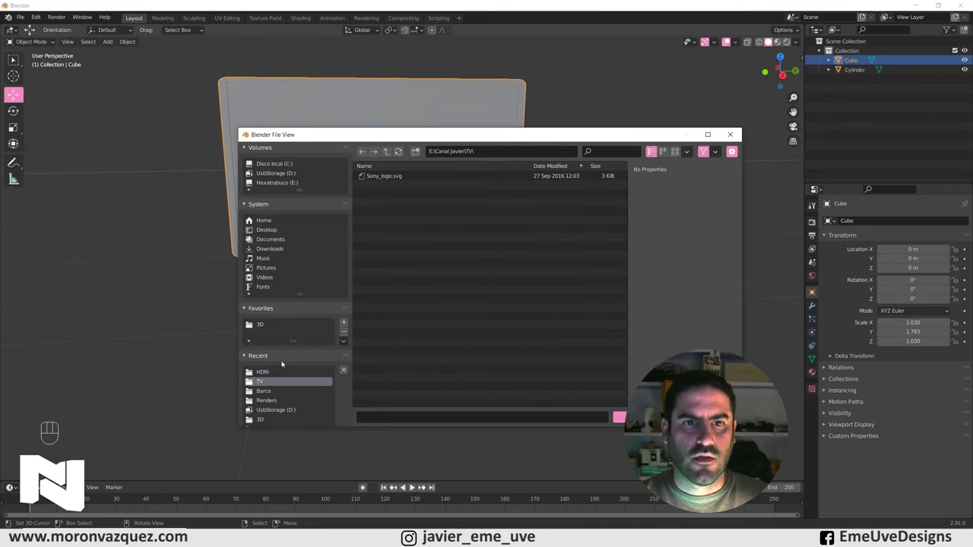
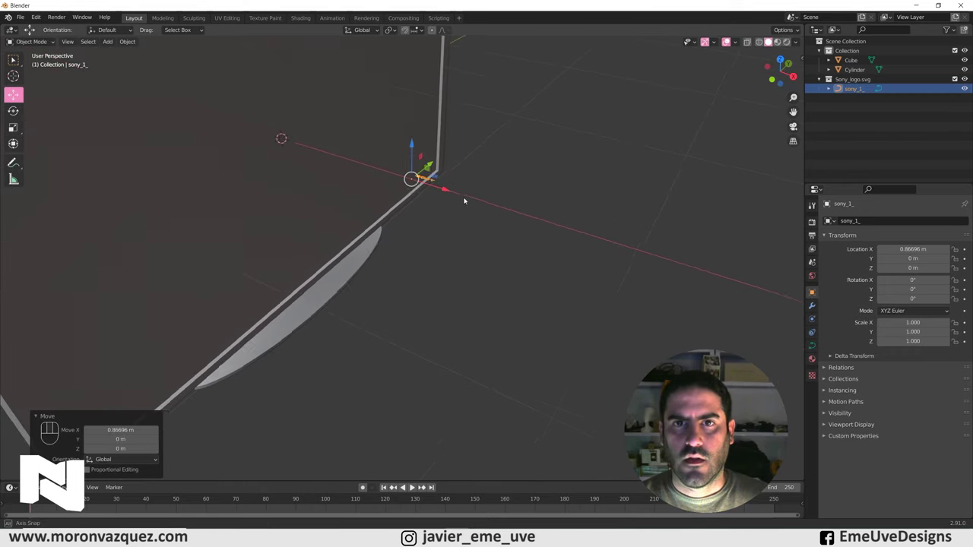
# Scale the imported Sony_logo.svg up about 7.4x and move it to a new spot.
pyautogui.middleClick(476, 208)
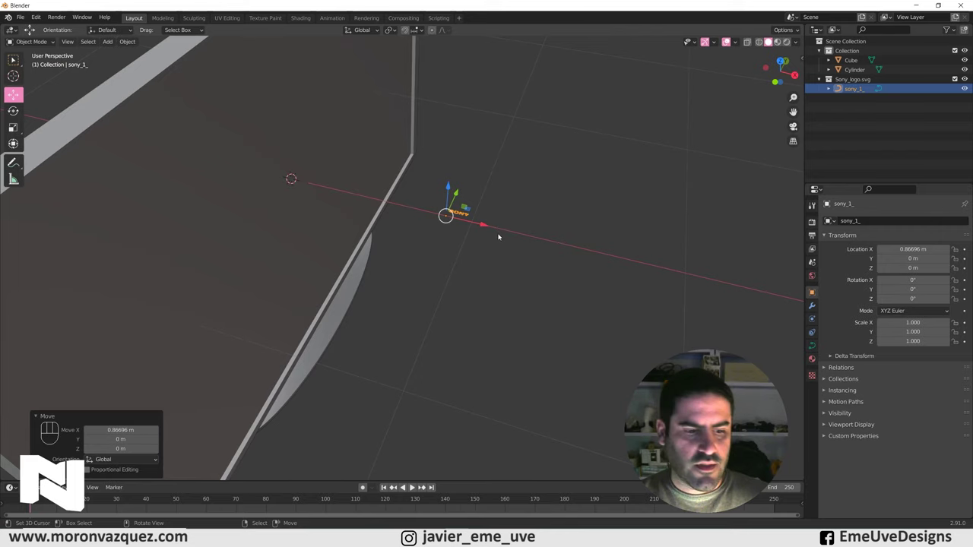
pyautogui.press('s')
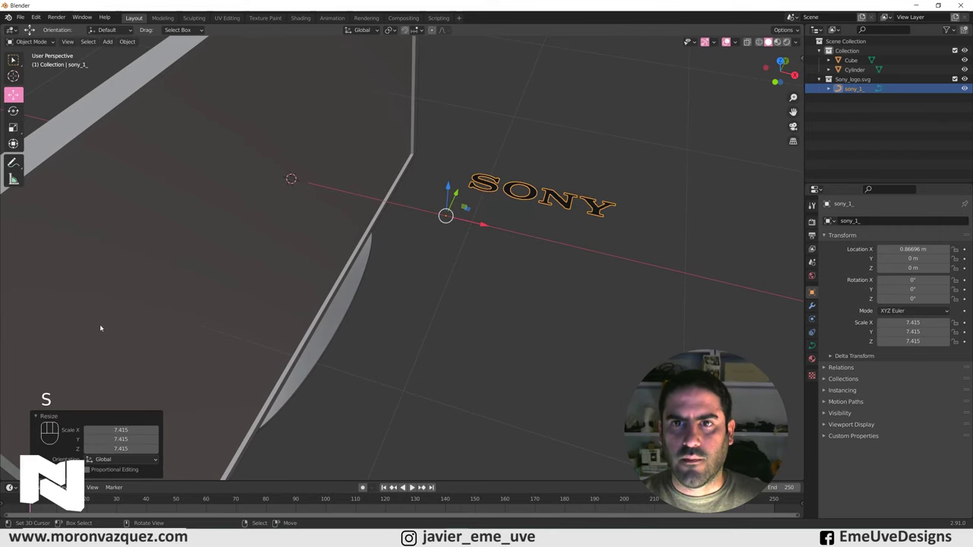
pyautogui.moveTo(464, 209); pyautogui.dragTo(403, 230)
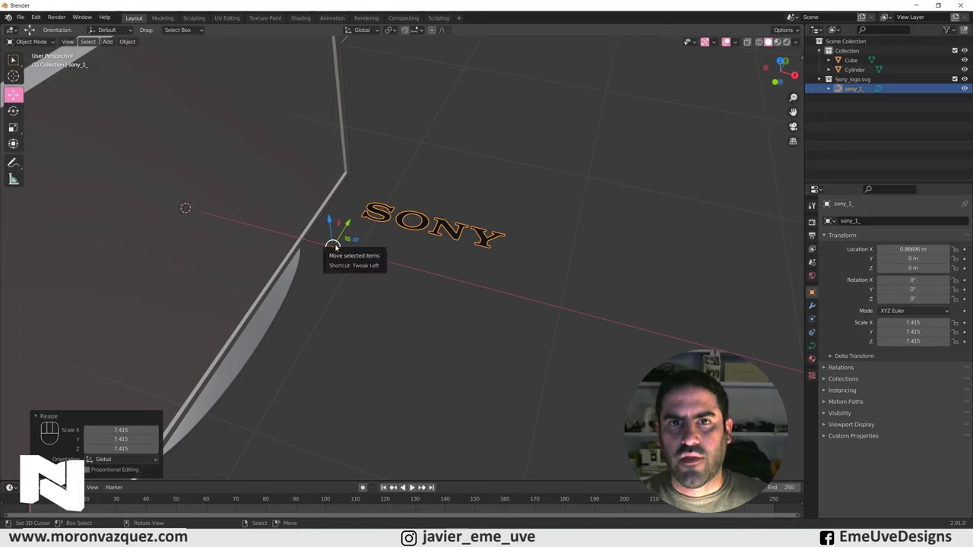
pyautogui.moveTo(128, 43); pyautogui.dragTo(277, 92)
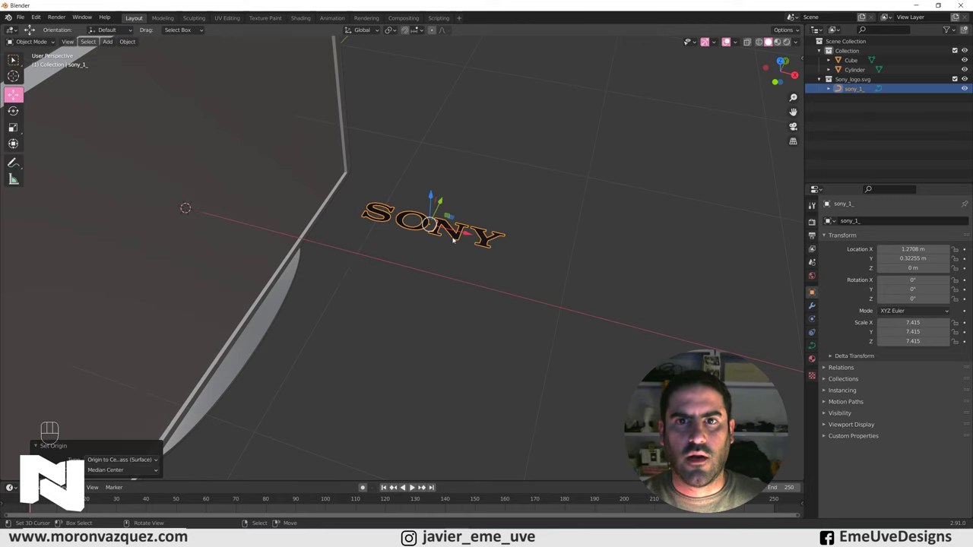
# Zoom and reframe the view on the SONY lettering to check it reads clearly.
pyautogui.middleClick(461, 231)
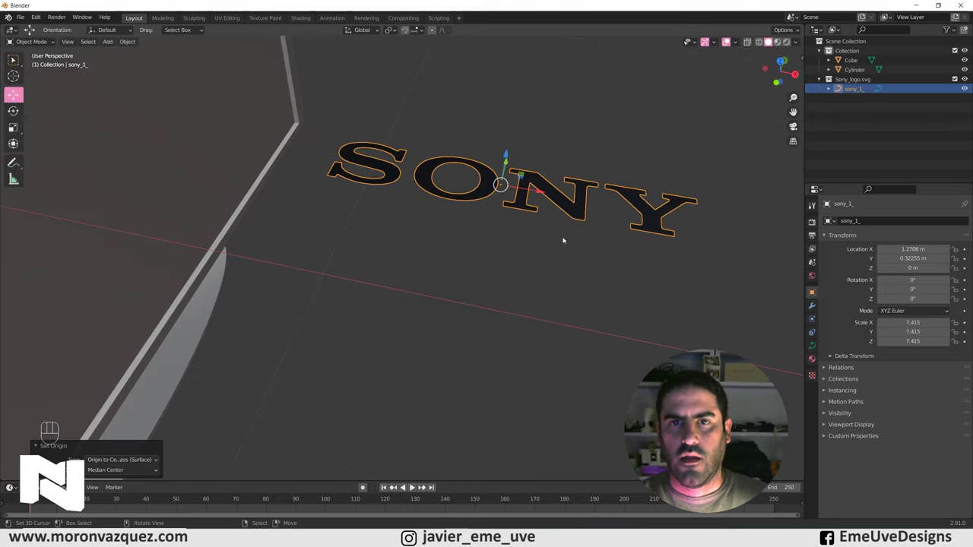
pyautogui.moveTo(556, 234); pyautogui.dragTo(486, 250)
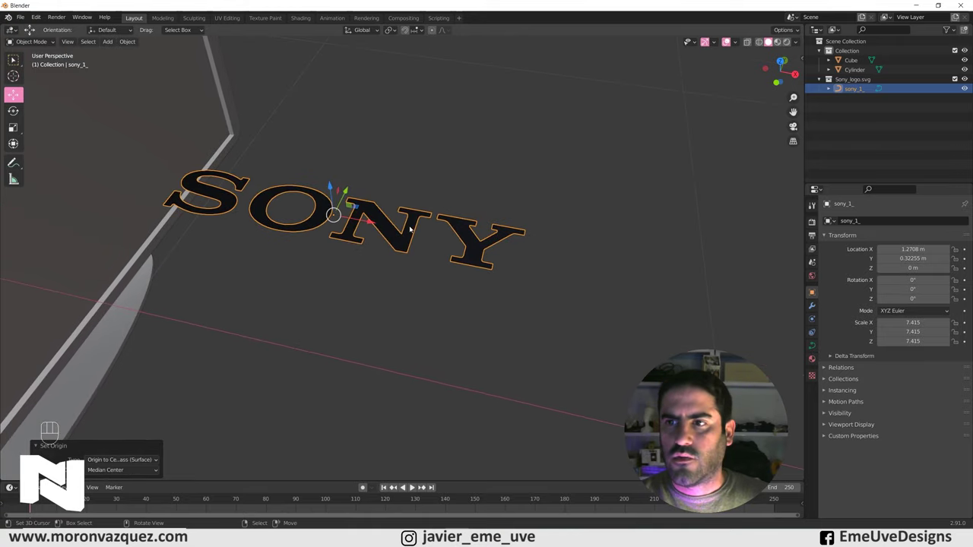
pyautogui.click(361, 224)
pyautogui.middleClick(364, 221)
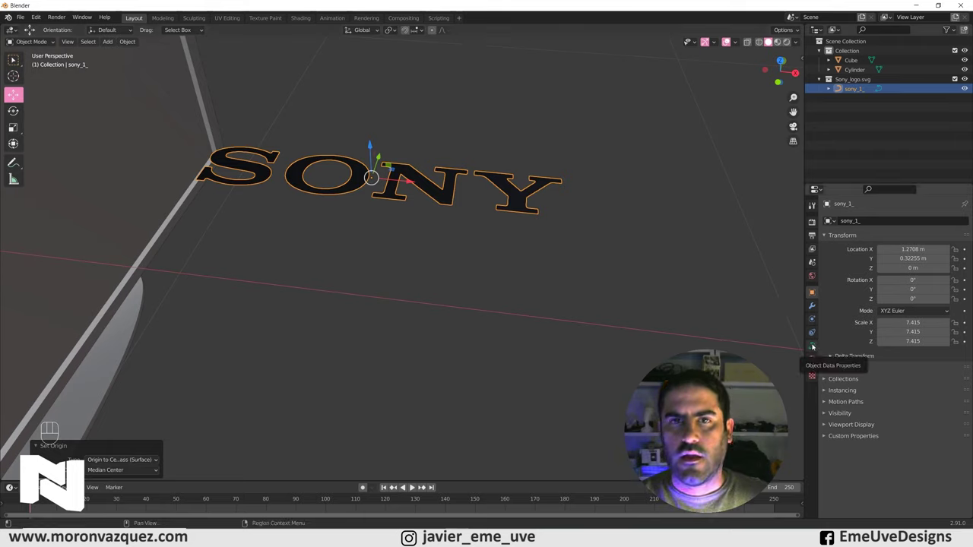
# Extrude the Sony logo curve by 0.001 m in its geometry settings, then show its material.
pyautogui.click(815, 345)
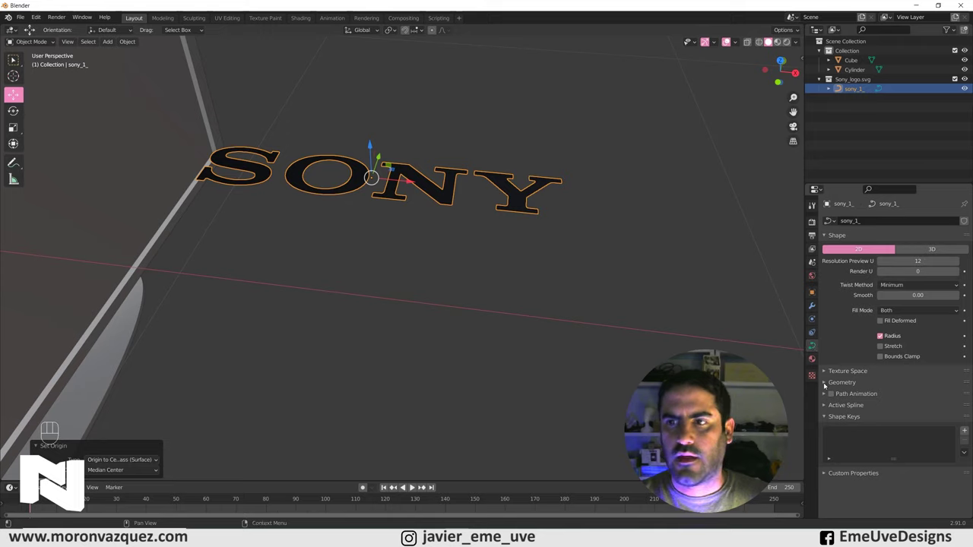
pyautogui.click(826, 384)
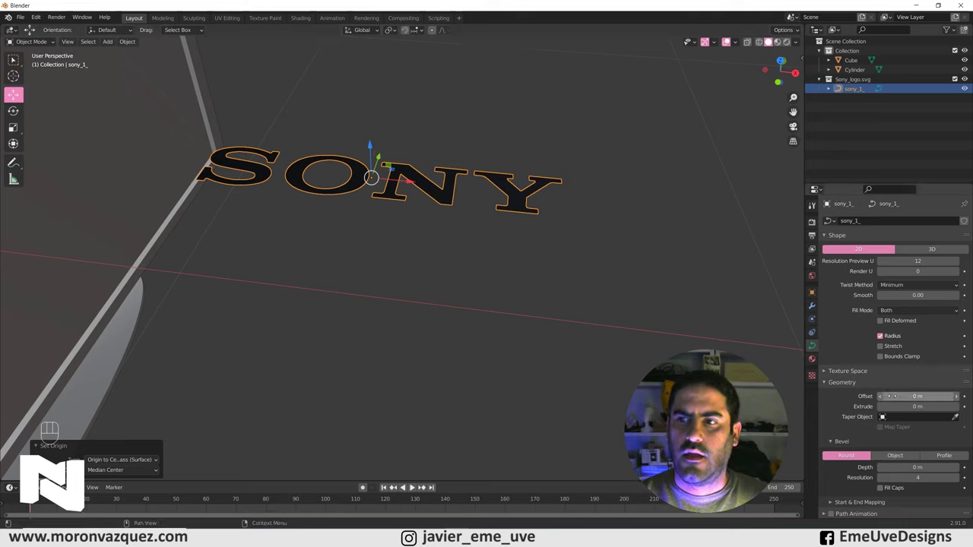
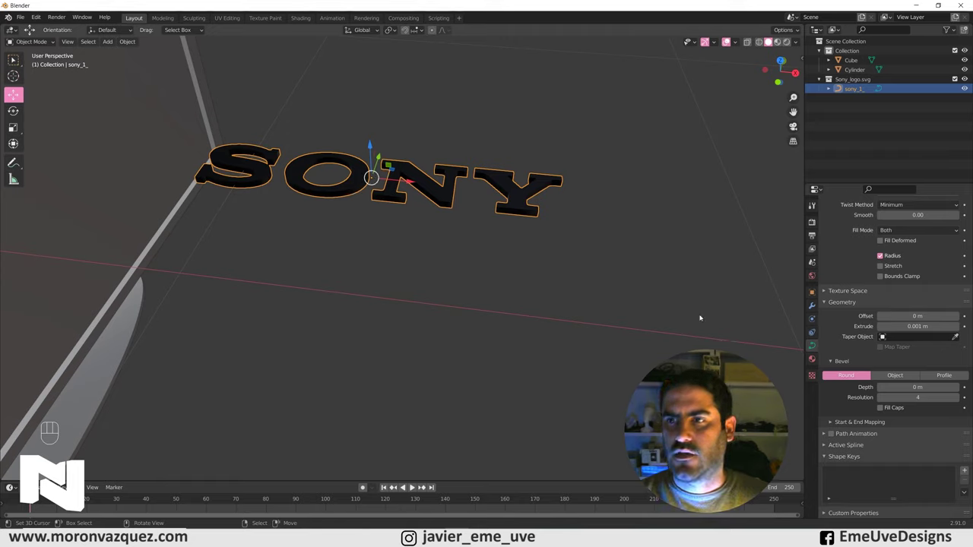
pyautogui.click(813, 362)
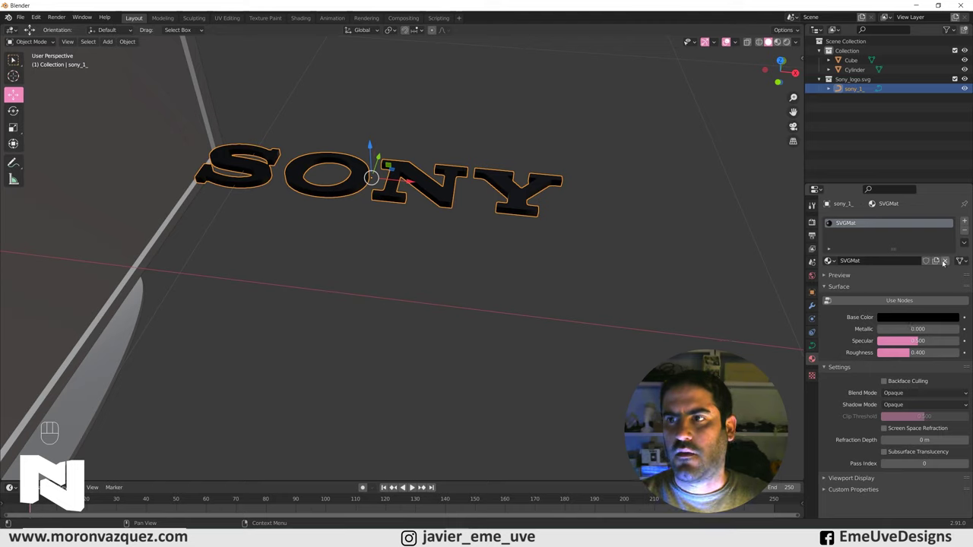
# Create a new material for the logo with a white Emission surface at strength 1.
pyautogui.click(949, 263)
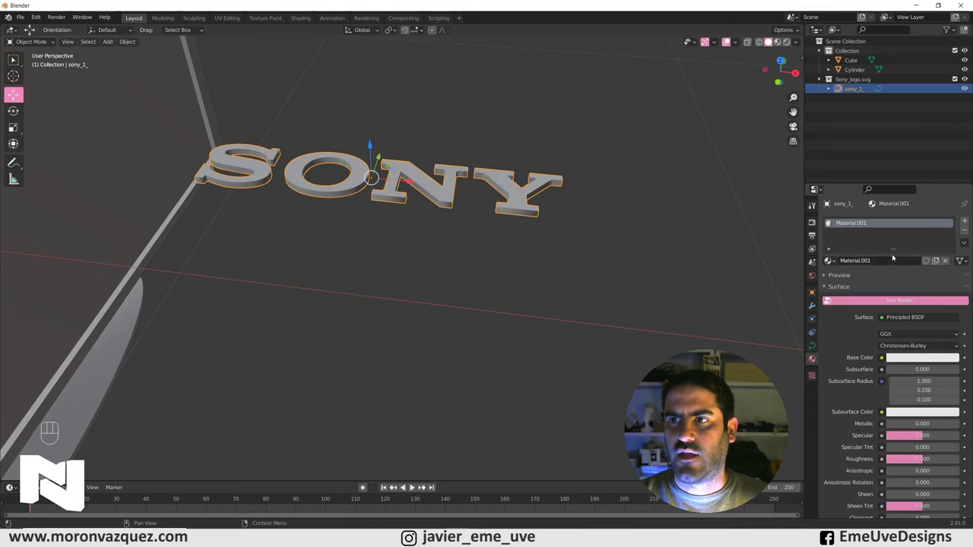
pyautogui.moveTo(903, 318); pyautogui.dragTo(873, 133)
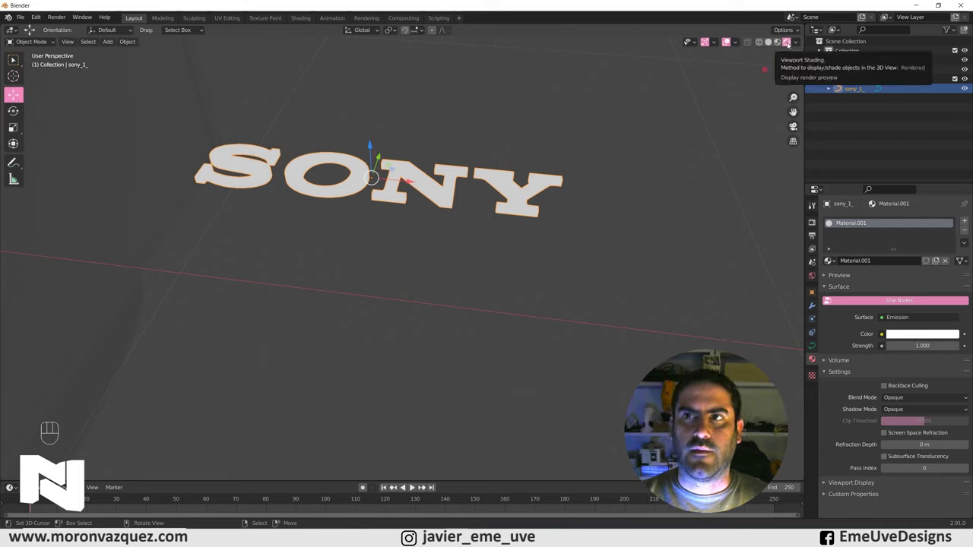
# Preview the glowing logo in rendered shading, return to solid shading and show the Eevee render settings.
pyautogui.click(771, 44)
pyautogui.click(781, 44)
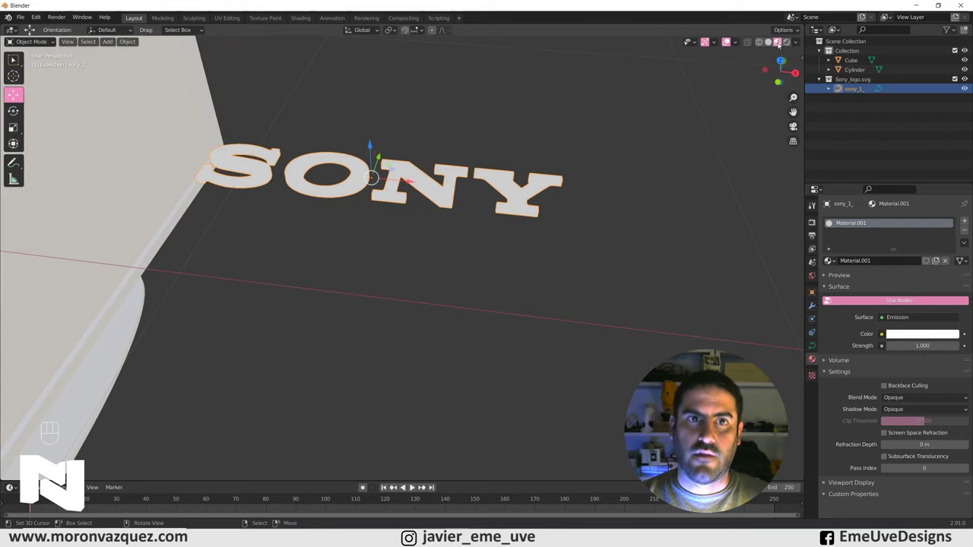
pyautogui.click(790, 44)
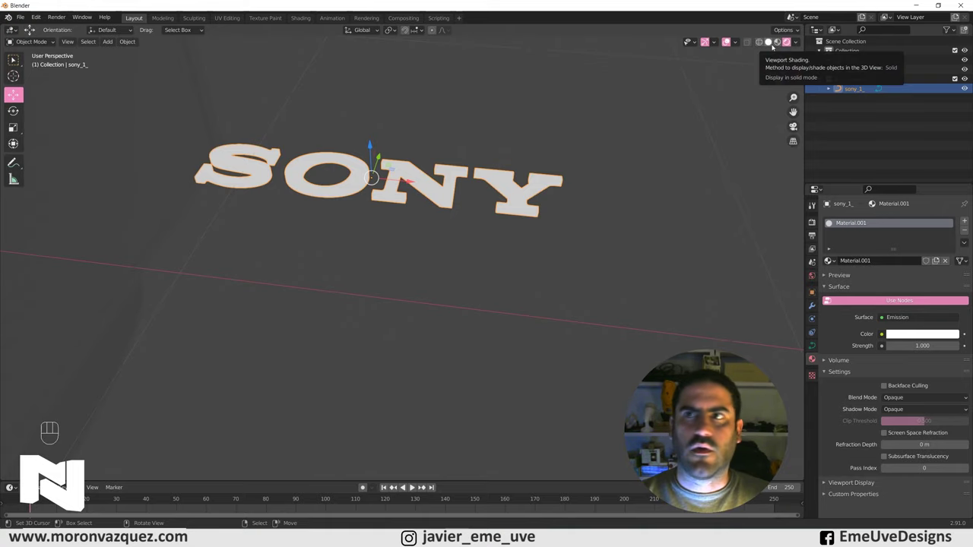
pyautogui.click(773, 44)
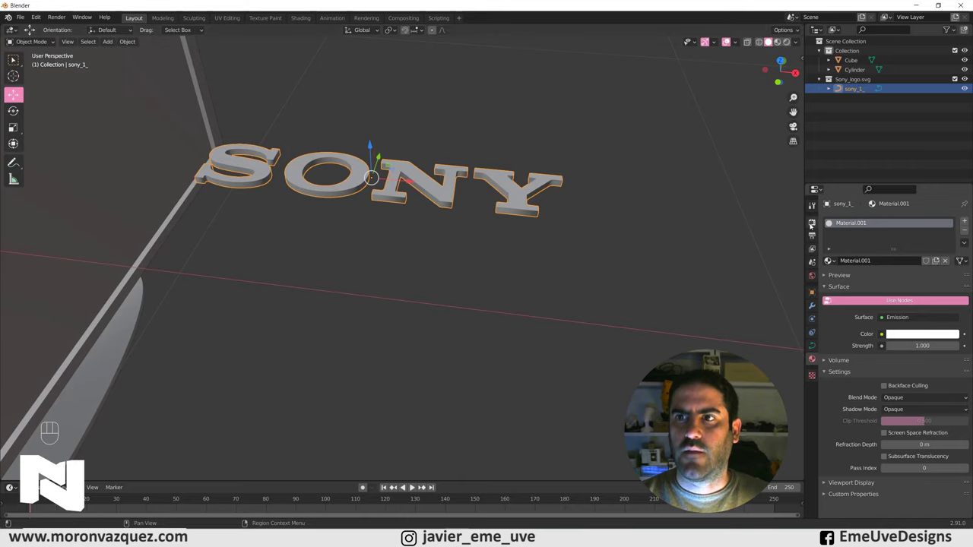
pyautogui.click(813, 224)
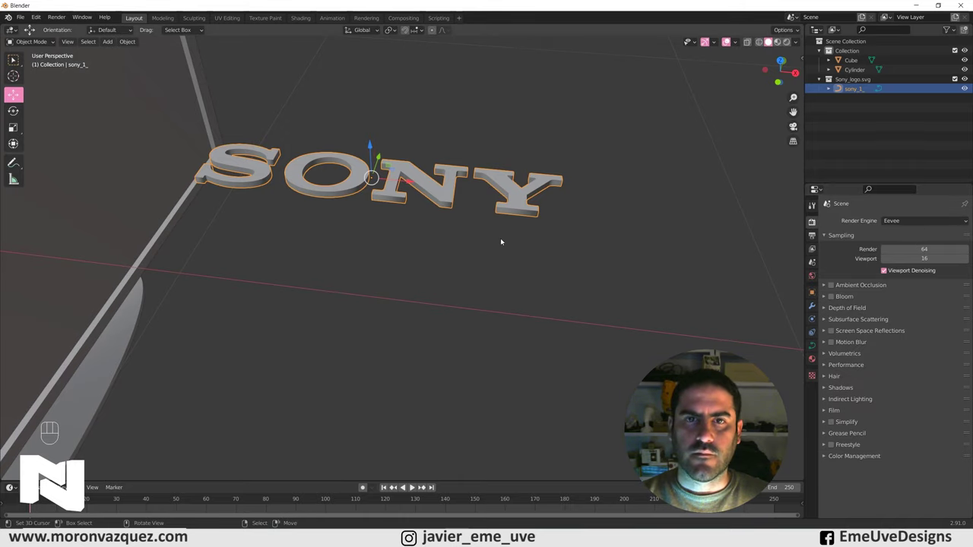
# View the TV from the right side in orthographic view, framed on the logo area.
pyautogui.moveTo(467, 260); pyautogui.dragTo(417, 222)
pyautogui.moveTo(413, 221); pyautogui.dragTo(387, 222)
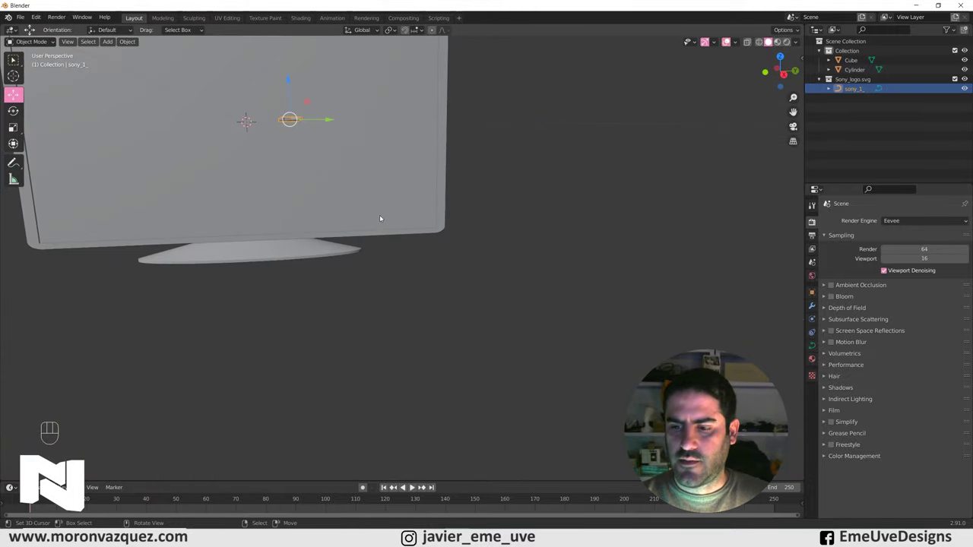
pyautogui.press('KP_3')
pyautogui.moveTo(403, 223); pyautogui.dragTo(563, 299)
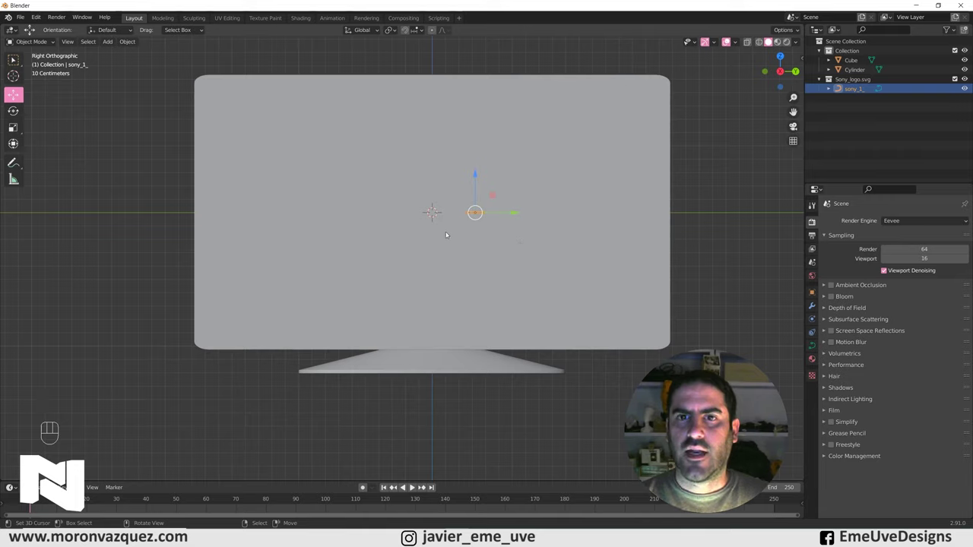
# Reset the logo's location so it sits at the TV's centre, then start rotating it.
pyautogui.press('g')
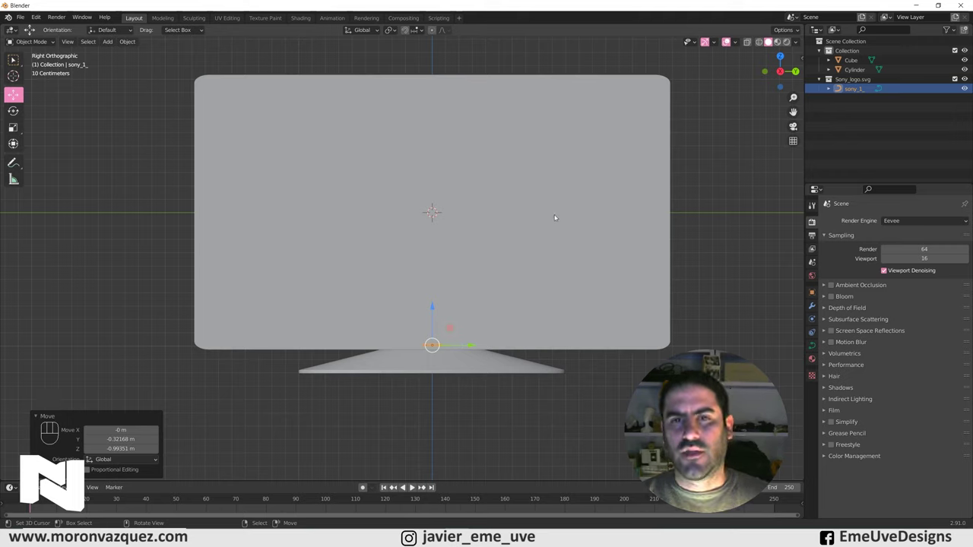
pyautogui.press('alt+g')
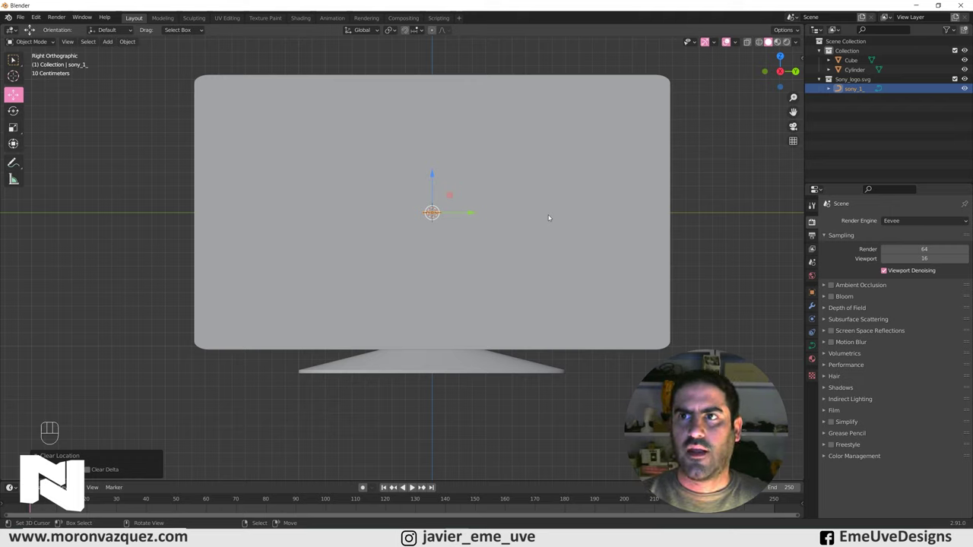
pyautogui.press('r')
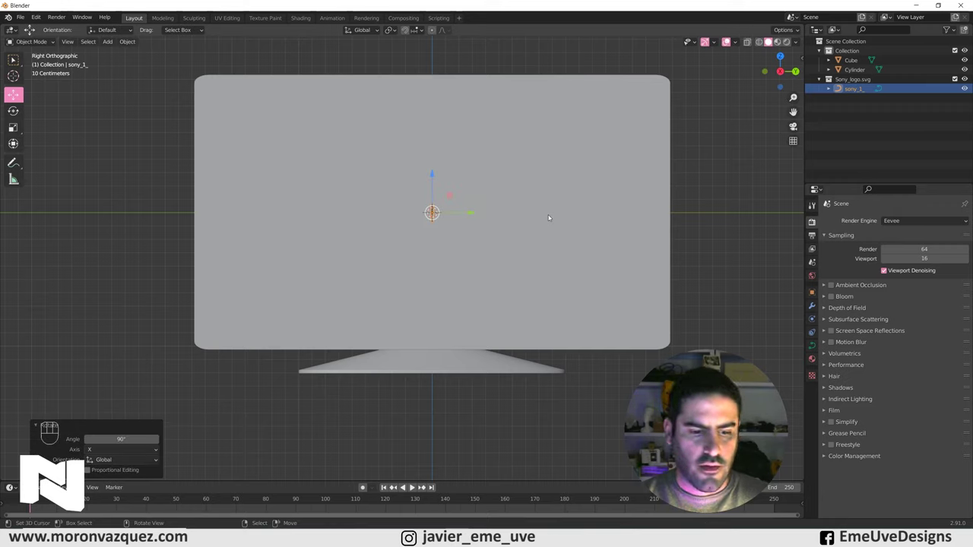
# Rotate the logo a quarter turn to face sideways and scale it down to about 0.19.
pyautogui.press('r')
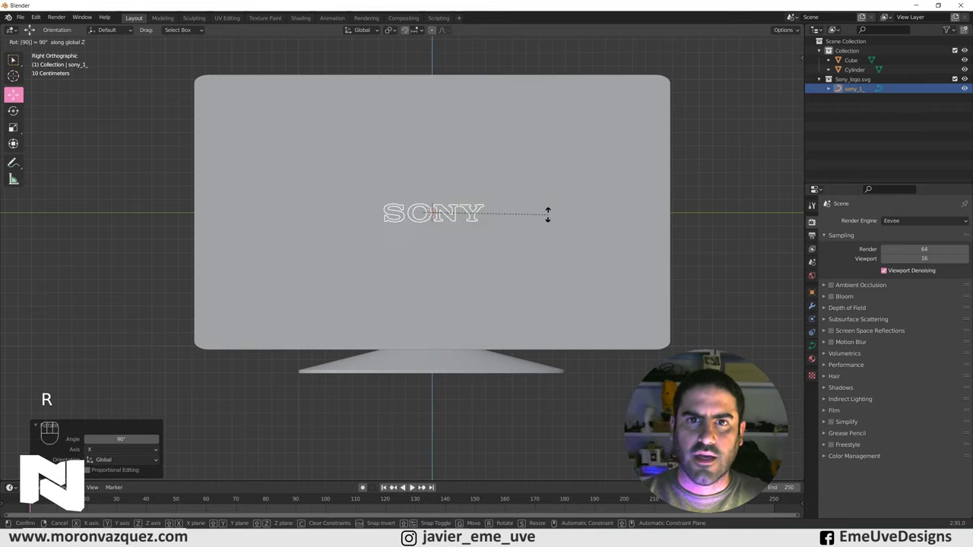
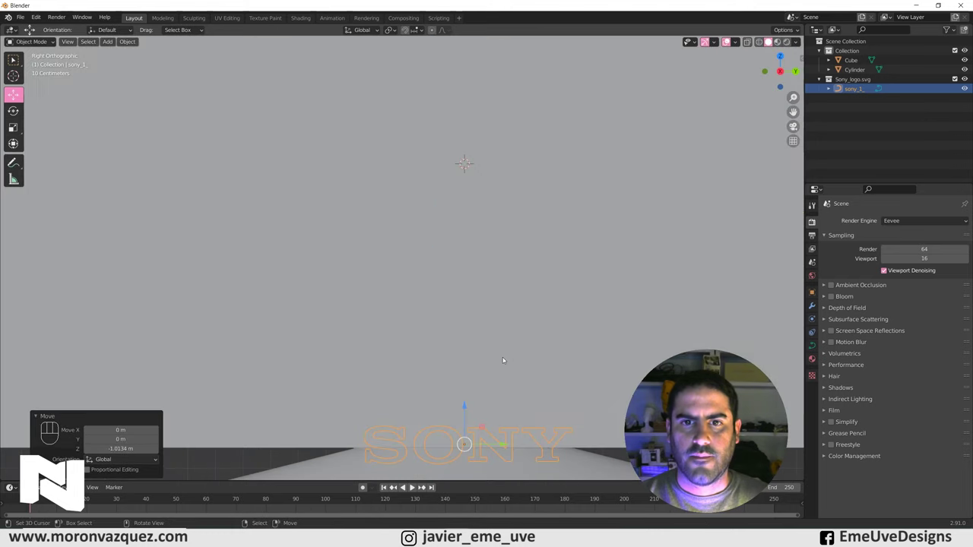
pyautogui.moveTo(473, 339); pyautogui.dragTo(461, 262)
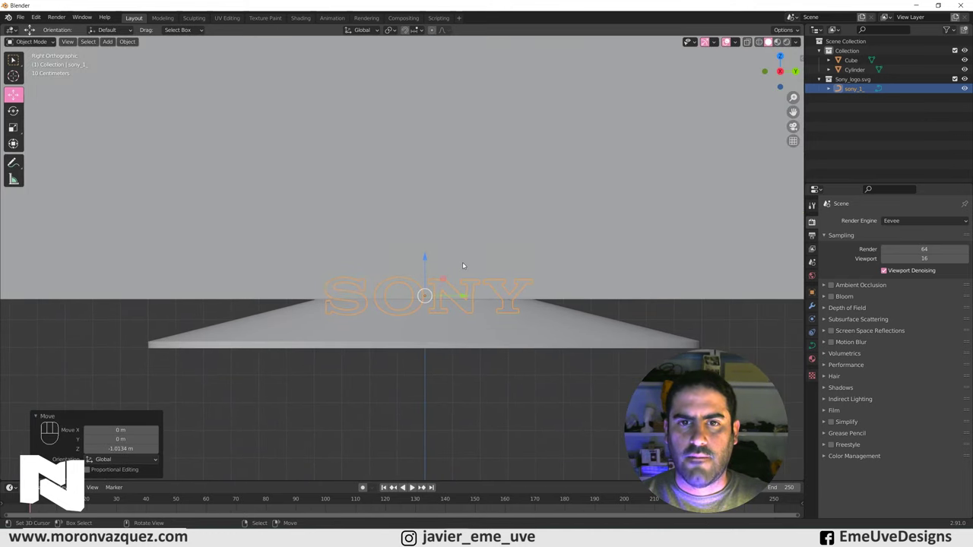
pyautogui.press('s')
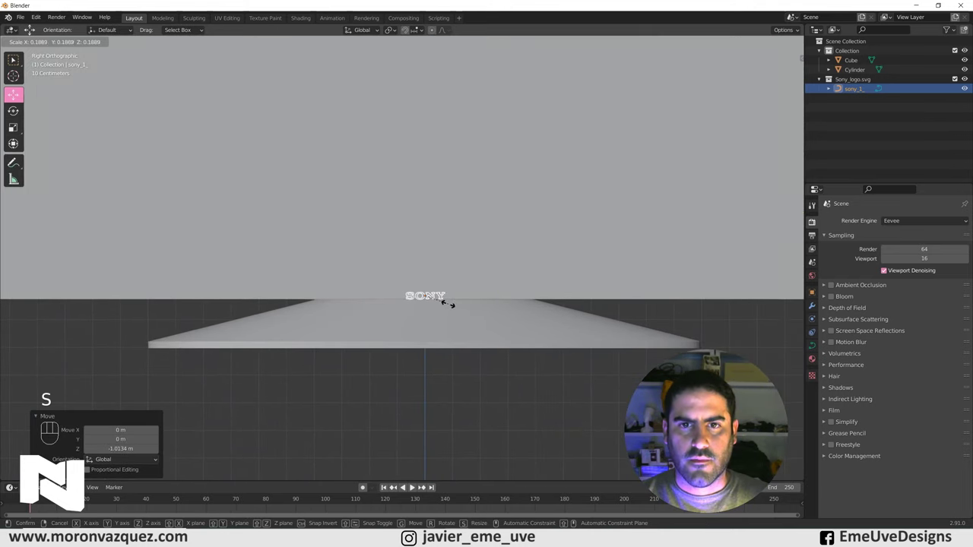
pyautogui.press('s')
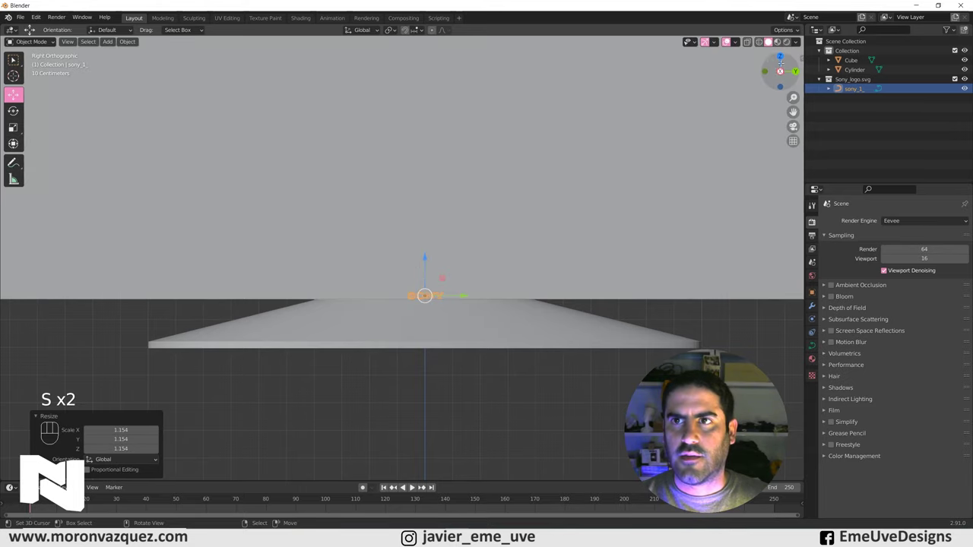
# In wireframe, slide the small logo down along the TV's bottom edge and switch to front view.
pyautogui.click(760, 44)
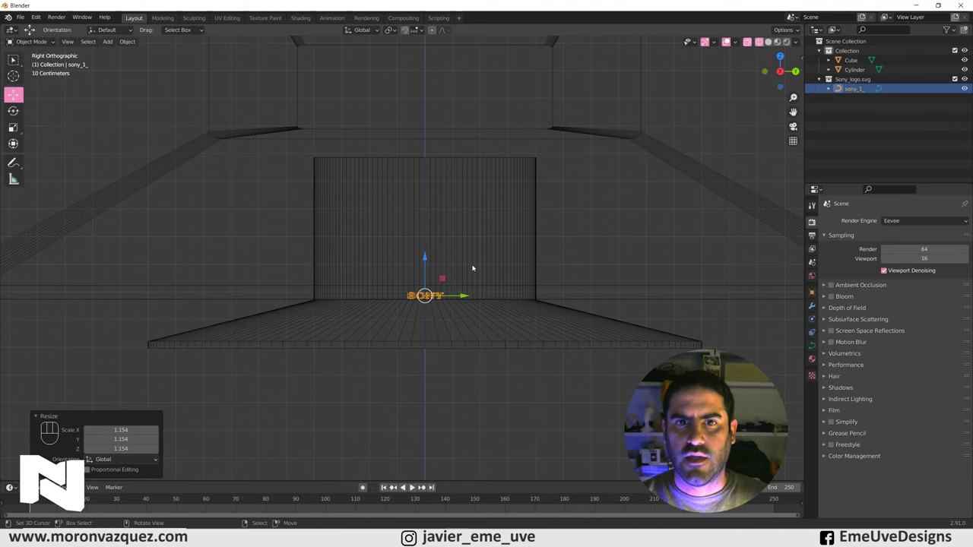
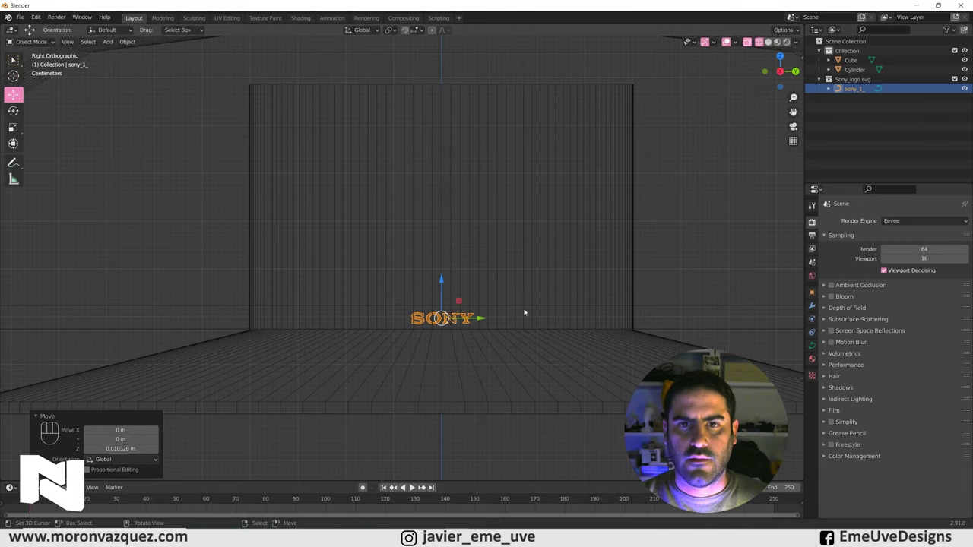
pyautogui.press('s')
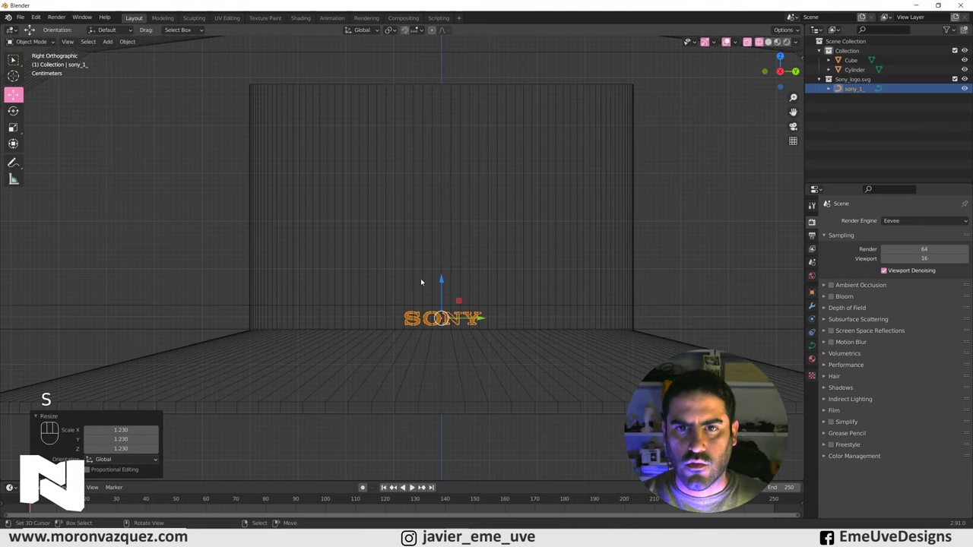
pyautogui.moveTo(443, 280); pyautogui.dragTo(513, 289)
pyautogui.press('KP_1')
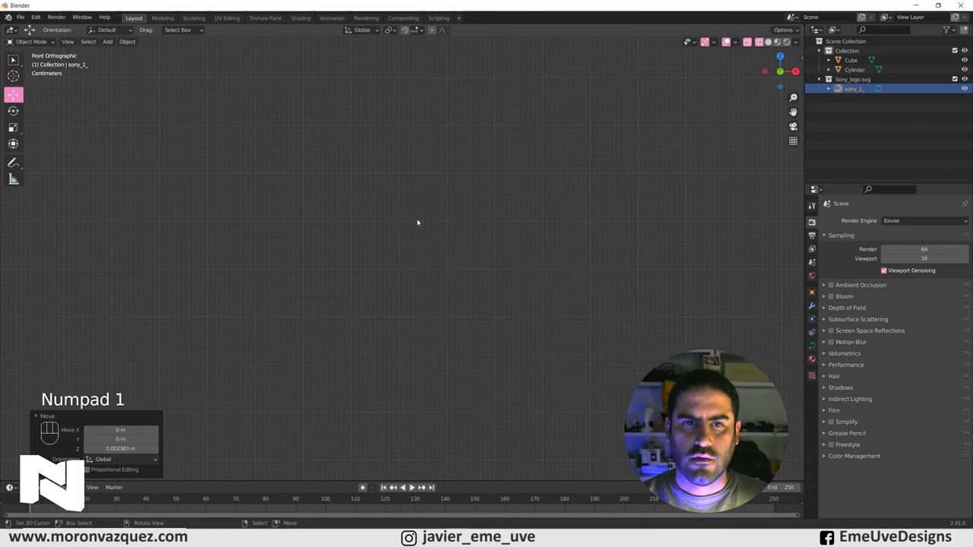
# Zoom the front view in on the logo seen edge-on near the TV stand.
pyautogui.middleClick(491, 278)
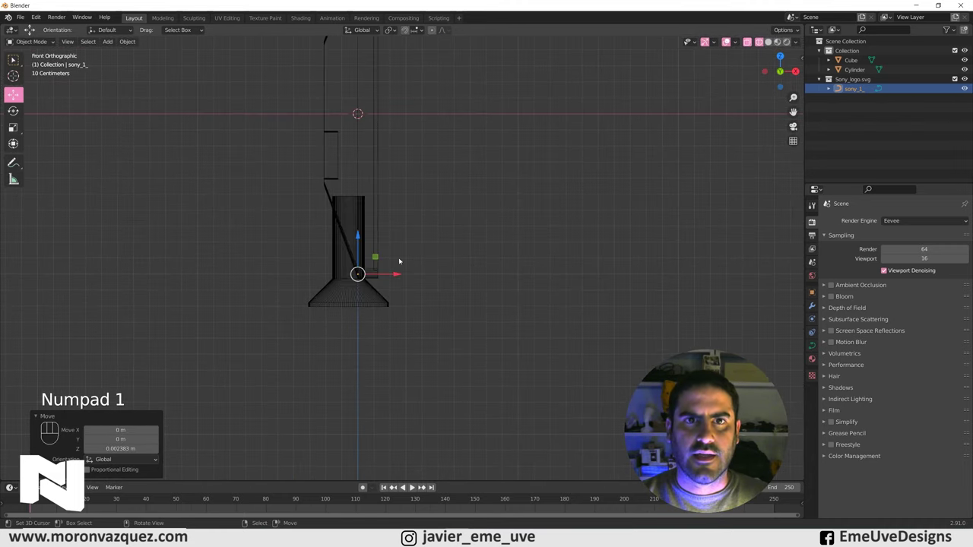
pyautogui.middleClick(385, 198)
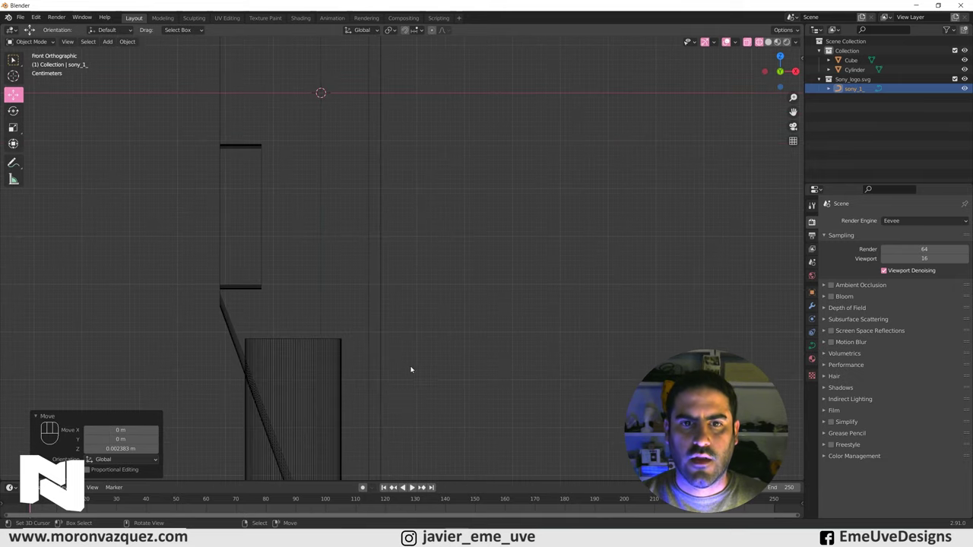
pyautogui.moveTo(453, 235); pyautogui.dragTo(461, 221)
pyautogui.moveTo(457, 251); pyautogui.dragTo(537, 150)
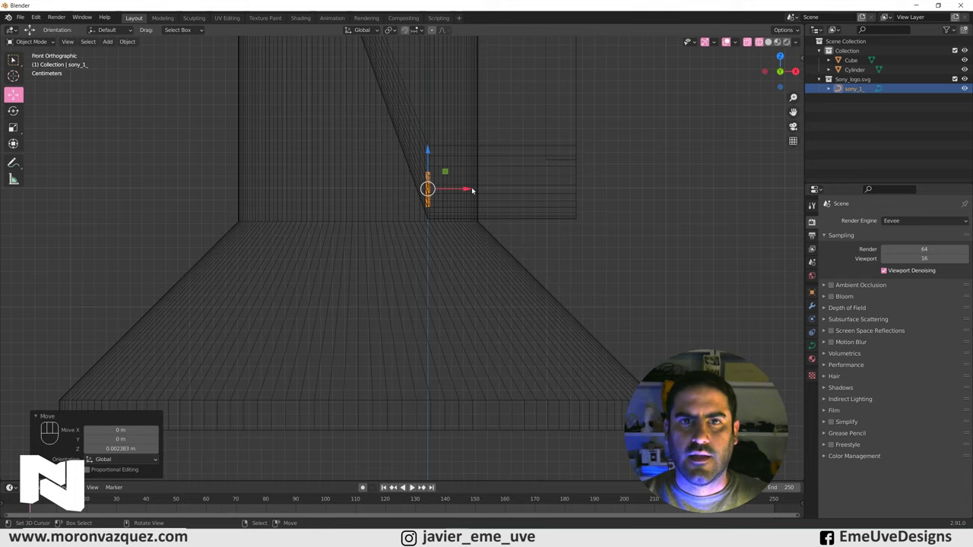
# Move the logo forward onto the lower bezel and orbit in perspective to check it sits beneath the screen.
pyautogui.moveTo(469, 190); pyautogui.dragTo(617, 191)
pyautogui.moveTo(662, 207); pyautogui.dragTo(605, 215)
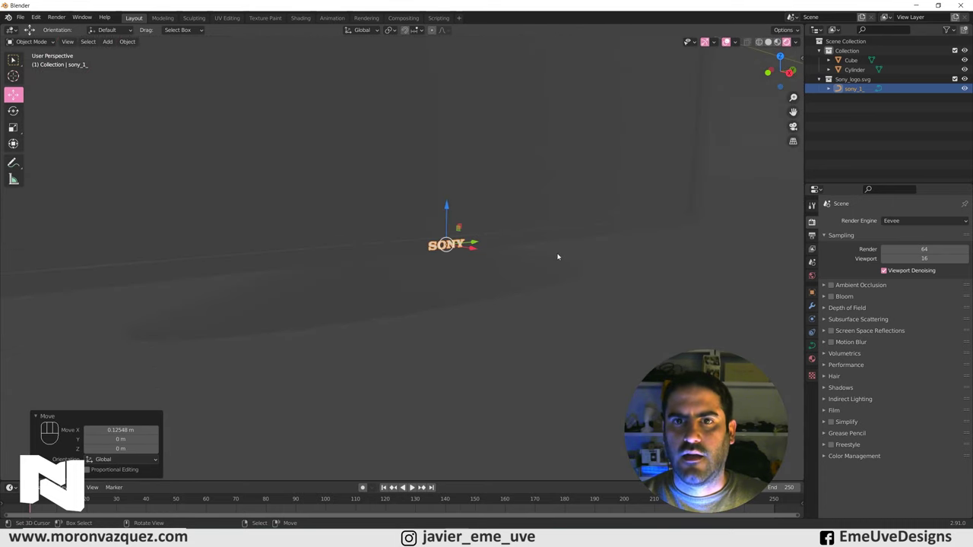
pyautogui.moveTo(581, 207); pyautogui.dragTo(537, 276)
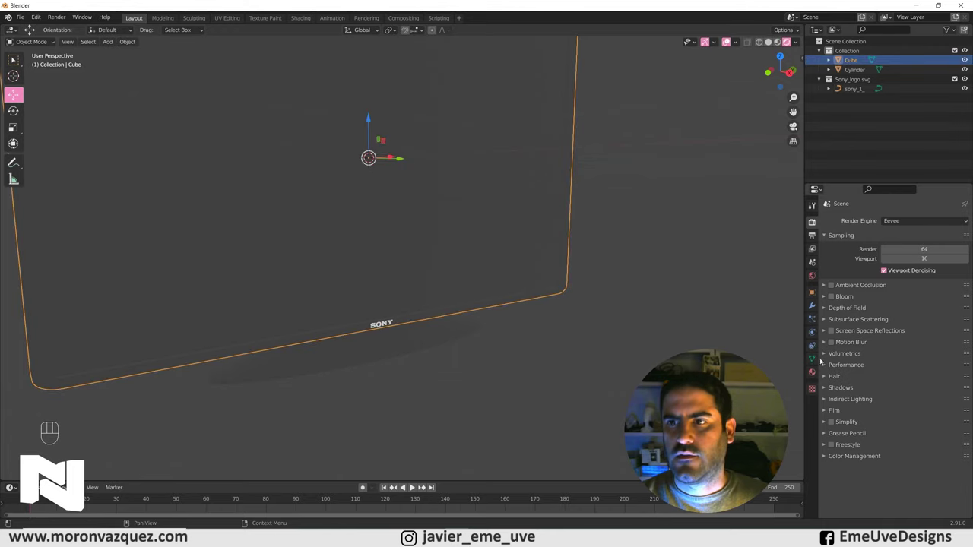
# Set the TV frame's shared material base colour to black and add a new plane mesh.
pyautogui.click(815, 372)
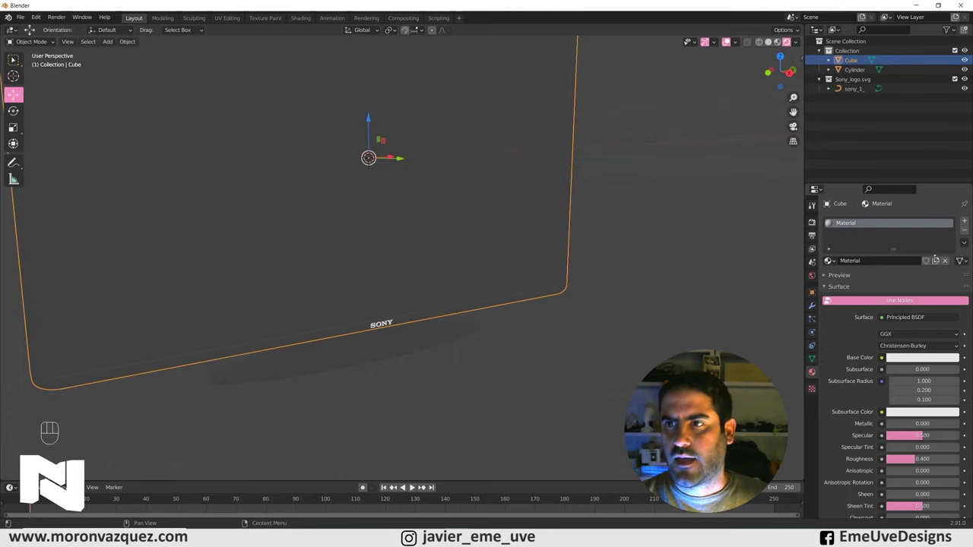
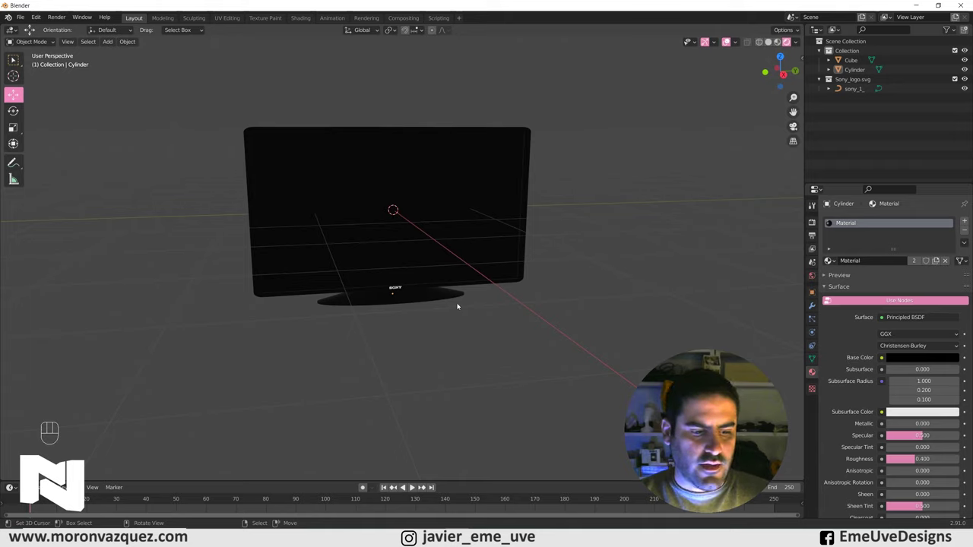
pyautogui.press('shift+a')
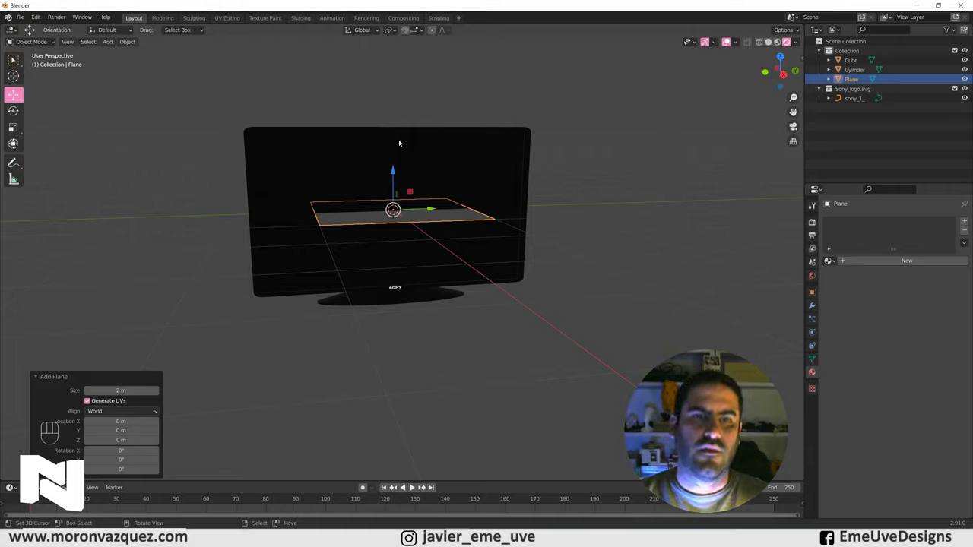
# Scale the new plane out wide under the TV and extrude it into a thick slab.
pyautogui.press('s')
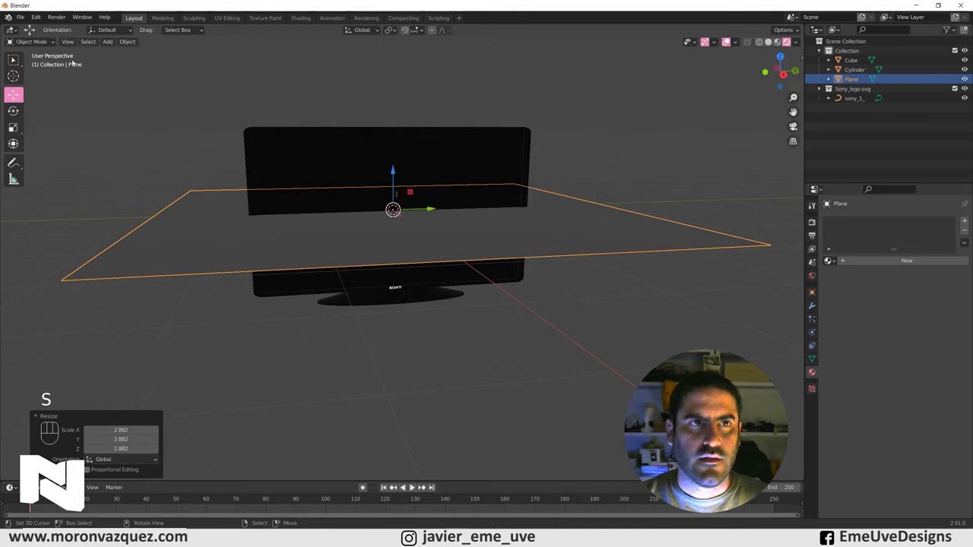
pyautogui.moveTo(46, 43); pyautogui.dragTo(16, 58)
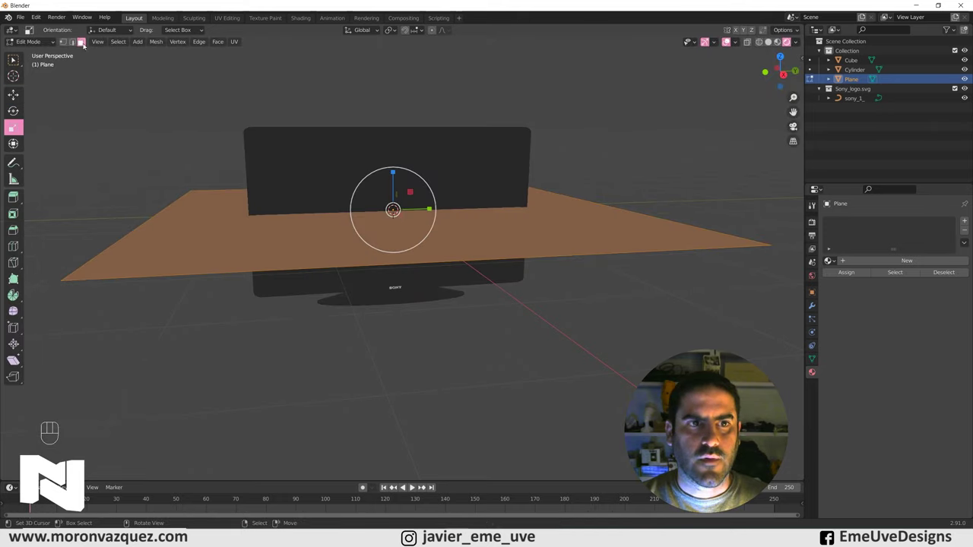
pyautogui.press('e')
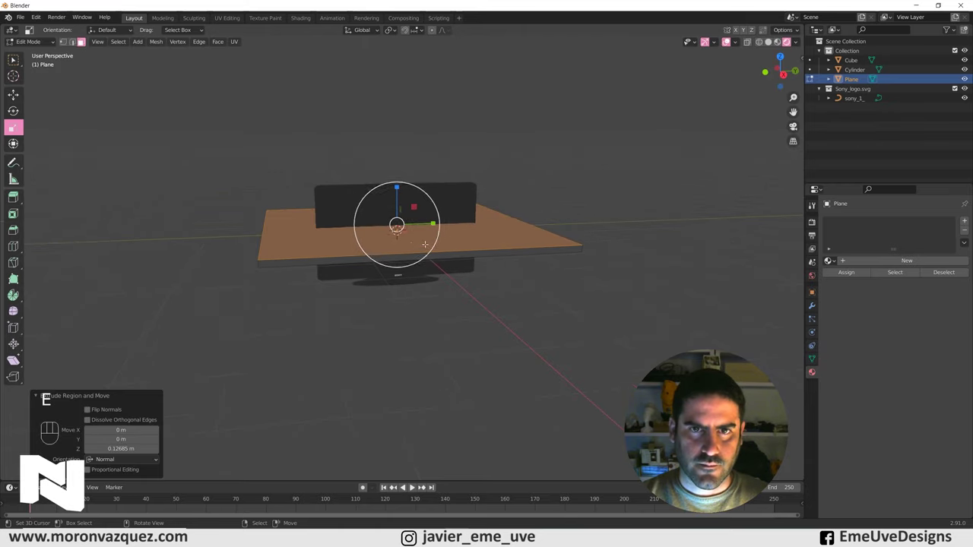
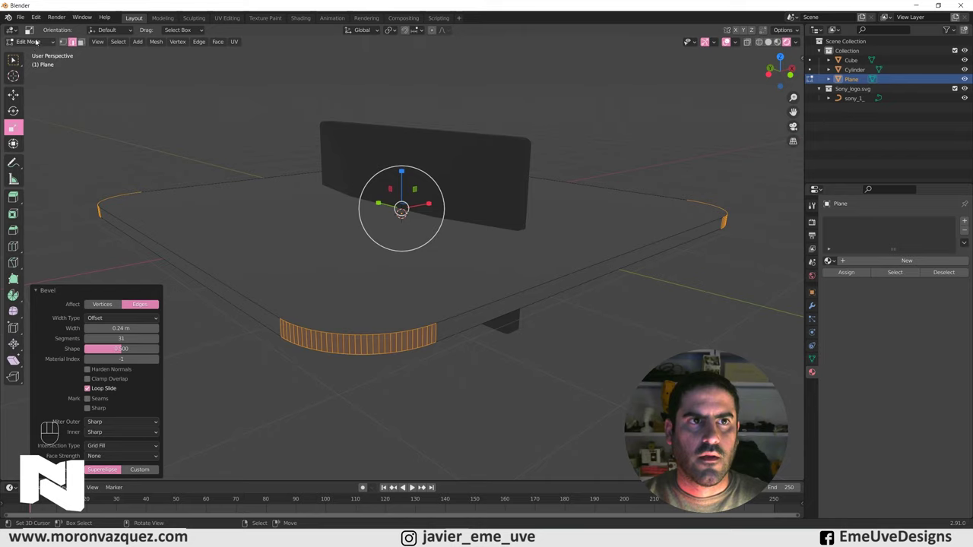
# Extrude the slab's top face slightly along its normal and scale it down to about 0.99.
pyautogui.moveTo(41, 41); pyautogui.dragTo(95, 69)
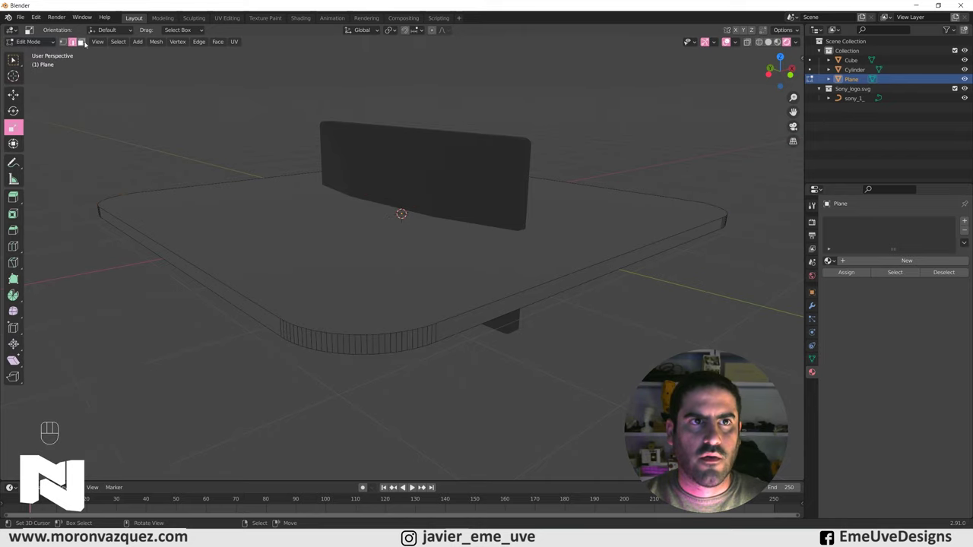
pyautogui.click(86, 42)
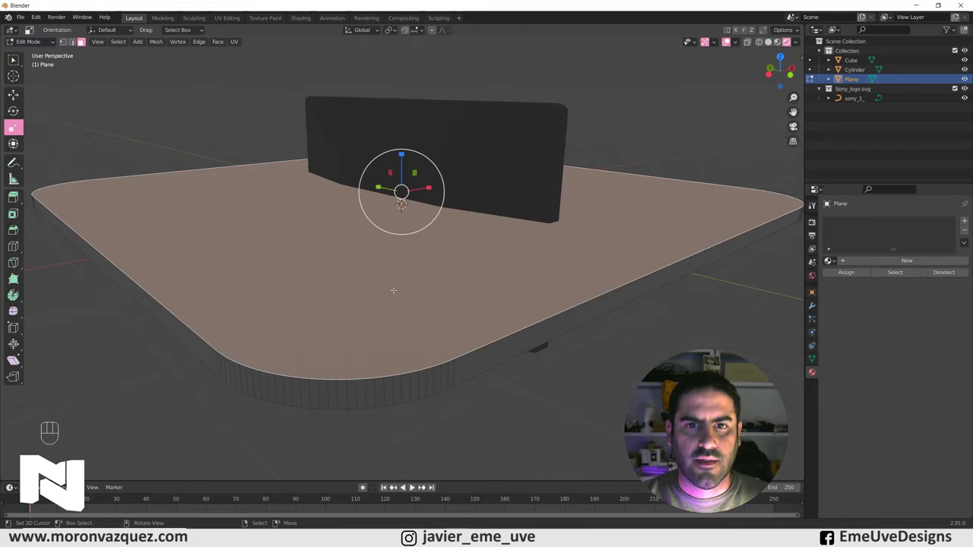
pyautogui.press('e')
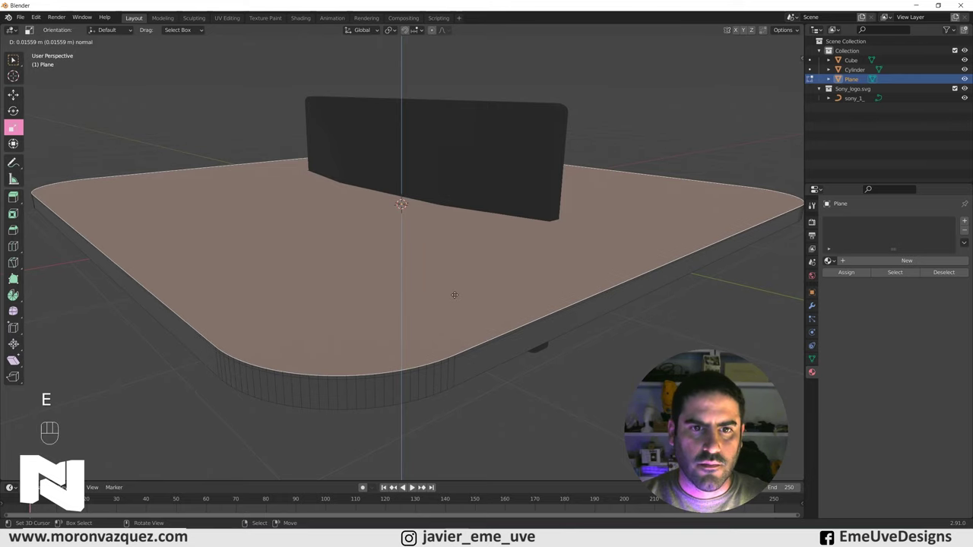
pyautogui.press('s')
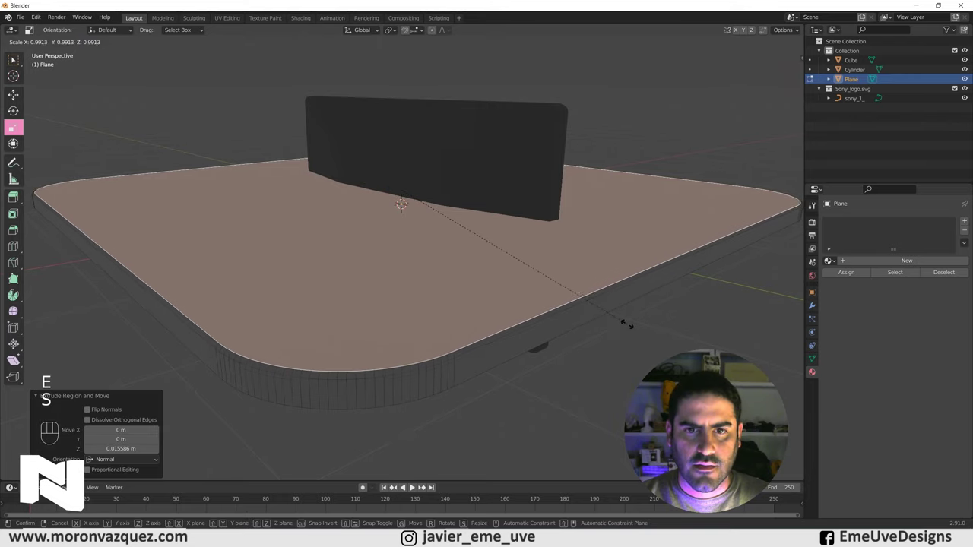
pyautogui.press('s')
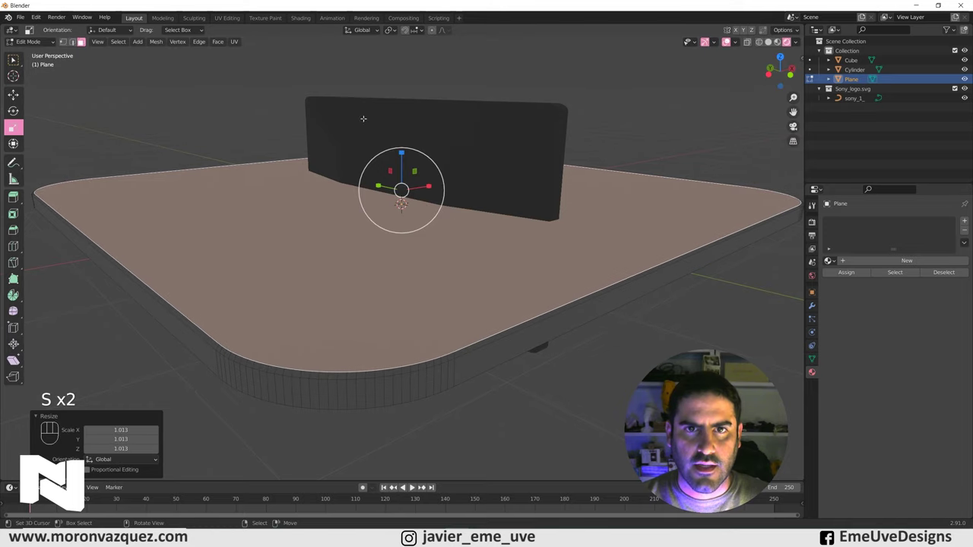
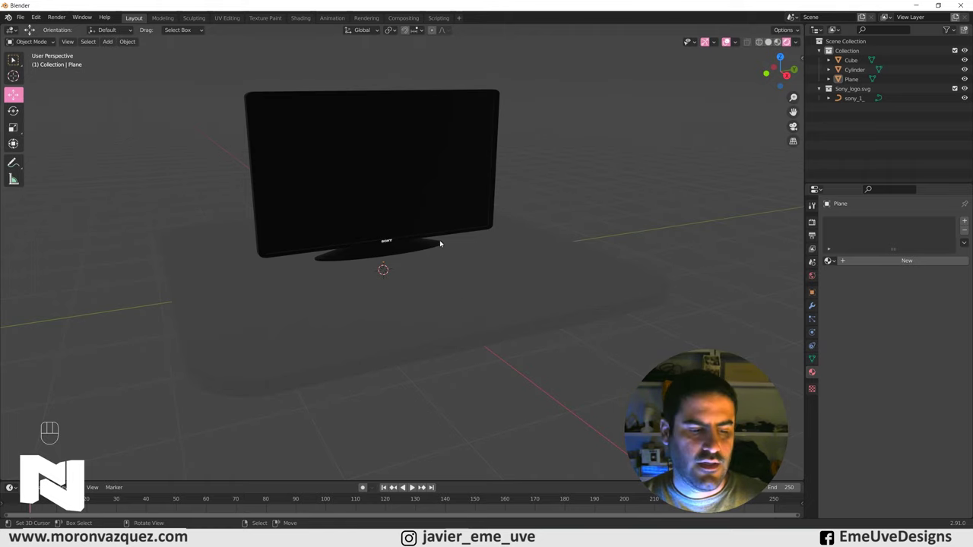
# Enable Ambient Occlusion, Bloom and Screen Space Reflections in the Eevee render settings.
pyautogui.moveTo(422, 233); pyautogui.dragTo(433, 256)
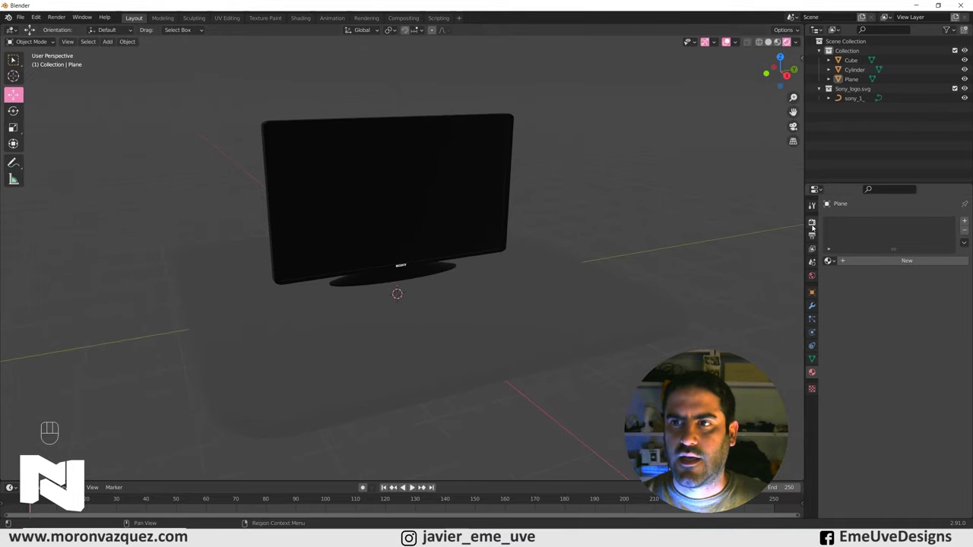
pyautogui.click(816, 223)
pyautogui.click(835, 285)
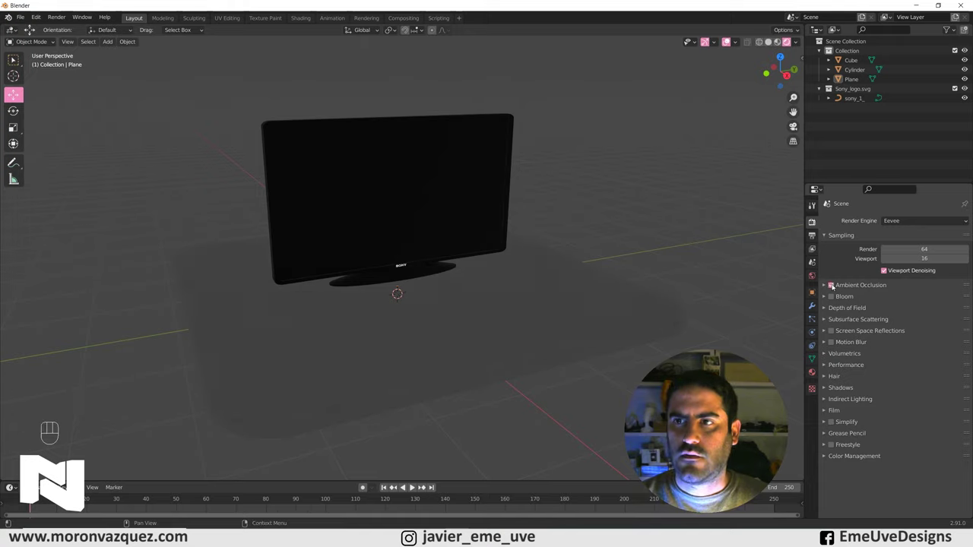
pyautogui.click(833, 298)
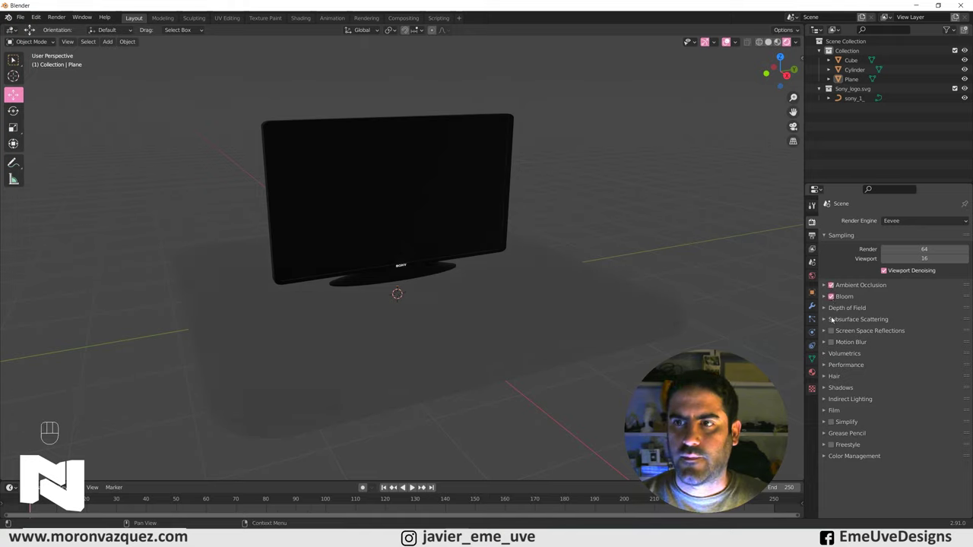
pyautogui.click(836, 333)
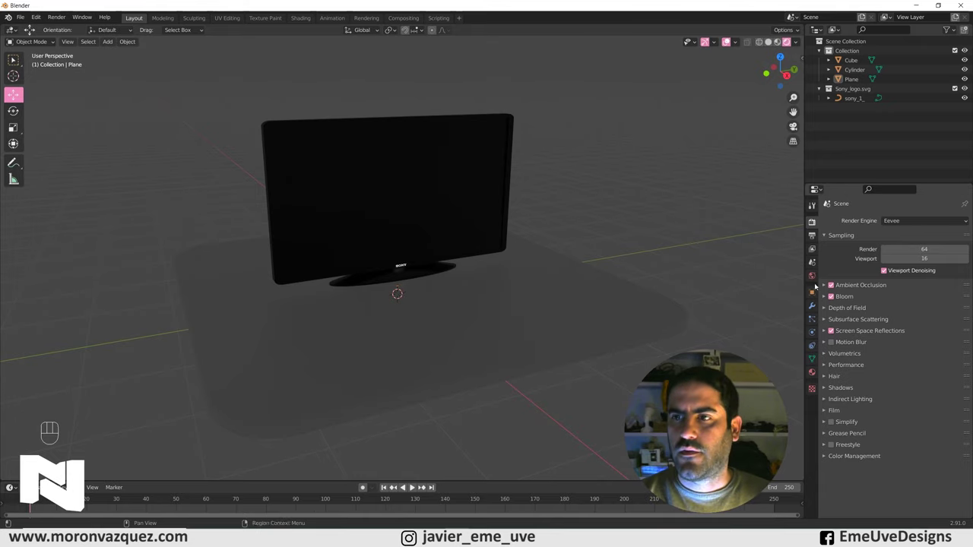
# Orbit around the TV to inspect the effect of the new render settings.
pyautogui.moveTo(492, 295); pyautogui.dragTo(491, 296)
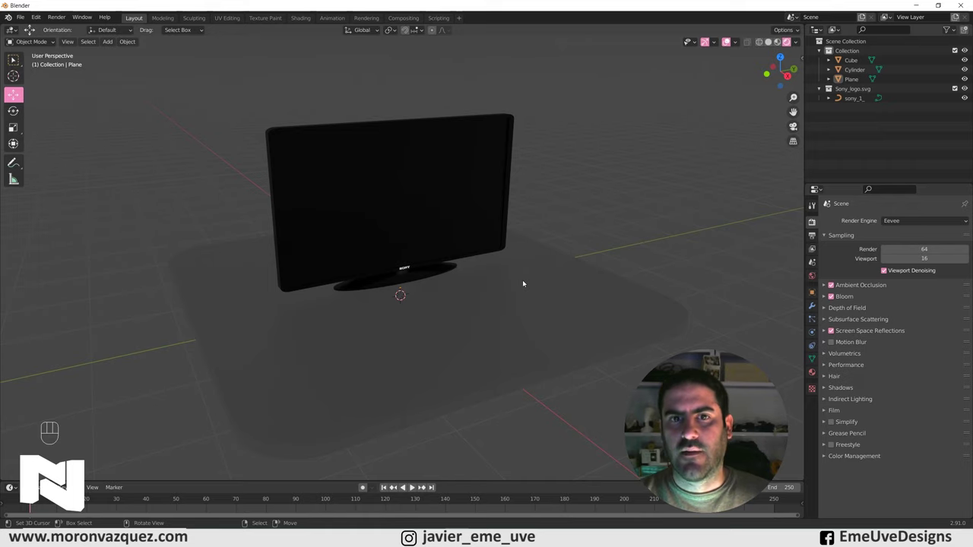
pyautogui.moveTo(533, 268); pyautogui.dragTo(535, 264)
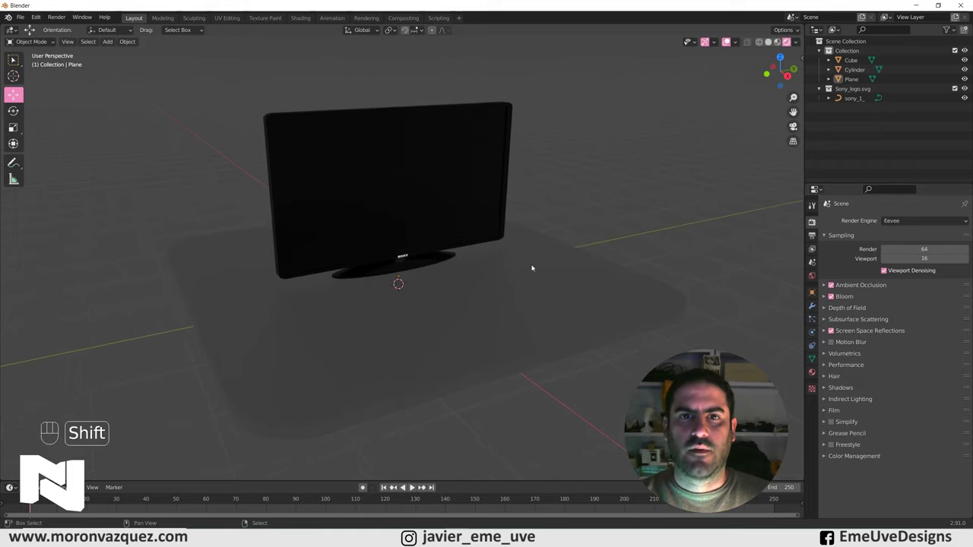
pyautogui.middleClick(526, 271)
# Select the floor slab and lower its Material.002 roughness to 0.238 for a glossy surface.
pyautogui.moveTo(463, 253); pyautogui.dragTo(447, 226)
pyautogui.click(456, 271)
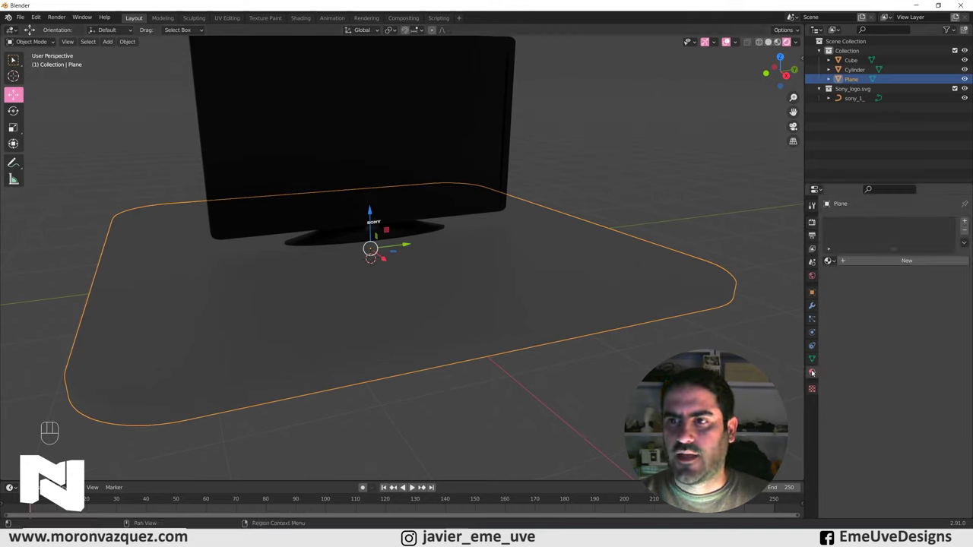
pyautogui.click(890, 260)
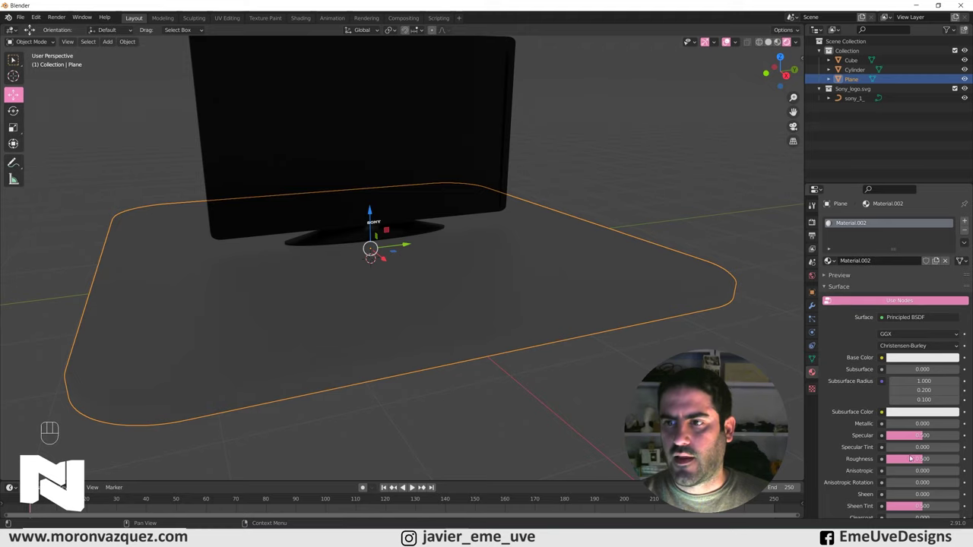
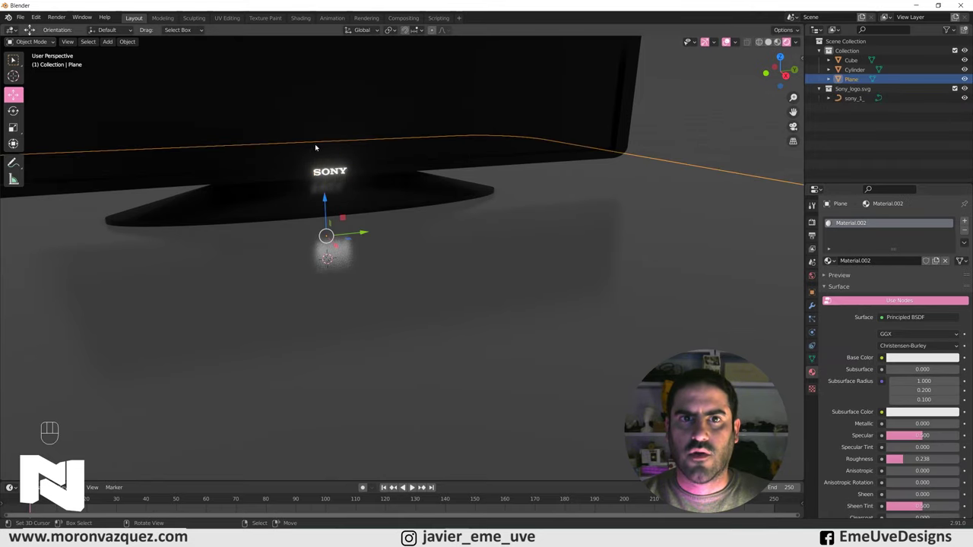
# Zoom in on the logo's reflection in the glossy floor, then pull back to the whole TV.
pyautogui.middleClick(403, 208)
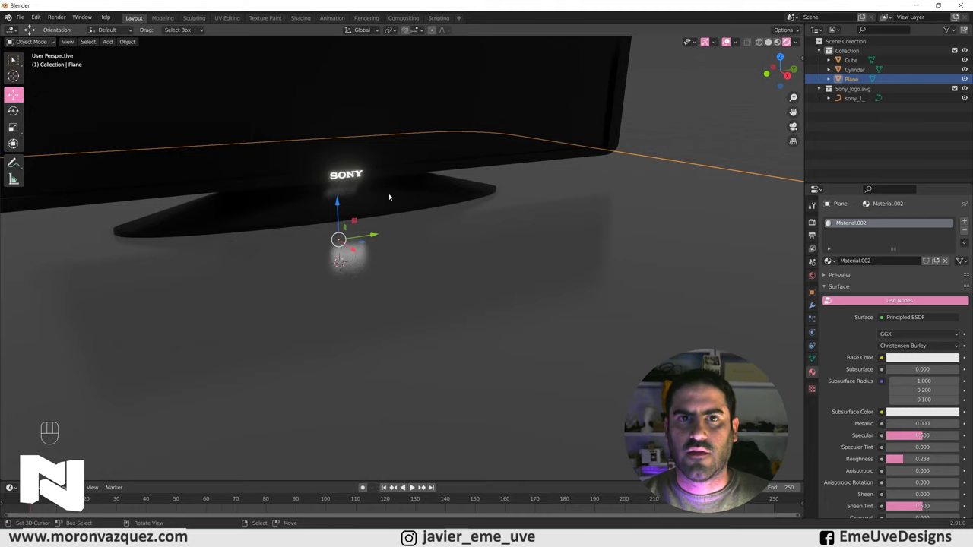
pyautogui.middleClick(396, 201)
pyautogui.middleClick(407, 226)
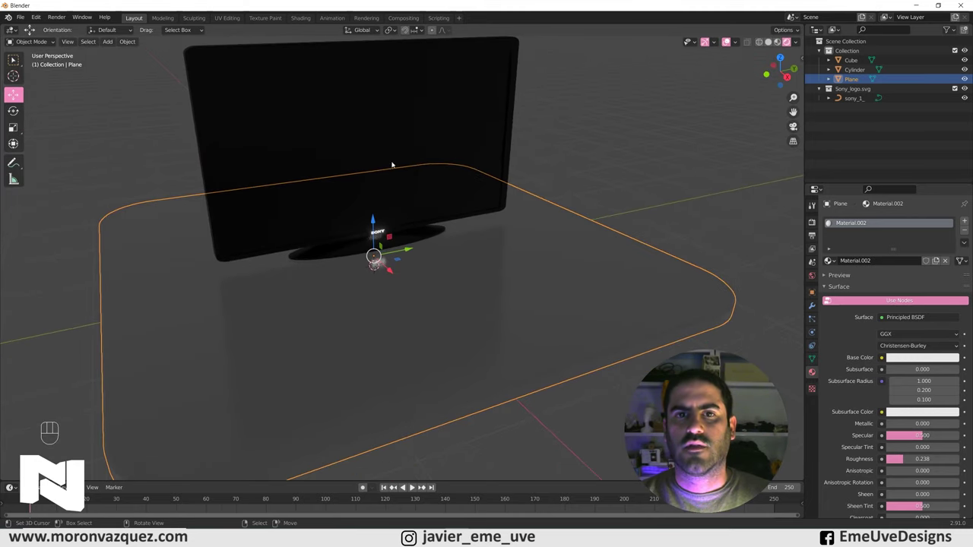
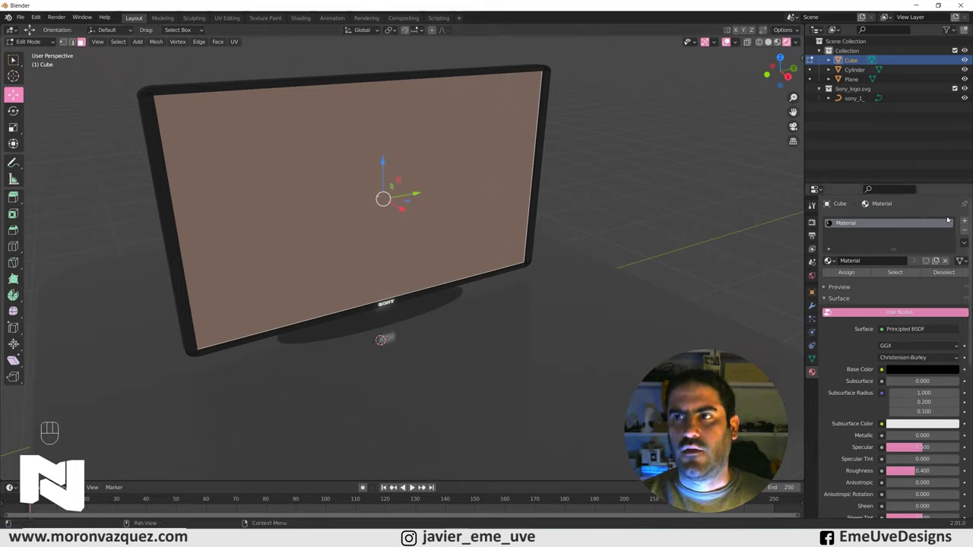
# Add a second material slot on the TV, create a material named Video and assign it to the screen face.
pyautogui.click(968, 221)
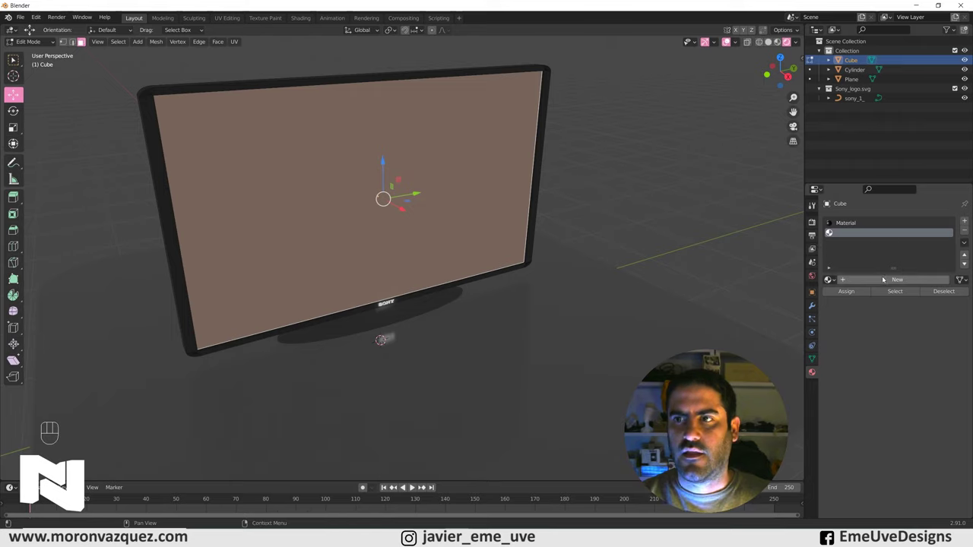
pyautogui.click(886, 282)
pyautogui.click(854, 232)
pyautogui.moveTo(854, 232); pyautogui.dragTo(906, 246)
pyautogui.press('l')
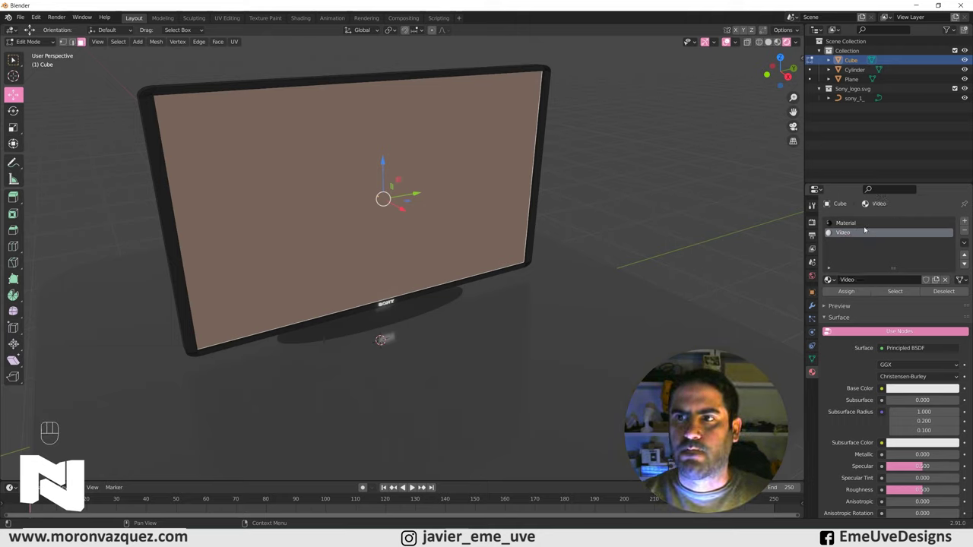
pyautogui.click(849, 293)
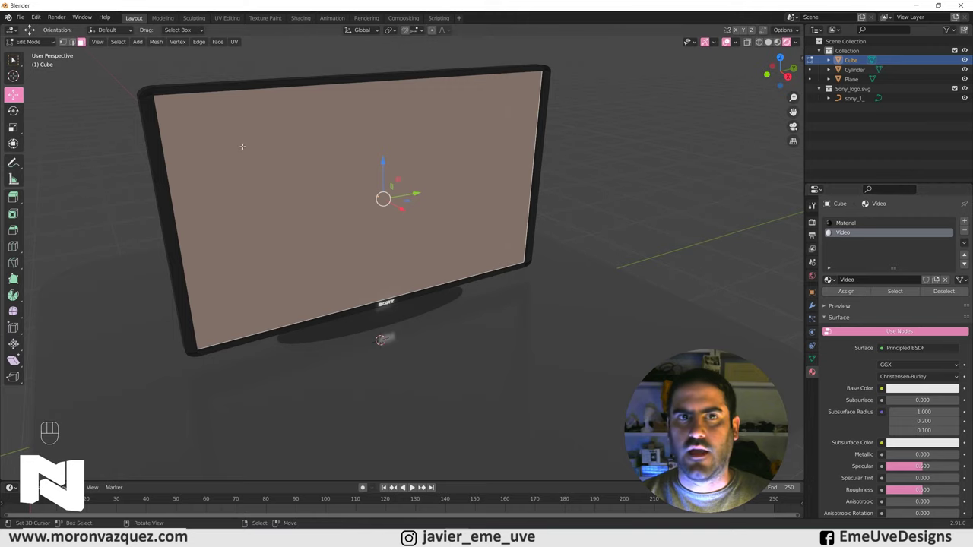
# Return to object mode and orbit around the TV to check the screen's new material.
pyautogui.moveTo(38, 41); pyautogui.dragTo(41, 54)
pyautogui.moveTo(606, 182); pyautogui.dragTo(586, 163)
pyautogui.click(588, 162)
pyautogui.moveTo(599, 166); pyautogui.dragTo(616, 172)
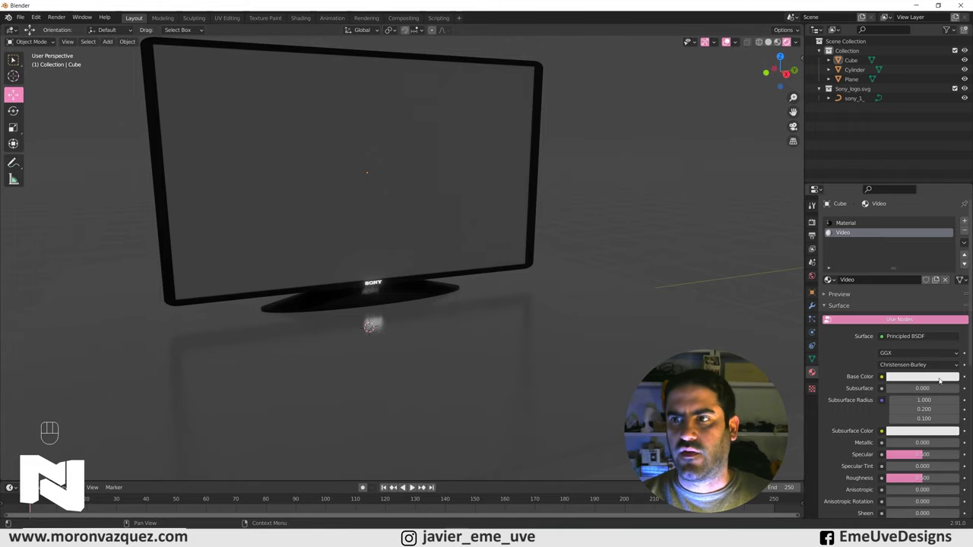
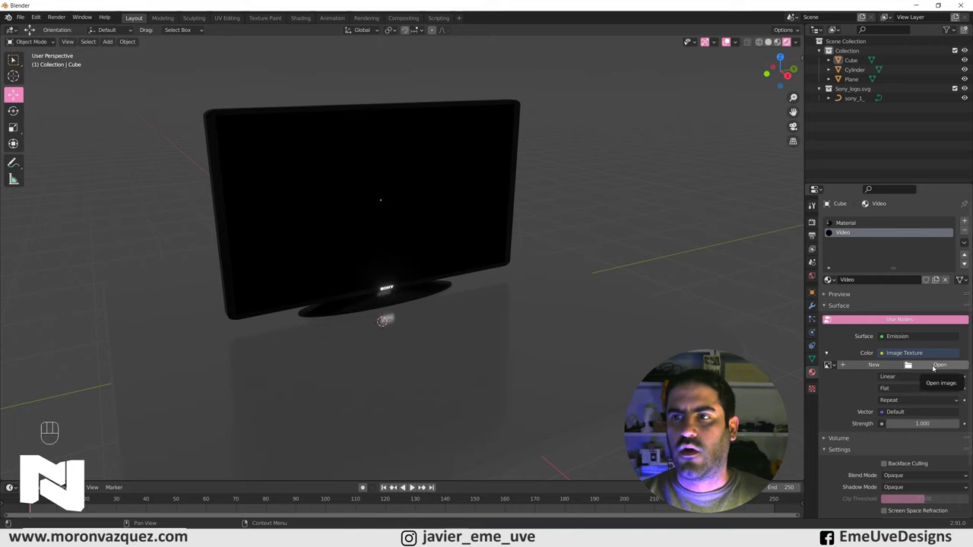
# Load the Sony 4K demo mp4 as the emission colour texture with Box projection.
pyautogui.click(935, 367)
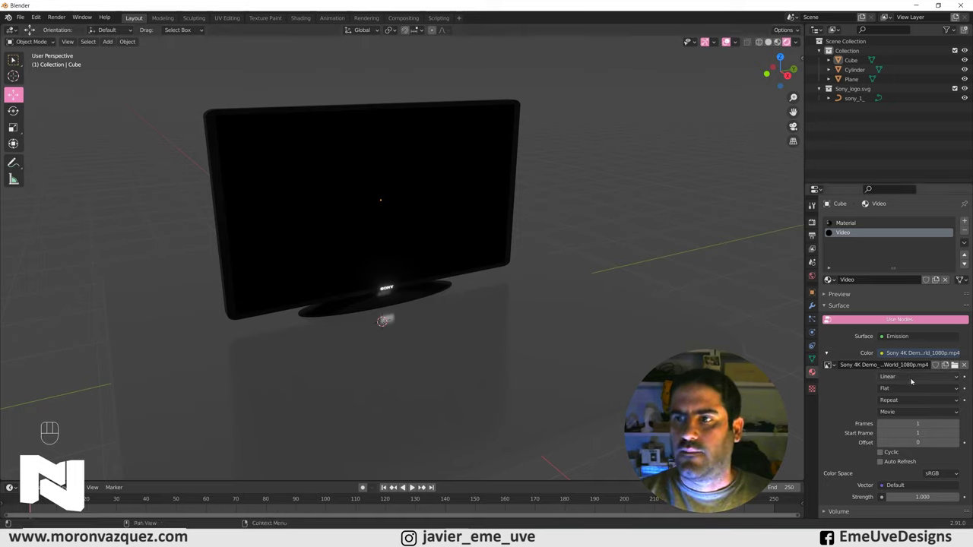
pyautogui.moveTo(925, 416); pyautogui.dragTo(872, 394)
pyautogui.click(872, 393)
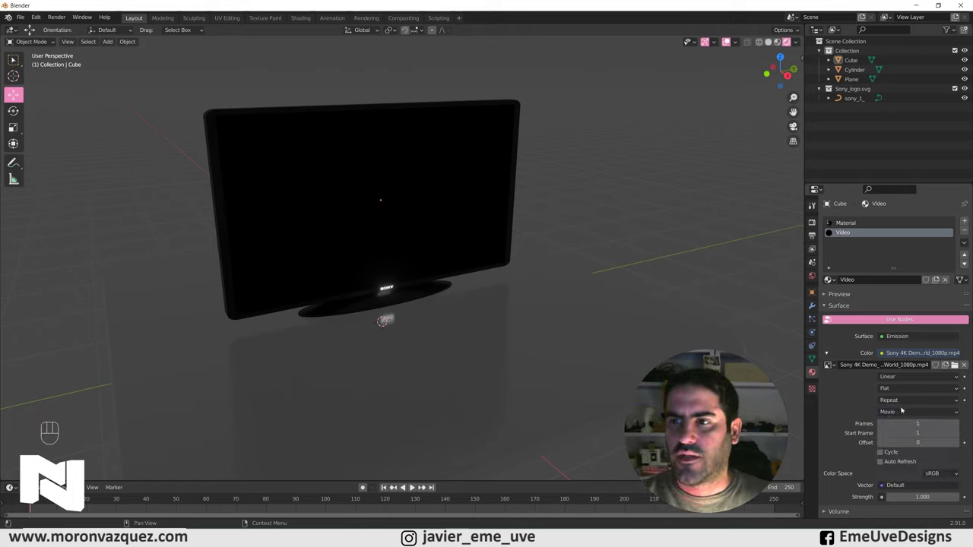
pyautogui.moveTo(917, 390); pyautogui.dragTo(899, 412)
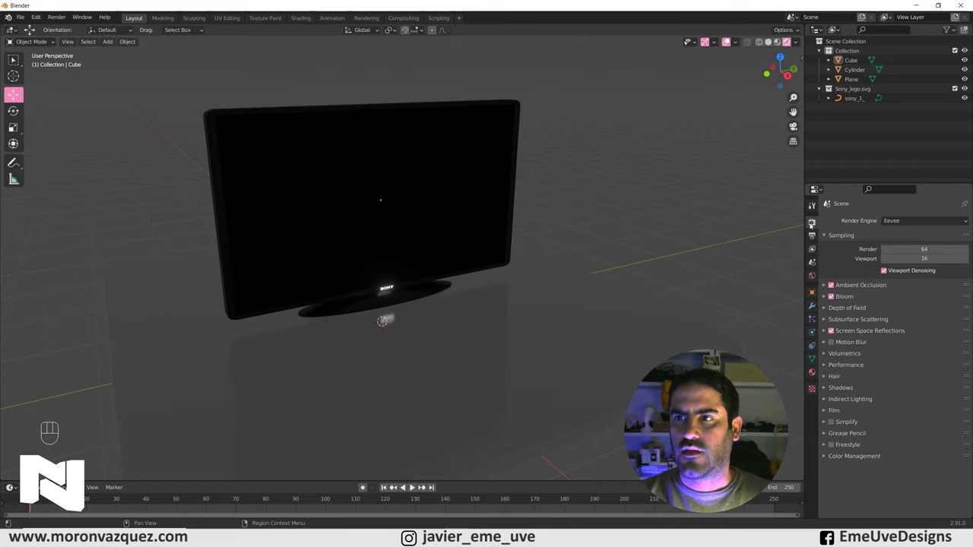
pyautogui.click(813, 235)
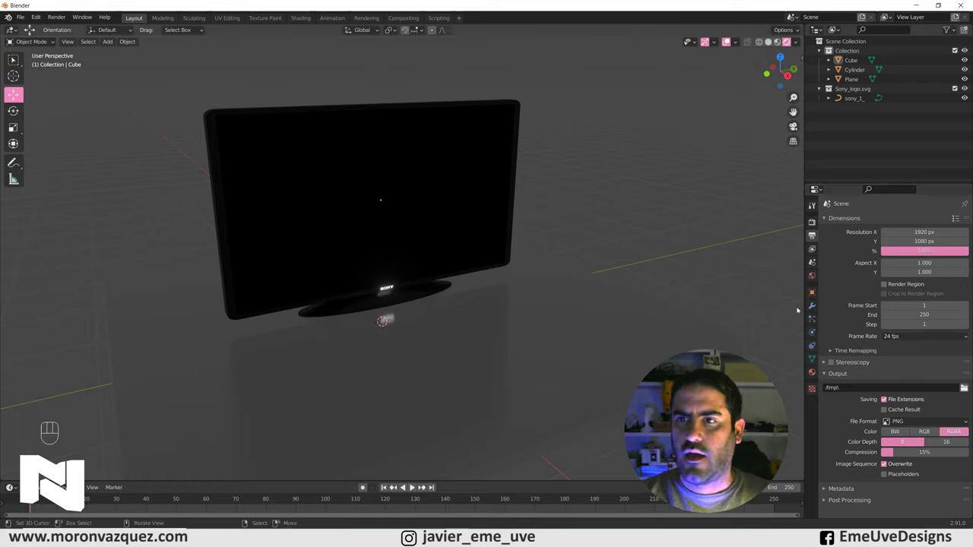
# Select the TV screen and edit its movie texture to 250 frames, offset 1200.
pyautogui.click(815, 372)
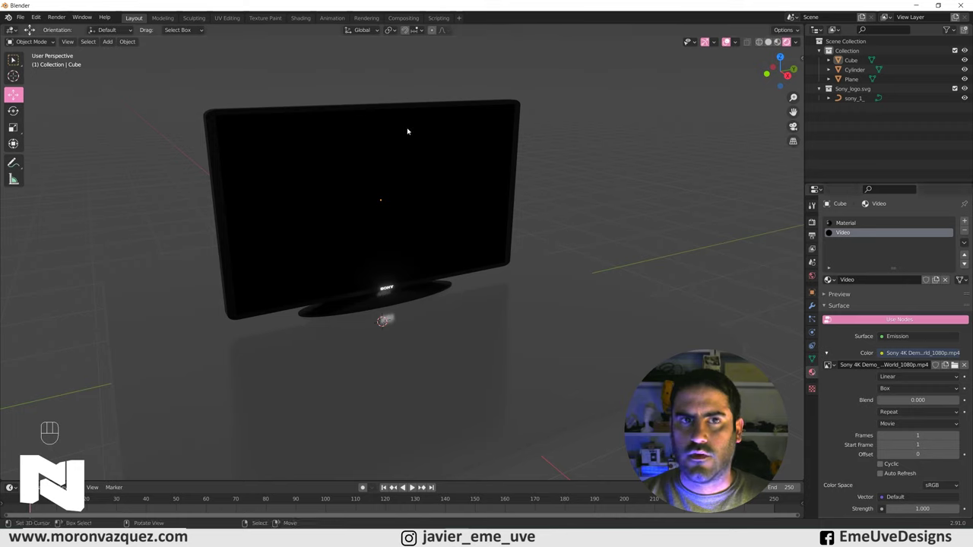
pyautogui.click(409, 129)
pyautogui.click(812, 375)
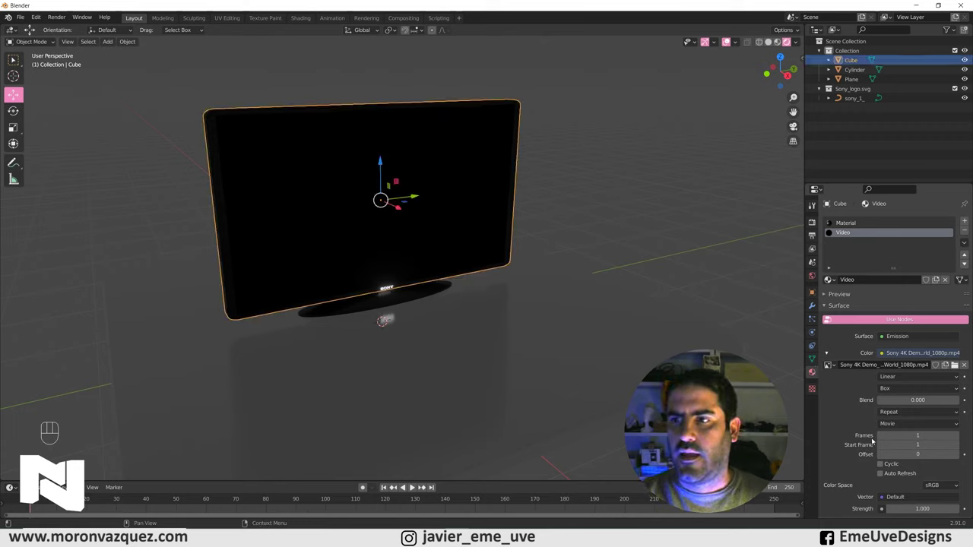
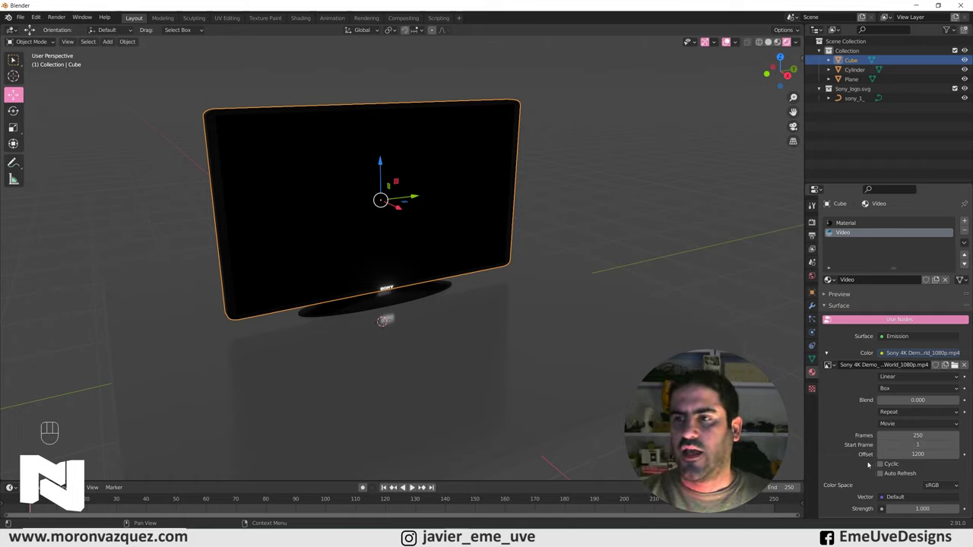
# Enable Auto Refresh on the movie texture so the video updates on the screen.
pyautogui.click(883, 476)
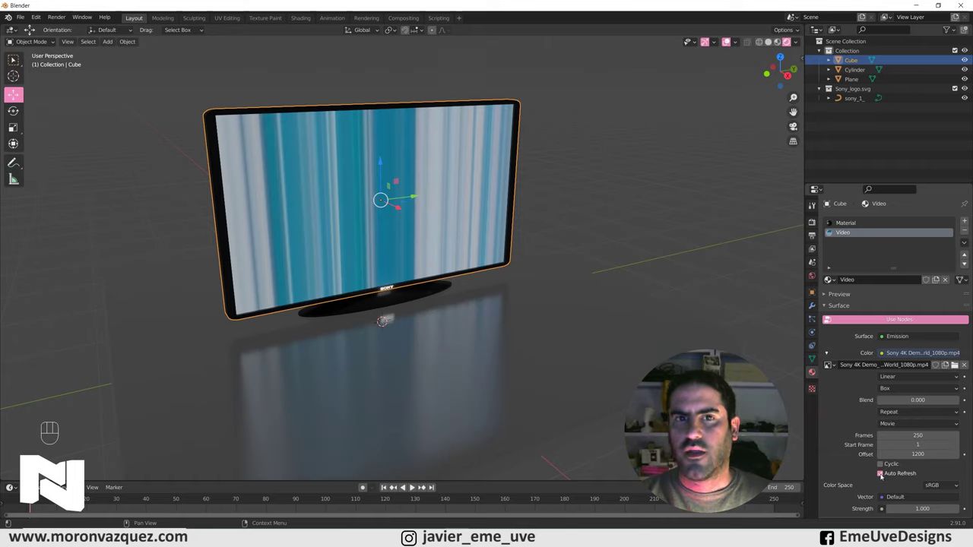
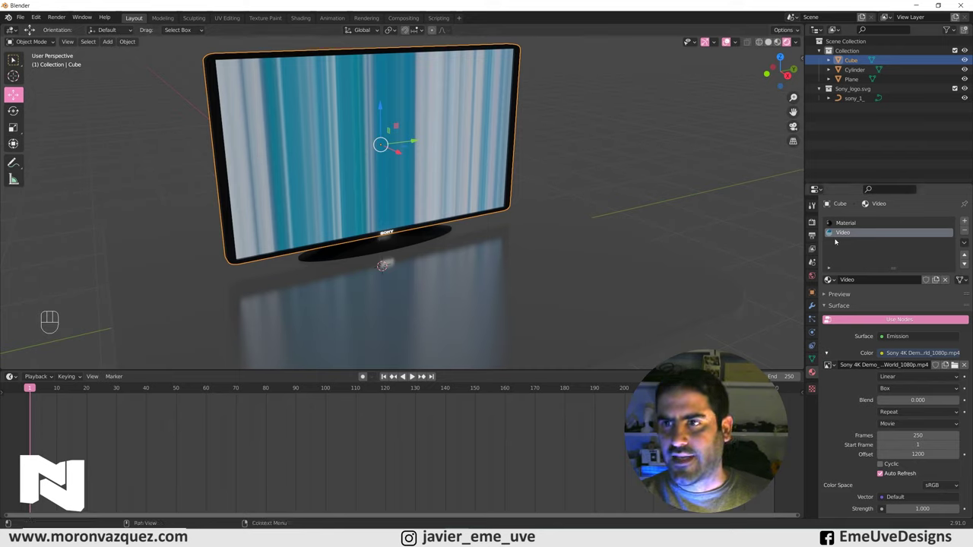
# Wire a Mapping node into the texture's vector input, then restore the Timeline editor.
pyautogui.moveTo(14, 378); pyautogui.dragTo(574, 405)
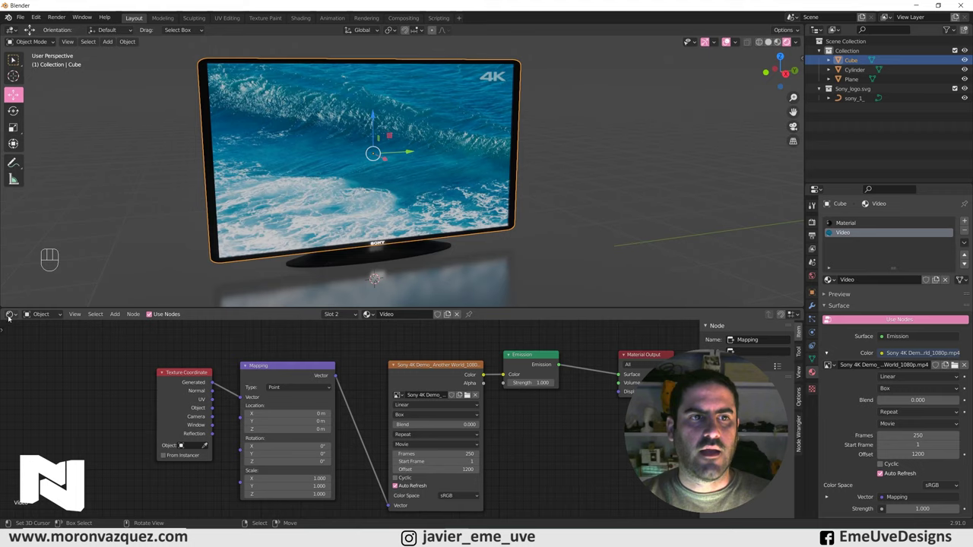
pyautogui.moveTo(13, 390); pyautogui.dragTo(124, 355)
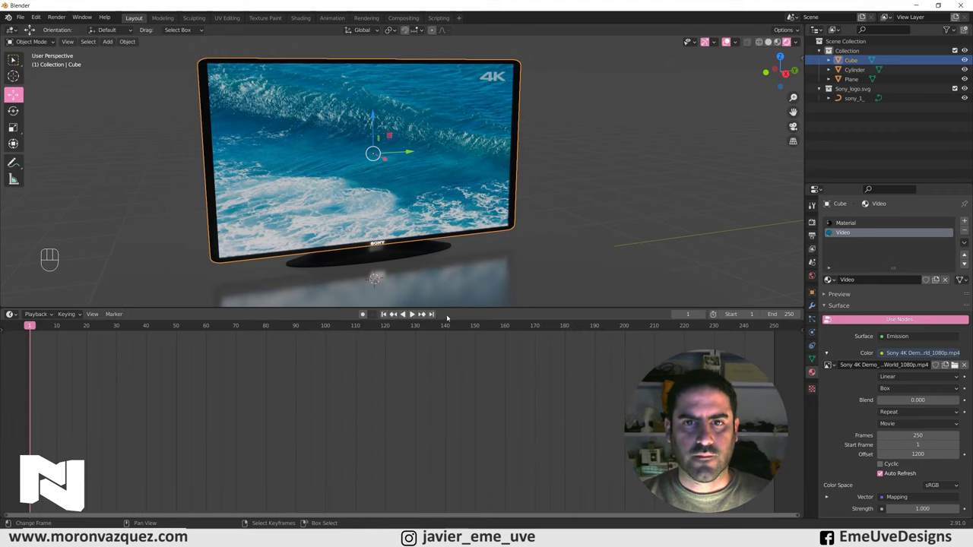
# Play the animation, set the video offset to 1333 and raise emission strength to about 3.2.
pyautogui.moveTo(415, 376); pyautogui.dragTo(415, 396)
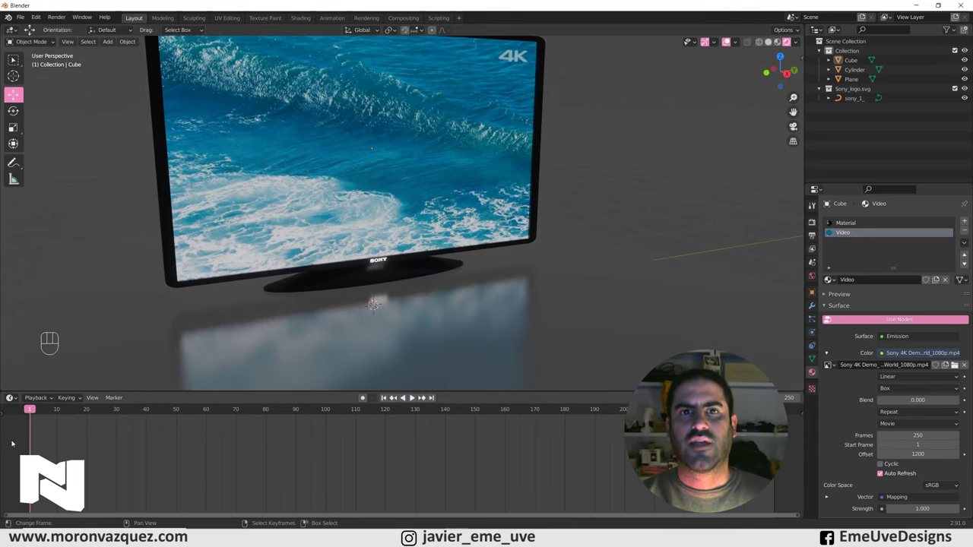
pyautogui.press('space')
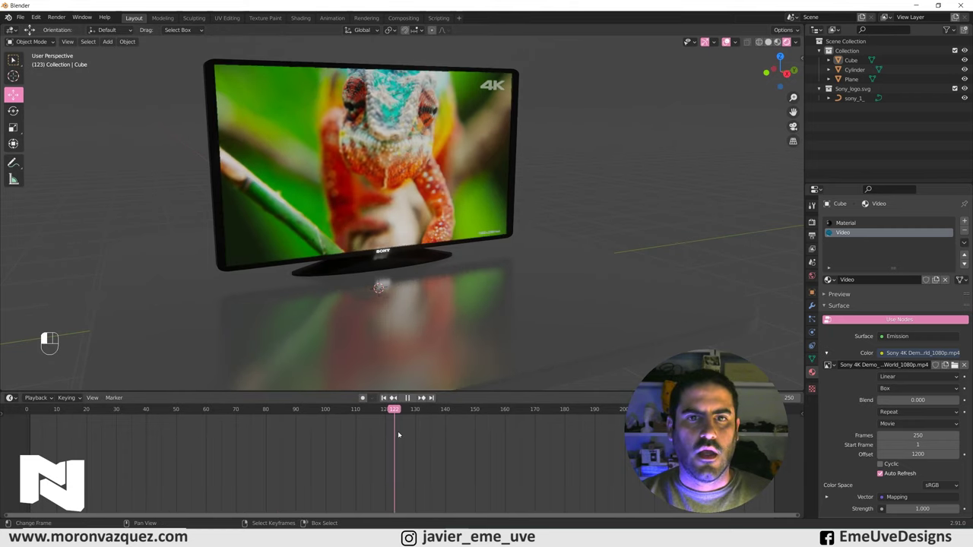
pyautogui.moveTo(56, 431); pyautogui.dragTo(35, 430)
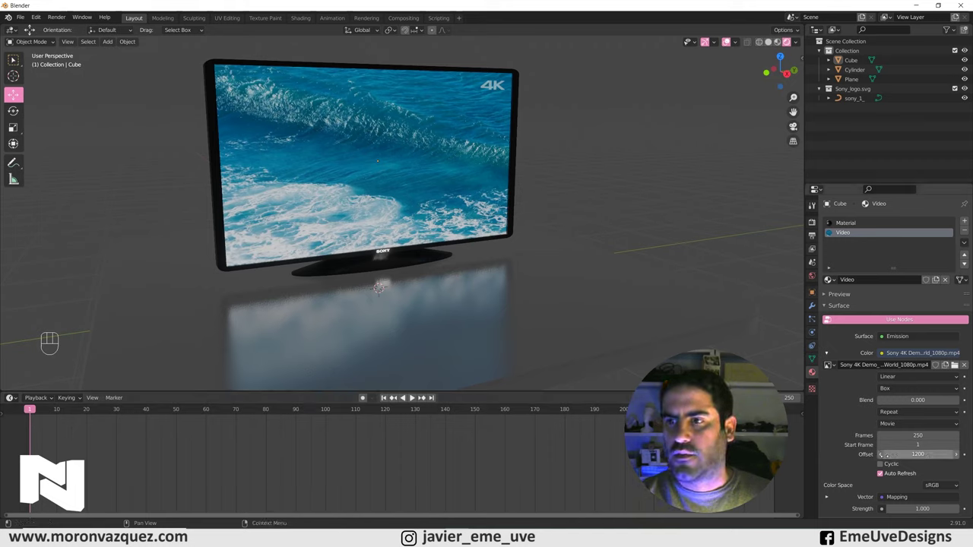
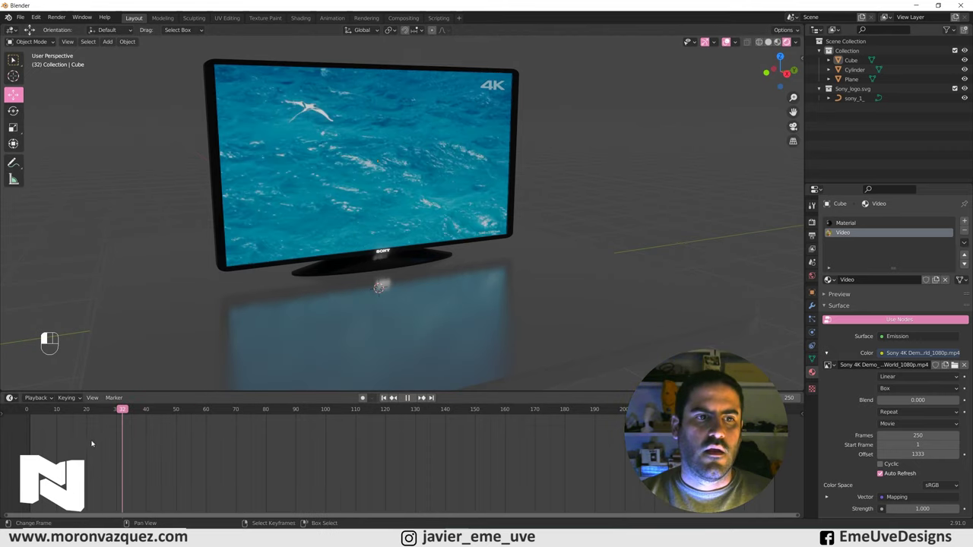
pyautogui.moveTo(59, 437); pyautogui.dragTo(43, 429)
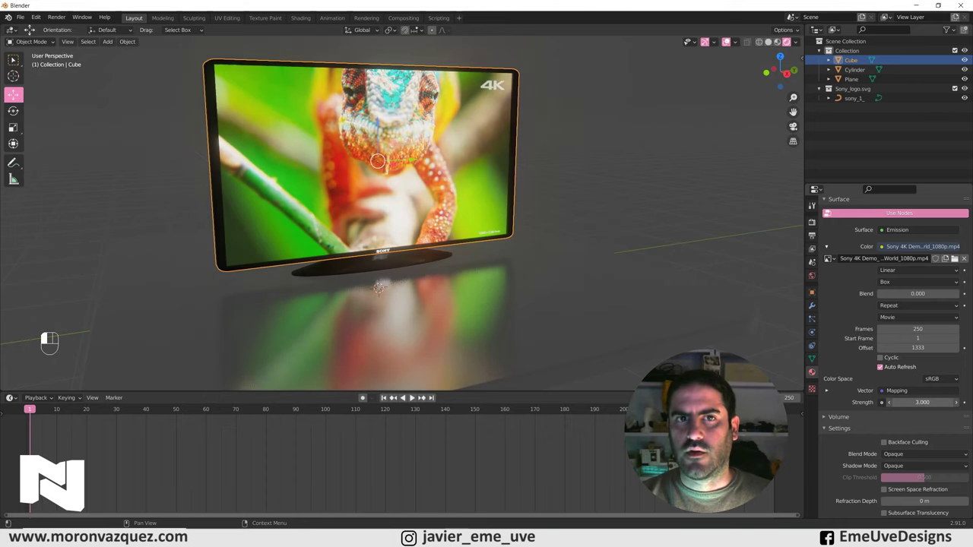
pyautogui.moveTo(98, 471); pyautogui.dragTo(421, 445)
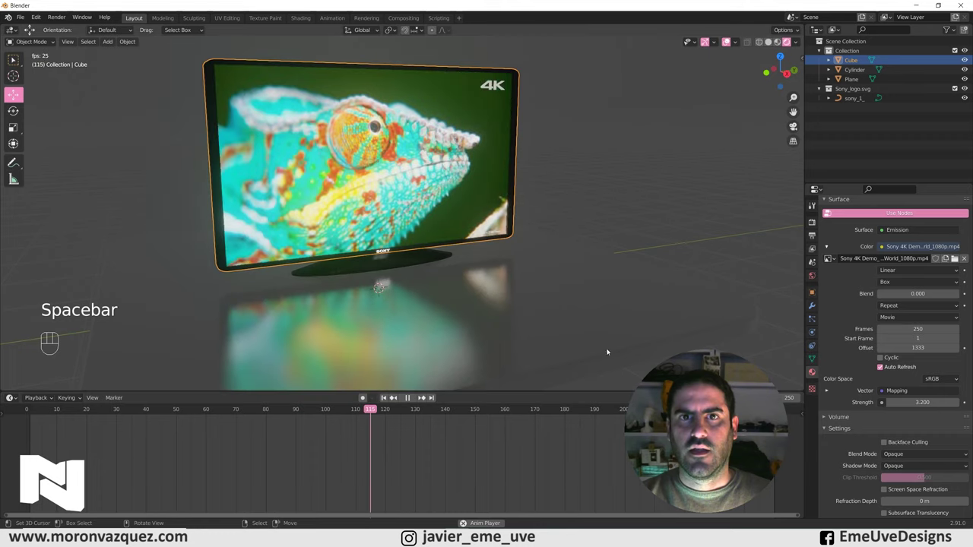
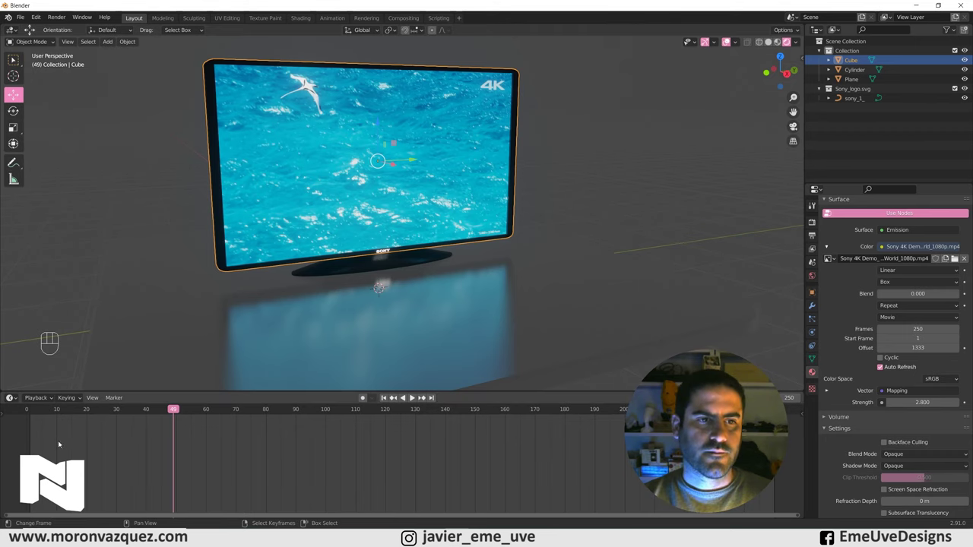
# Set the World colour to an Environment Texture using Interior piso.hdr.
pyautogui.click(35, 446)
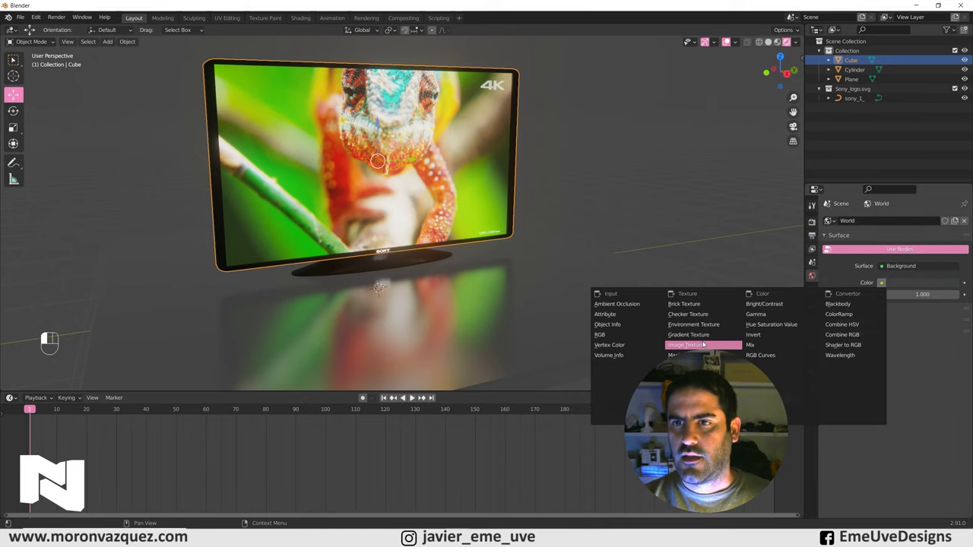
pyautogui.click(702, 326)
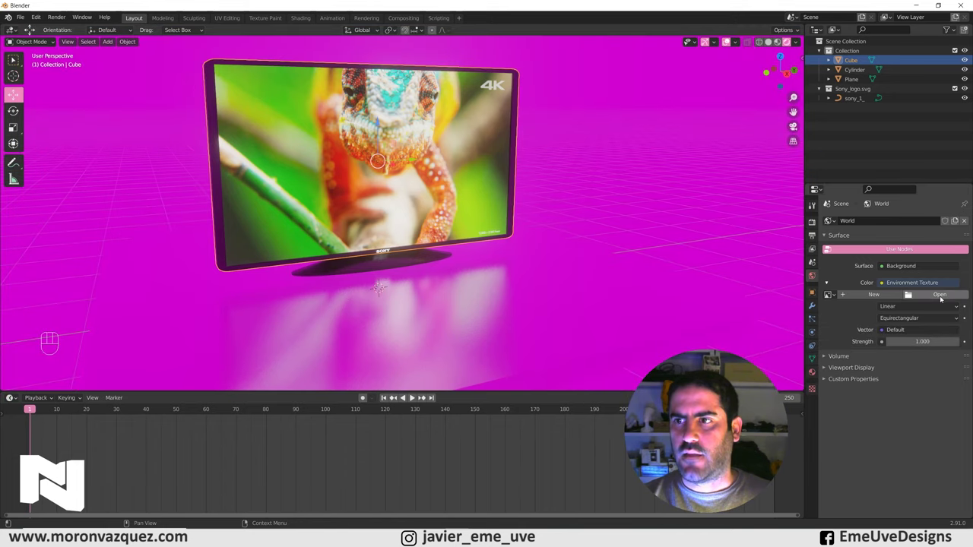
pyautogui.moveTo(415, 395); pyautogui.dragTo(638, 231)
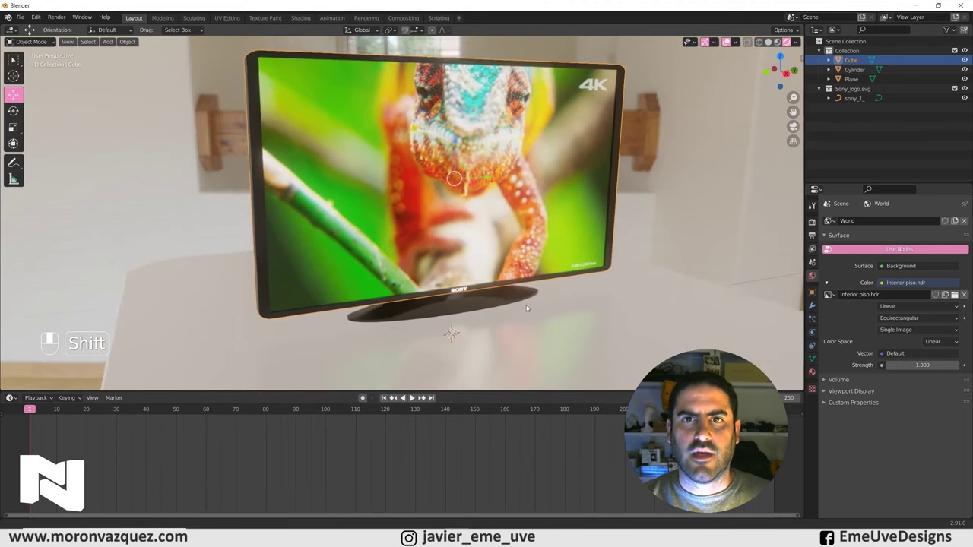
# Add a Camera object at the 3D cursor beneath the TV.
pyautogui.moveTo(510, 283); pyautogui.dragTo(473, 433)
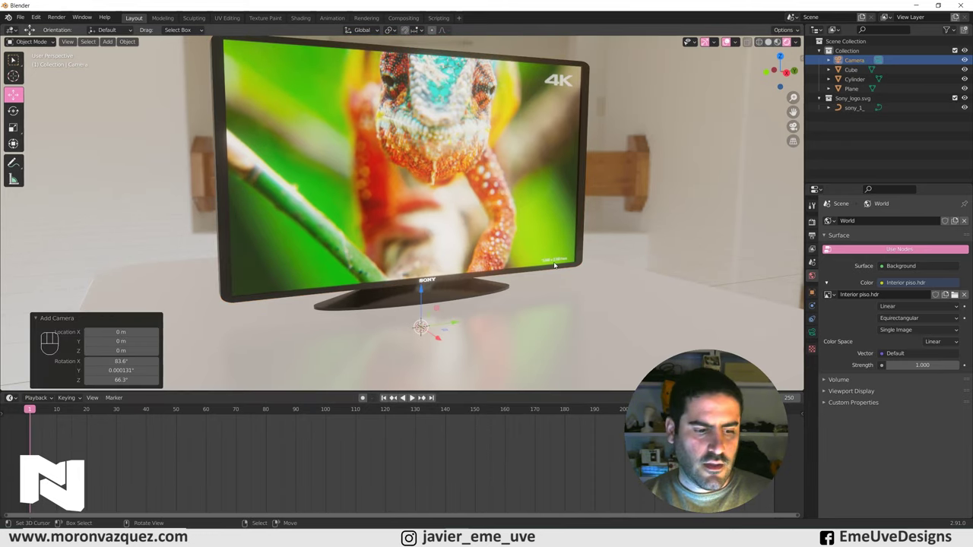
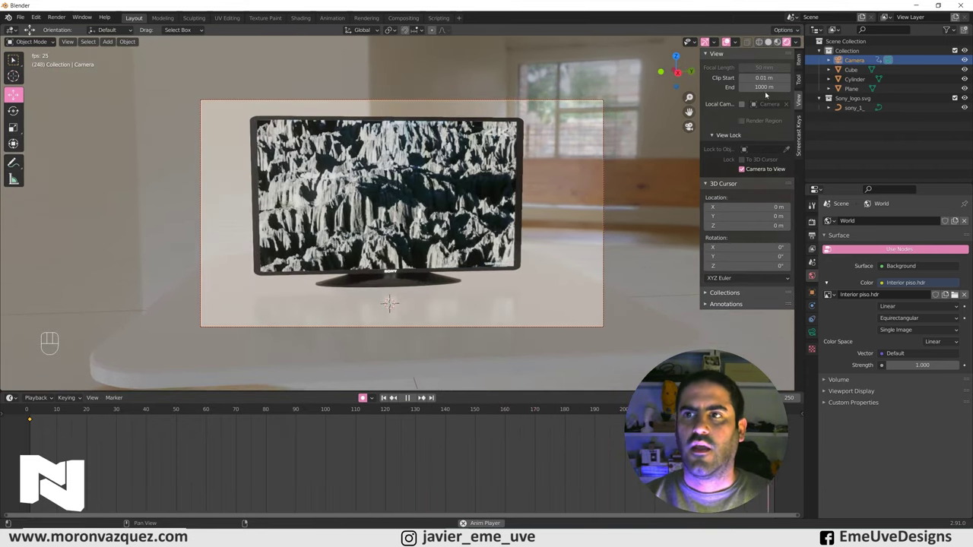
# Switch the render engine to Cycles with GPU Compute as the device.
pyautogui.moveTo(904, 220); pyautogui.dragTo(905, 254)
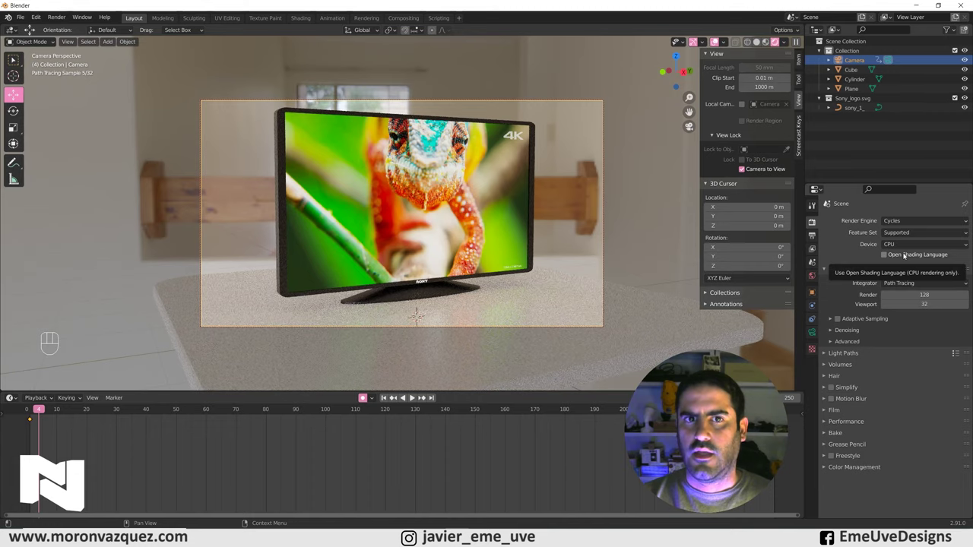
pyautogui.moveTo(917, 241); pyautogui.dragTo(841, 292)
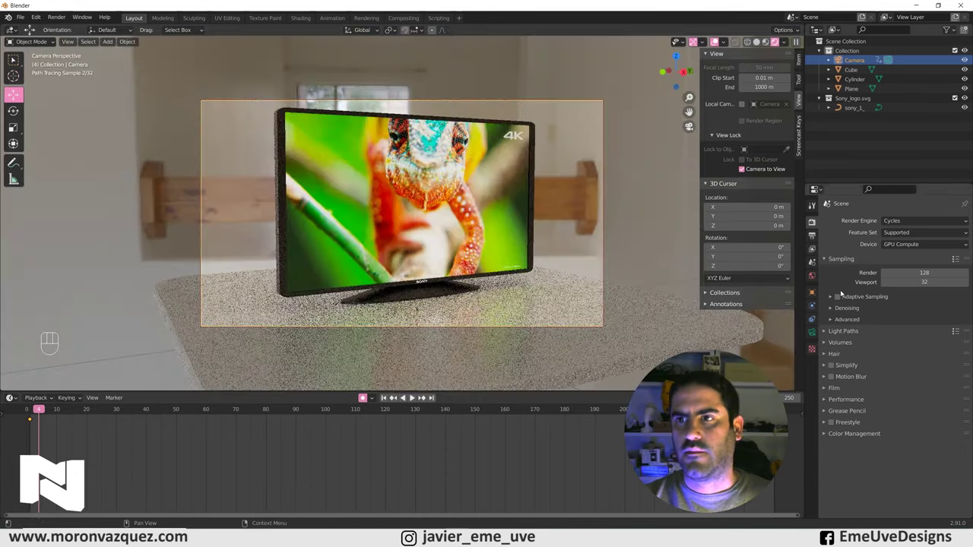
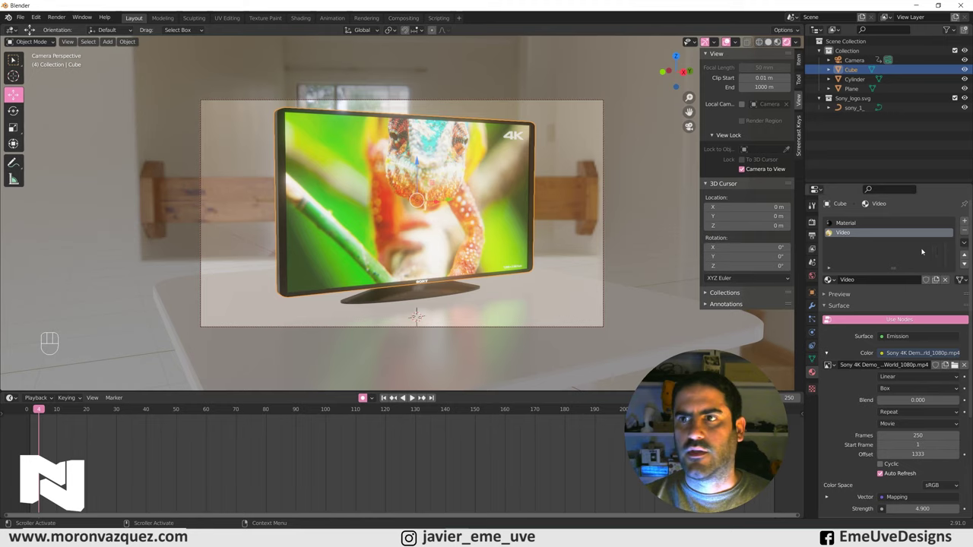
pyautogui.moveTo(901, 219); pyautogui.dragTo(902, 256)
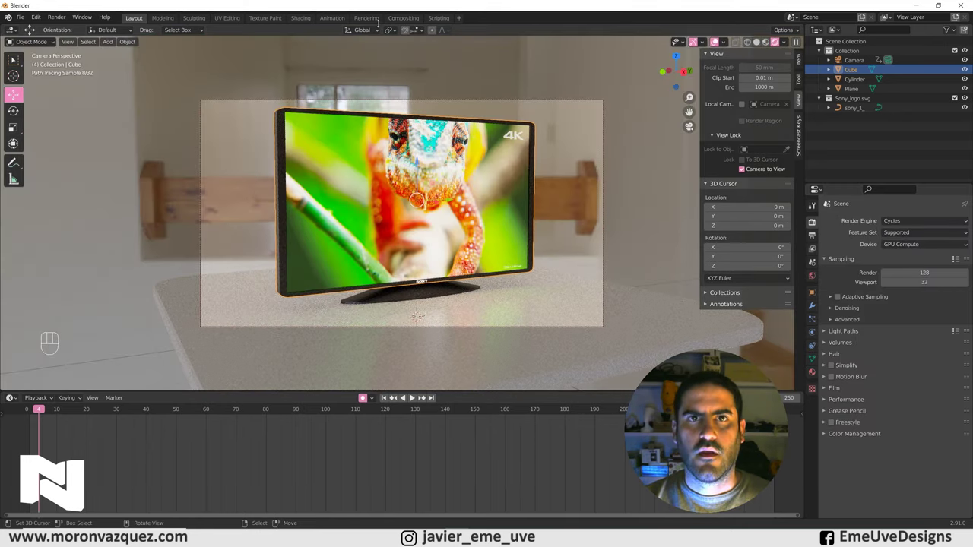